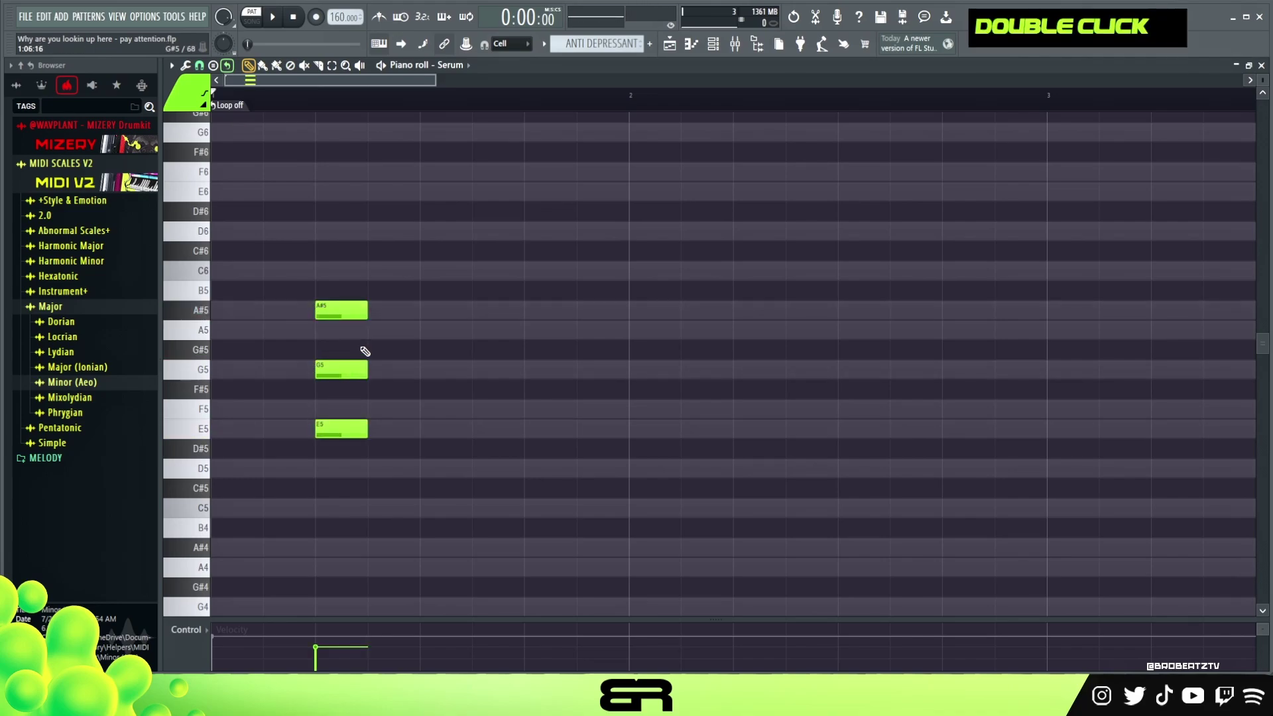
# Delete the old E5–G5–A#5 chord notes from the Serum piano roll
pyautogui.click(359, 299)
pyautogui.click(377, 340)
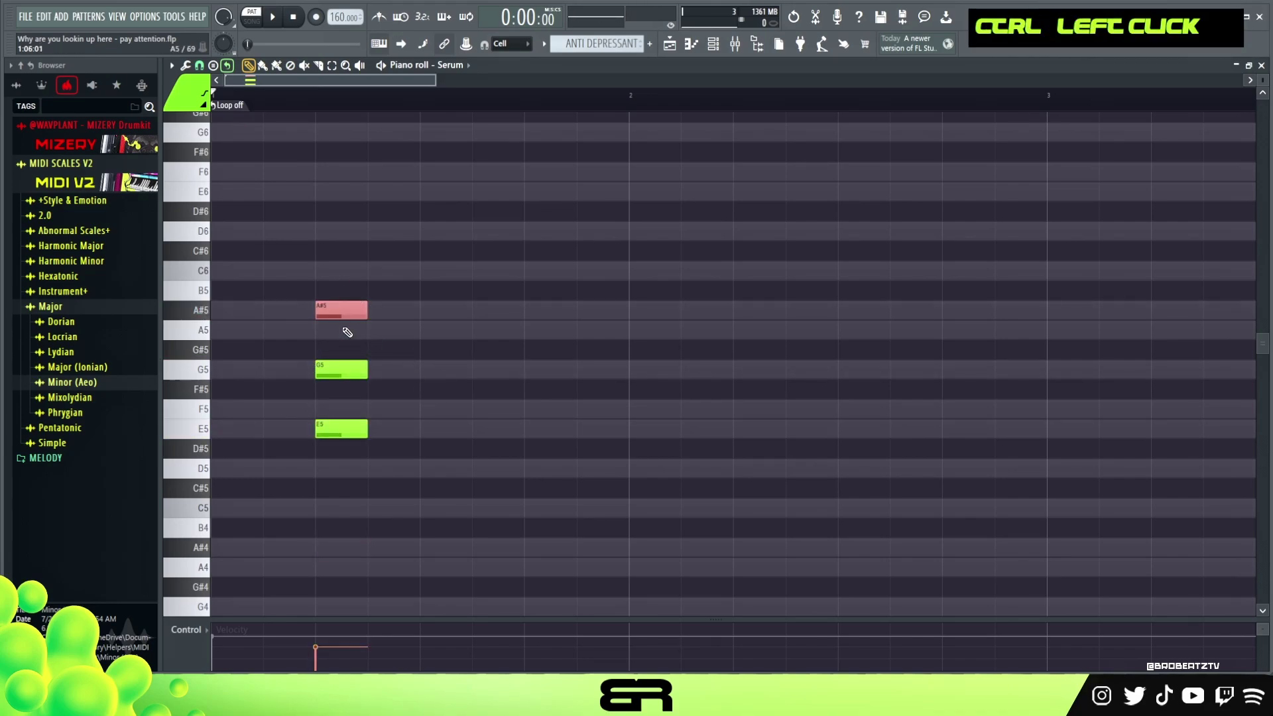
pyautogui.rightClick(506, 403)
pyautogui.doubleClick(351, 558)
pyautogui.rightClick(445, 494)
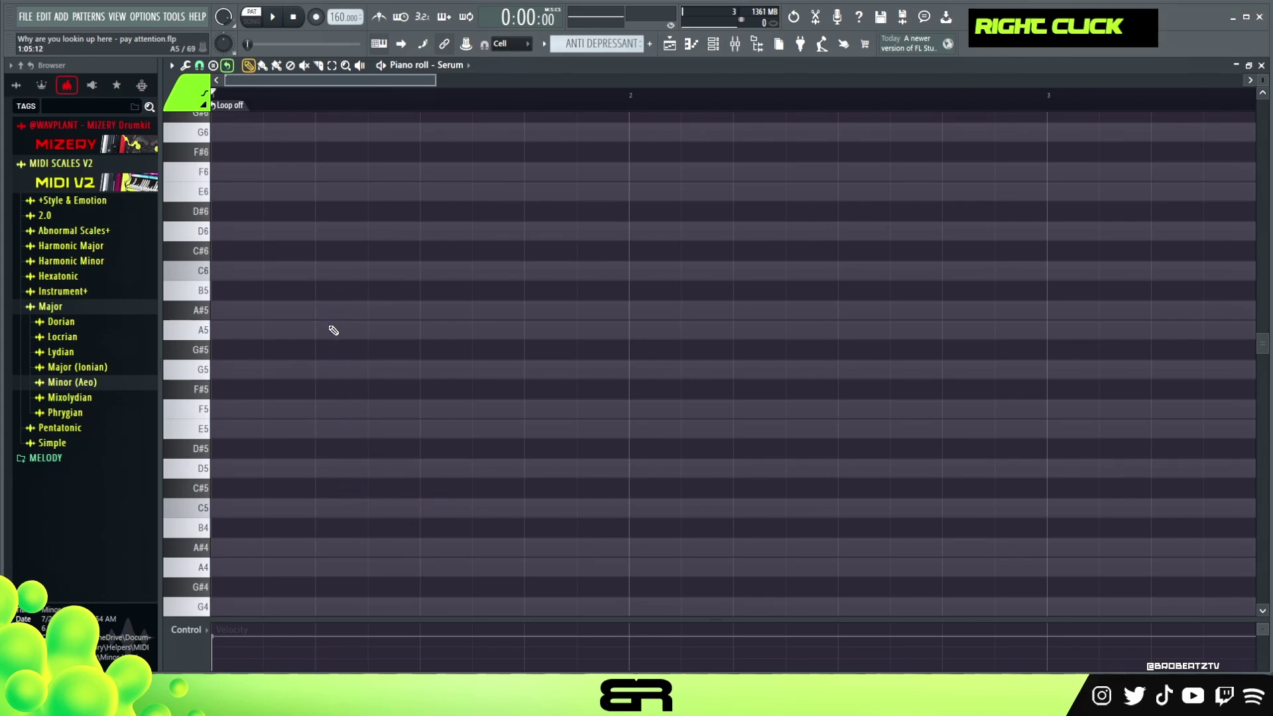
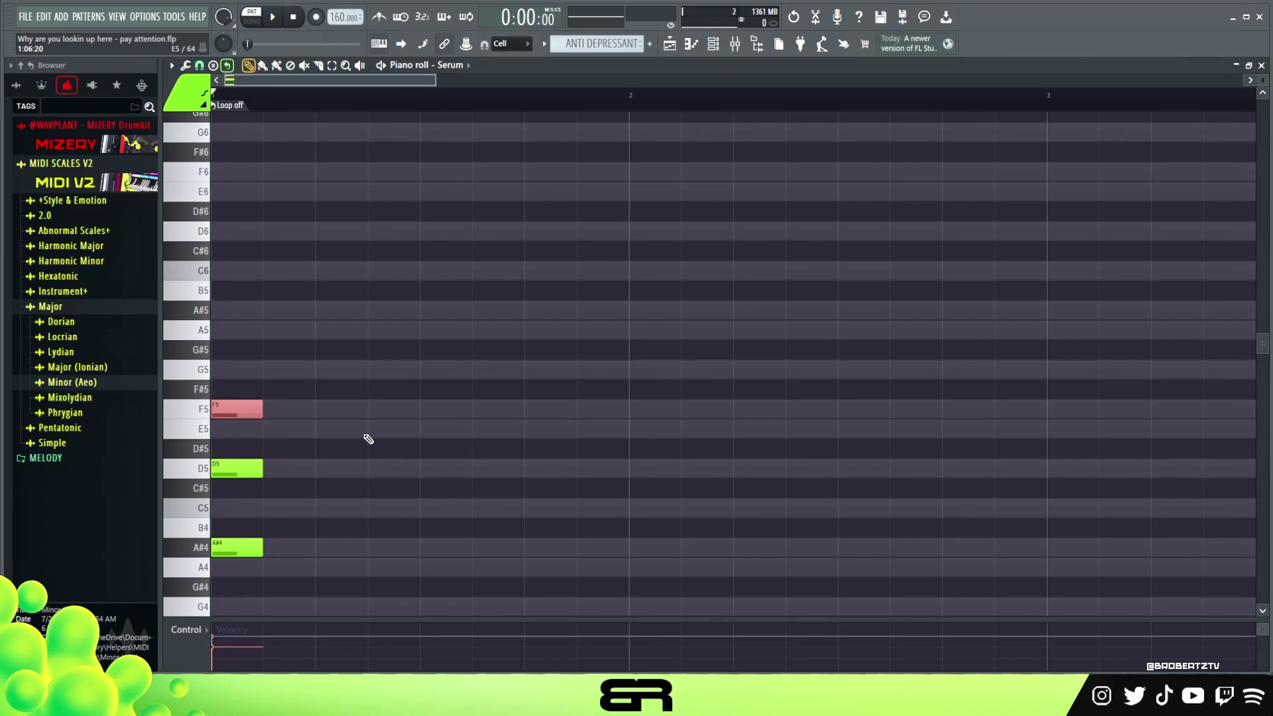
# Spread the chord into a D5, F5, A#4, C5 line, repitching and deleting stray notes
pyautogui.rightClick(371, 438)
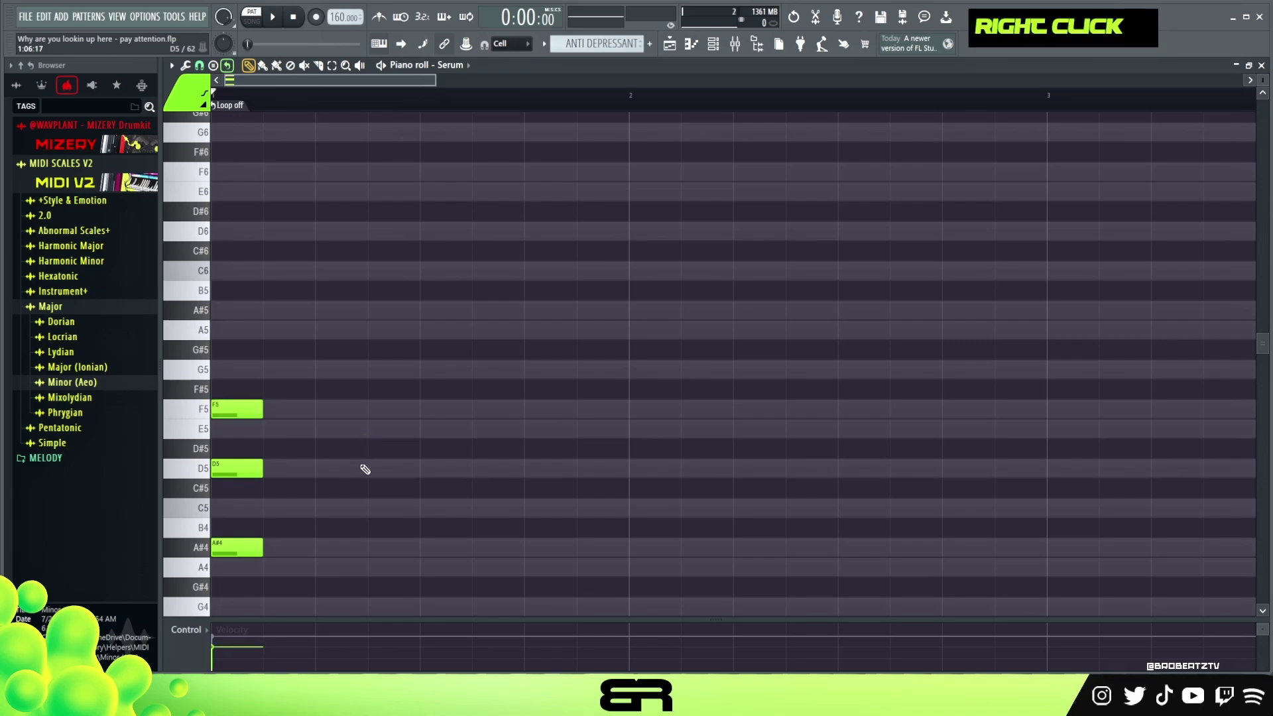
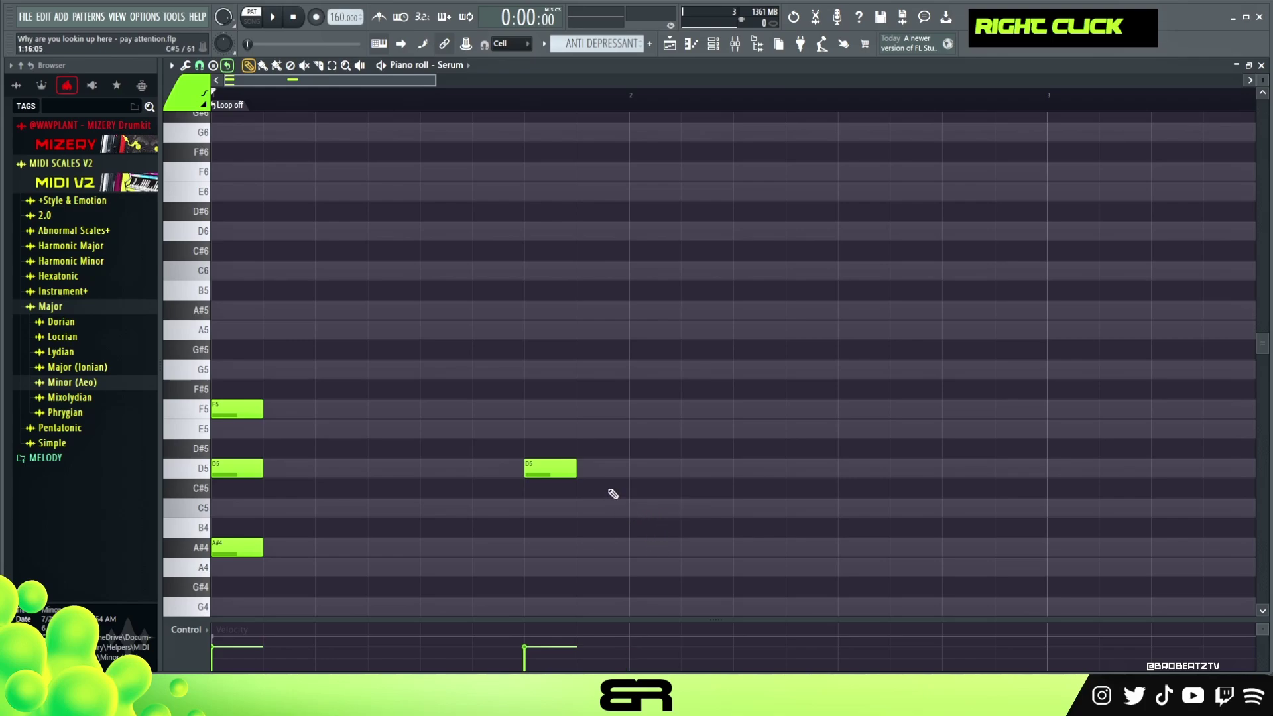
pyautogui.doubleClick(637, 470)
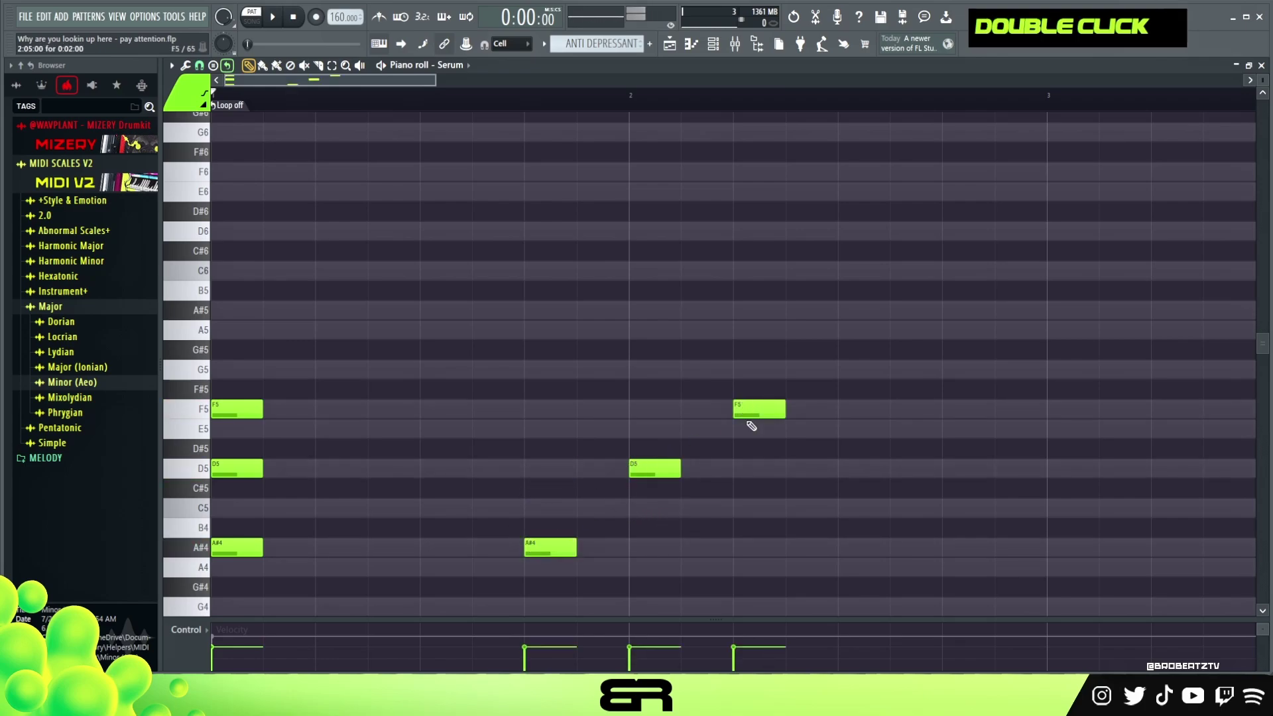
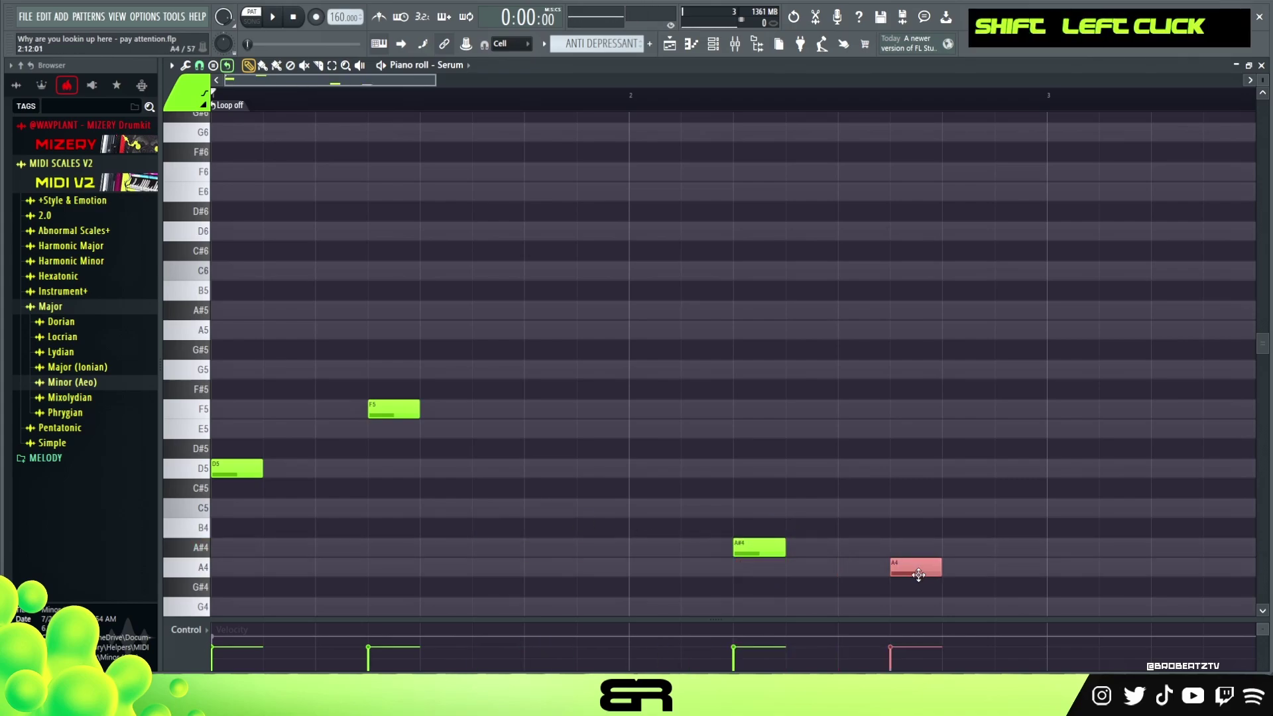
pyautogui.click(925, 560)
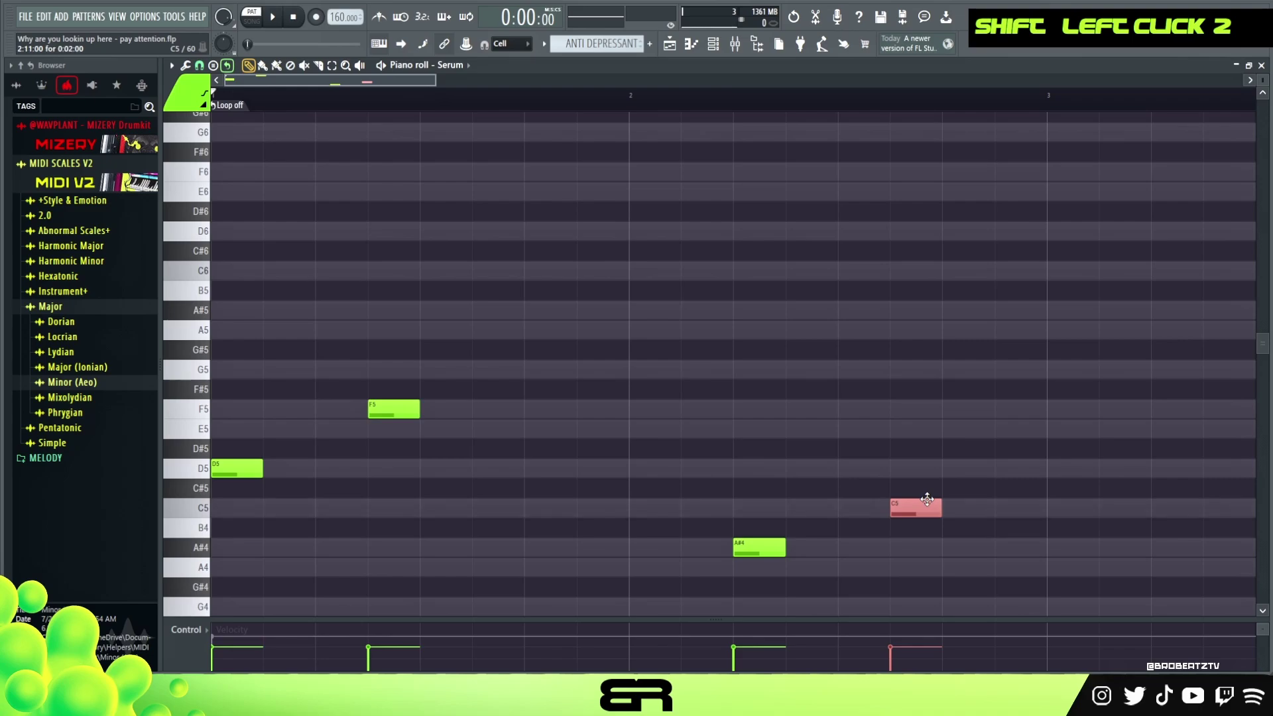
pyautogui.rightClick(928, 494)
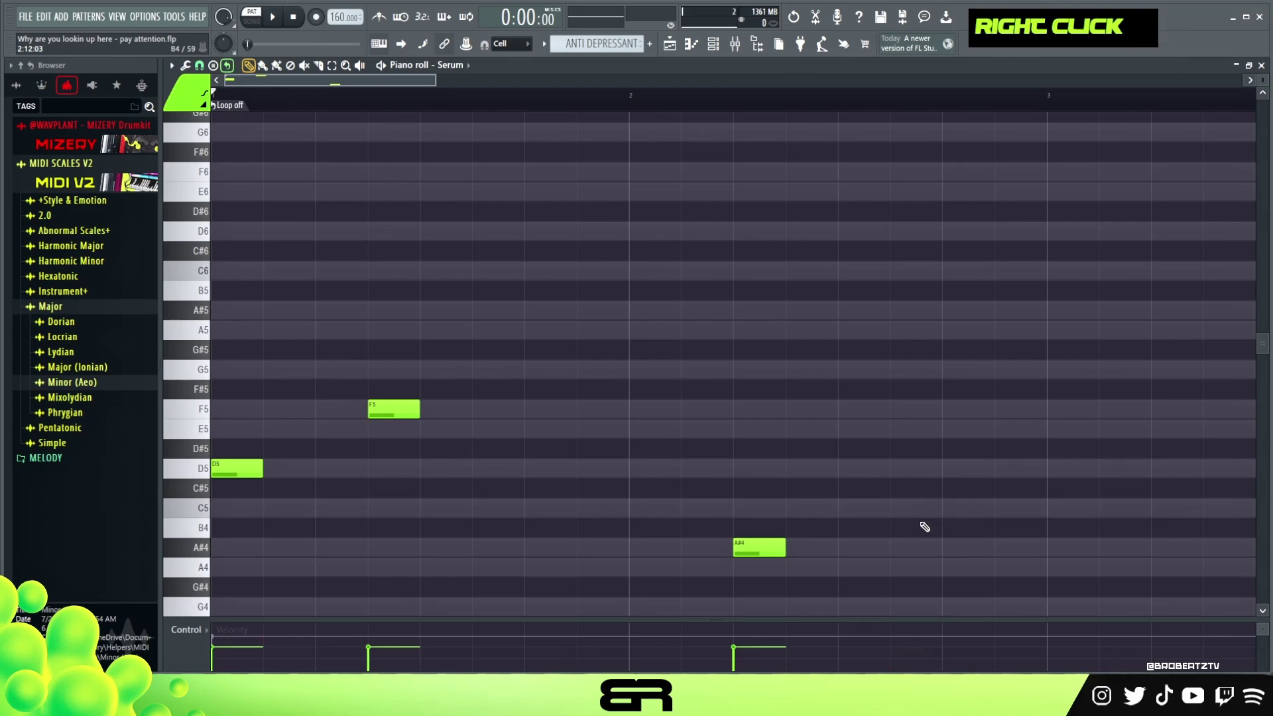
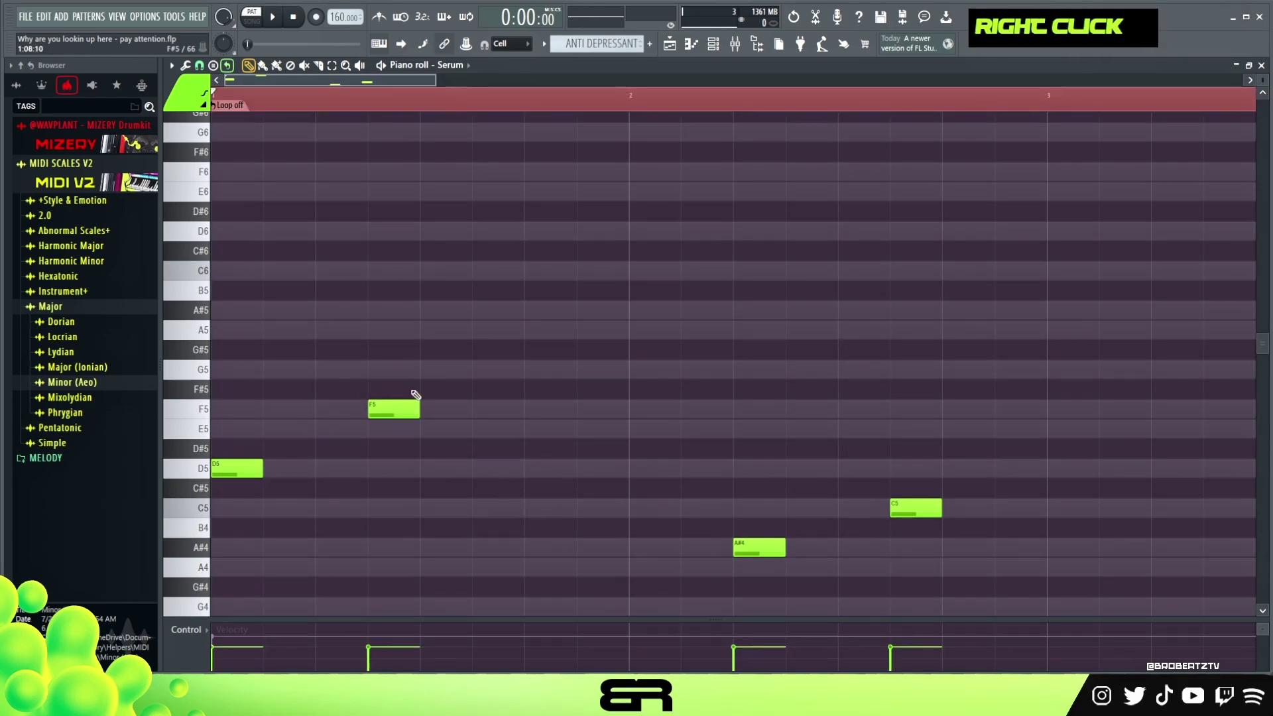
# Chop the melody into runs of three D5s, seven F5s, three A#4s and three C5s, then audition it
pyautogui.press('ctrl+b')
pyautogui.rightClick(1136, 384)
pyautogui.scroll(-3)
pyautogui.doubleClick(921, 113)
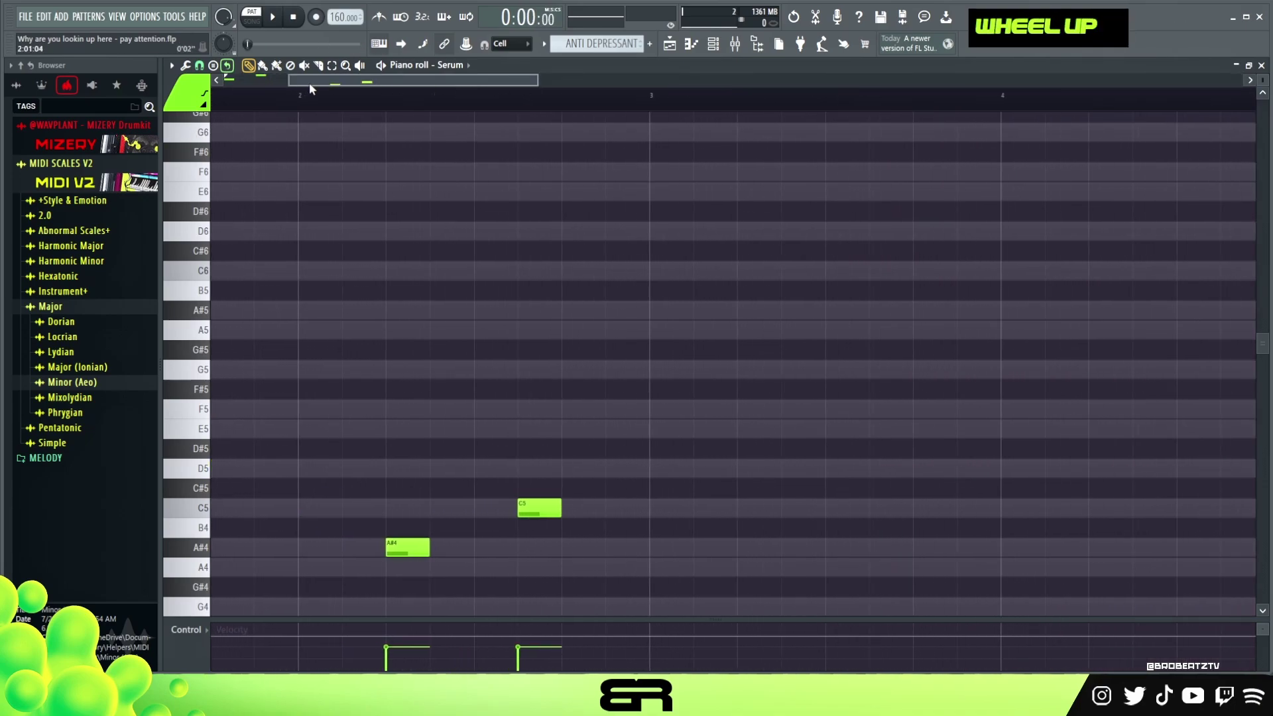
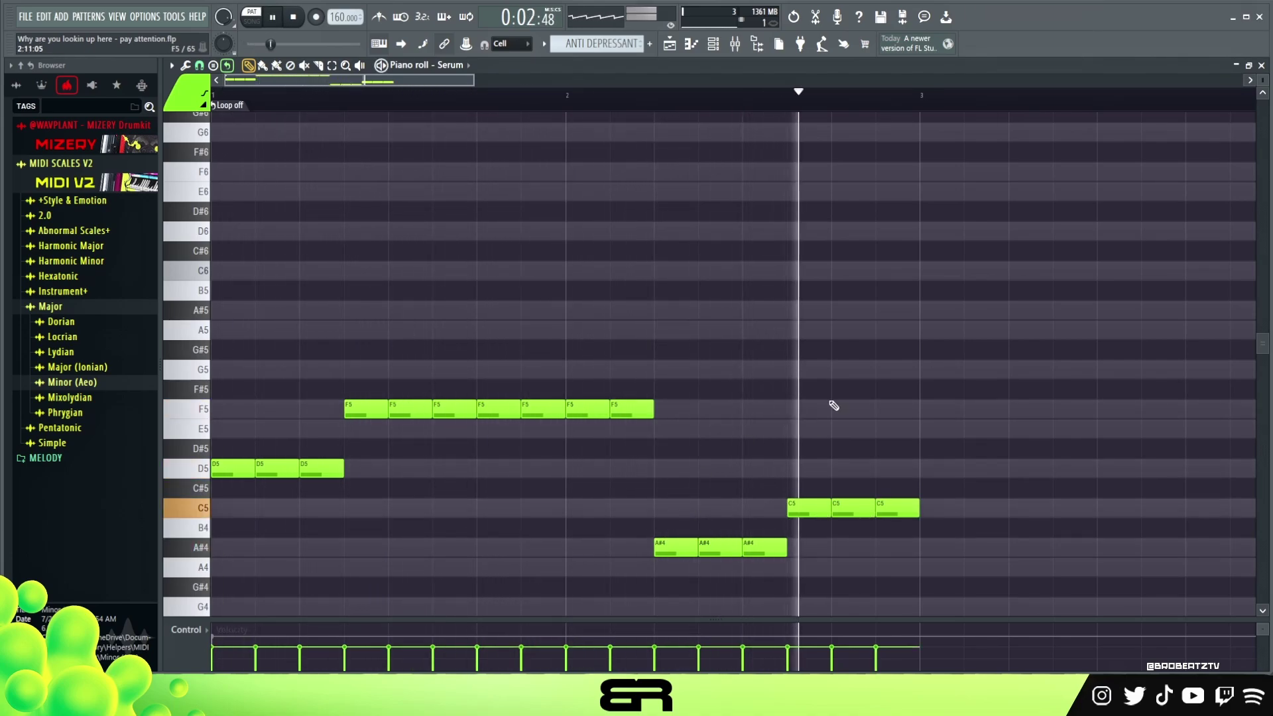
pyautogui.press('space')
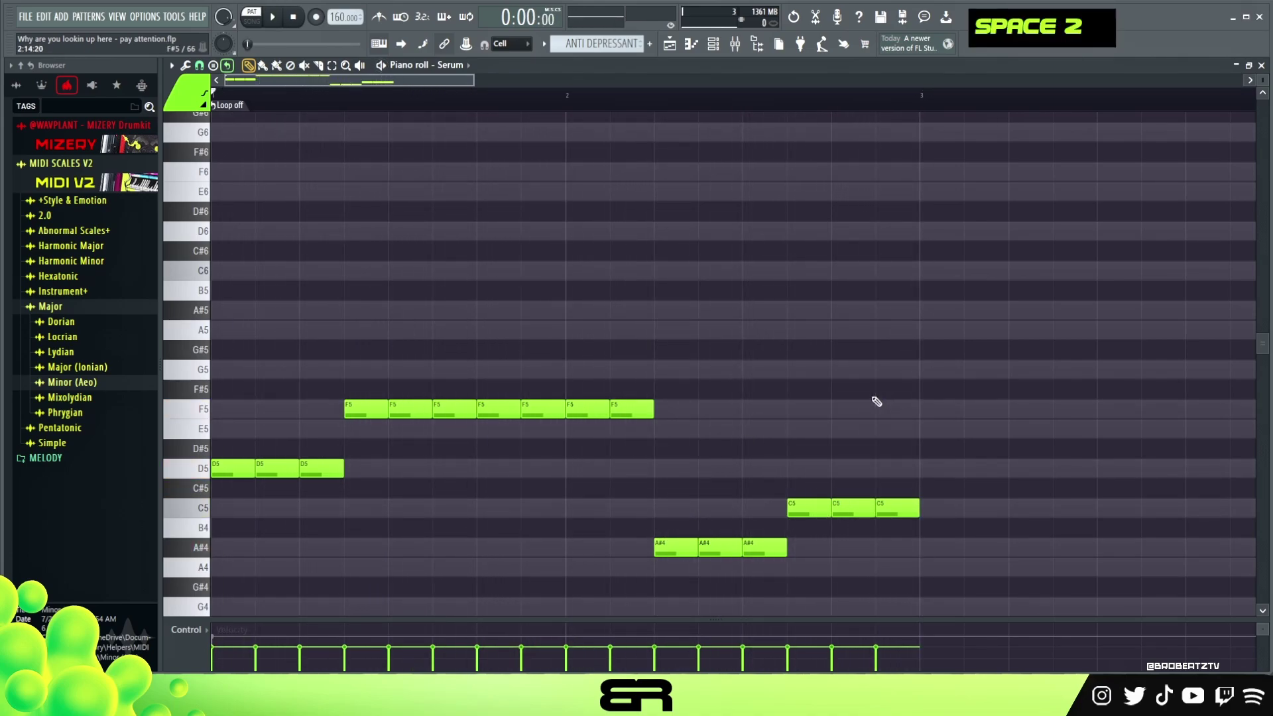
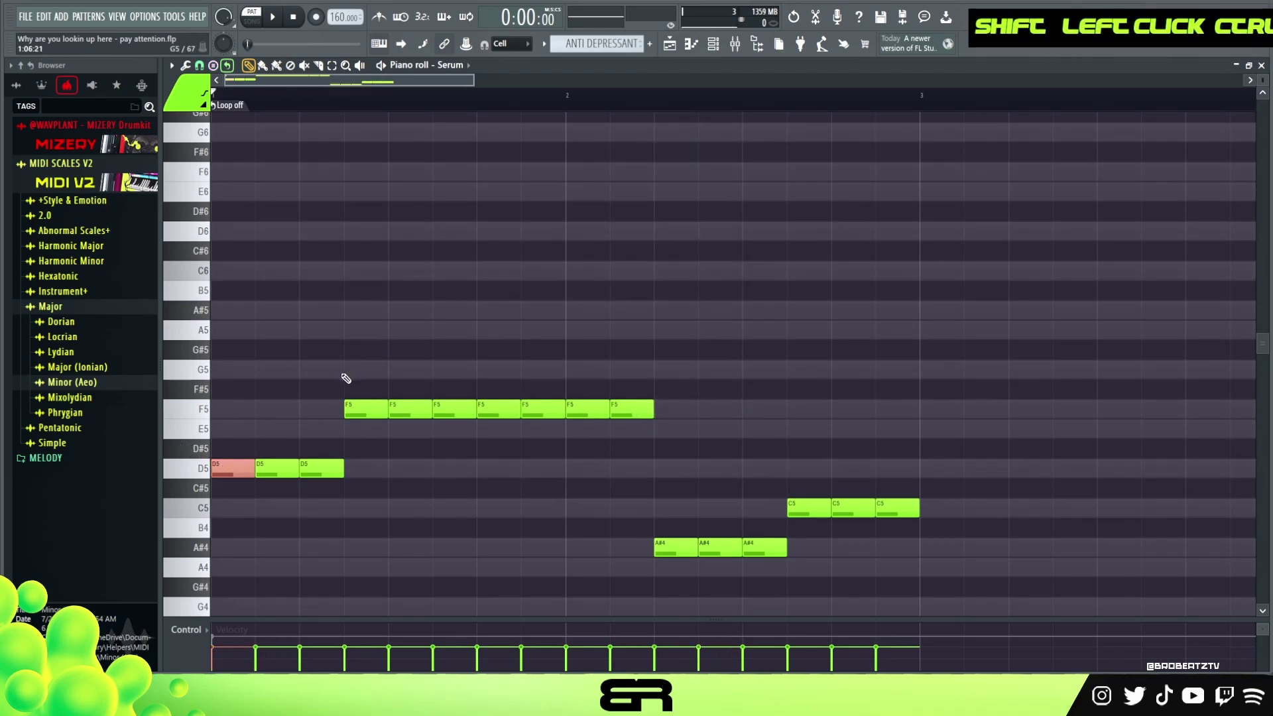
# Layer harmony runs of A5, C6 and G5 above the melody and extend the F5 run, then audition it
pyautogui.press('shift+u')
pyautogui.press('shift+Up')
pyautogui.press('shift+Up')
pyautogui.press('shift+Up')
pyautogui.press('shift+Up')
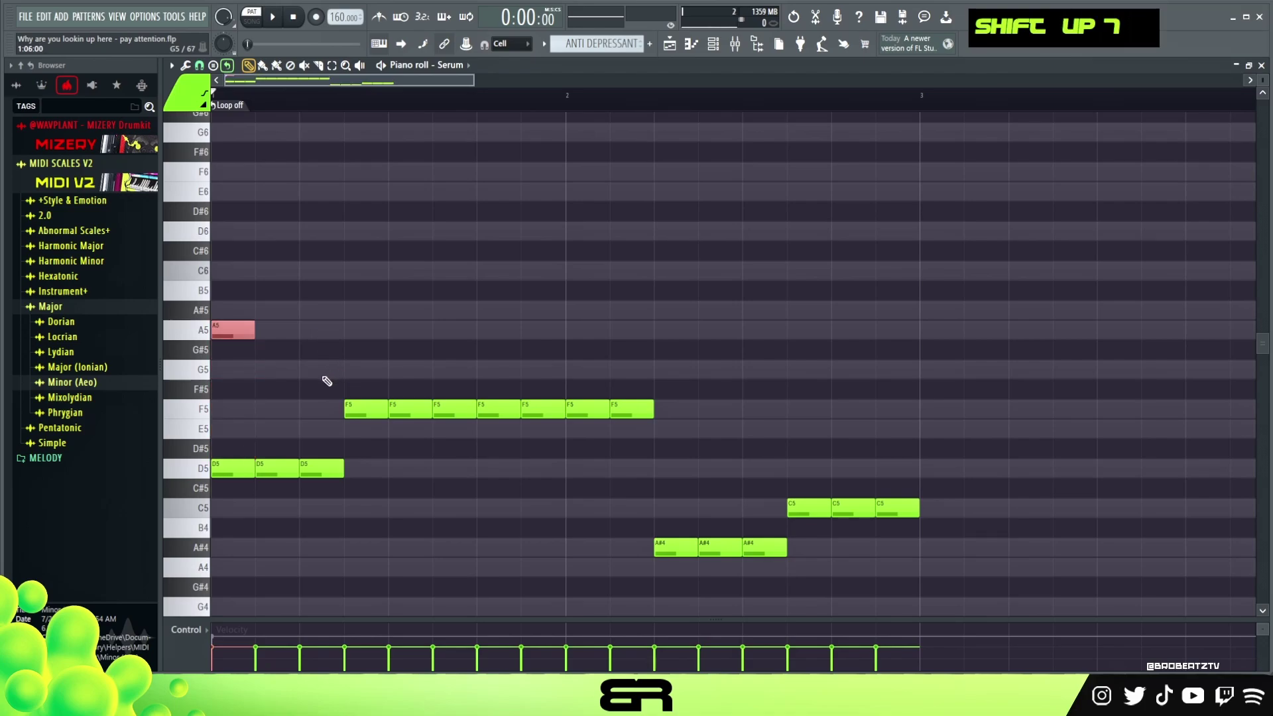
pyautogui.rightClick(327, 381)
pyautogui.click(224, 293)
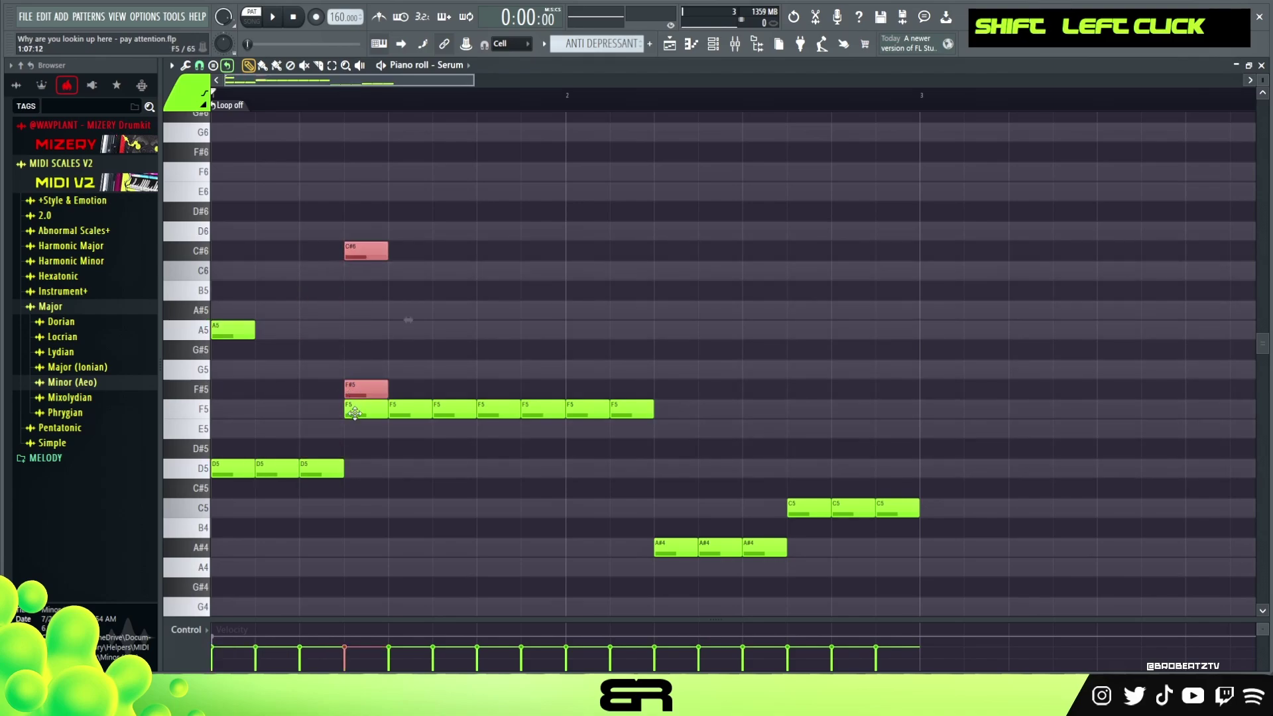
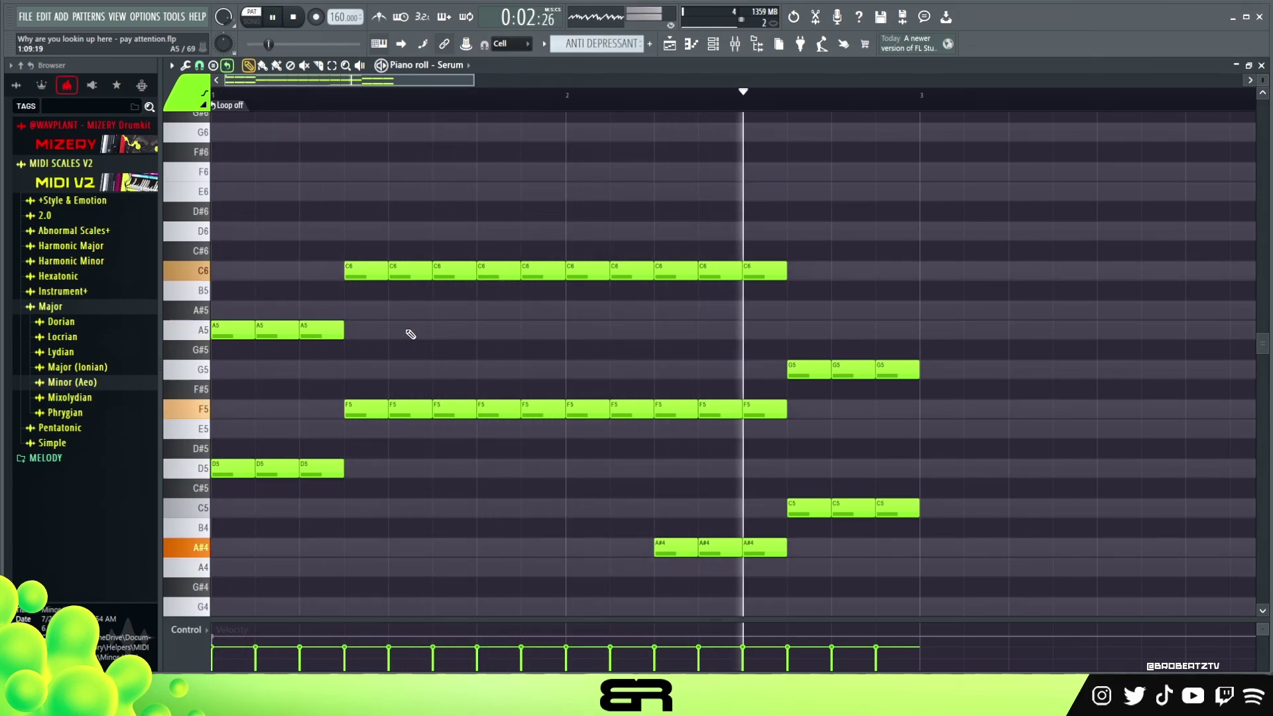
pyautogui.press('space')
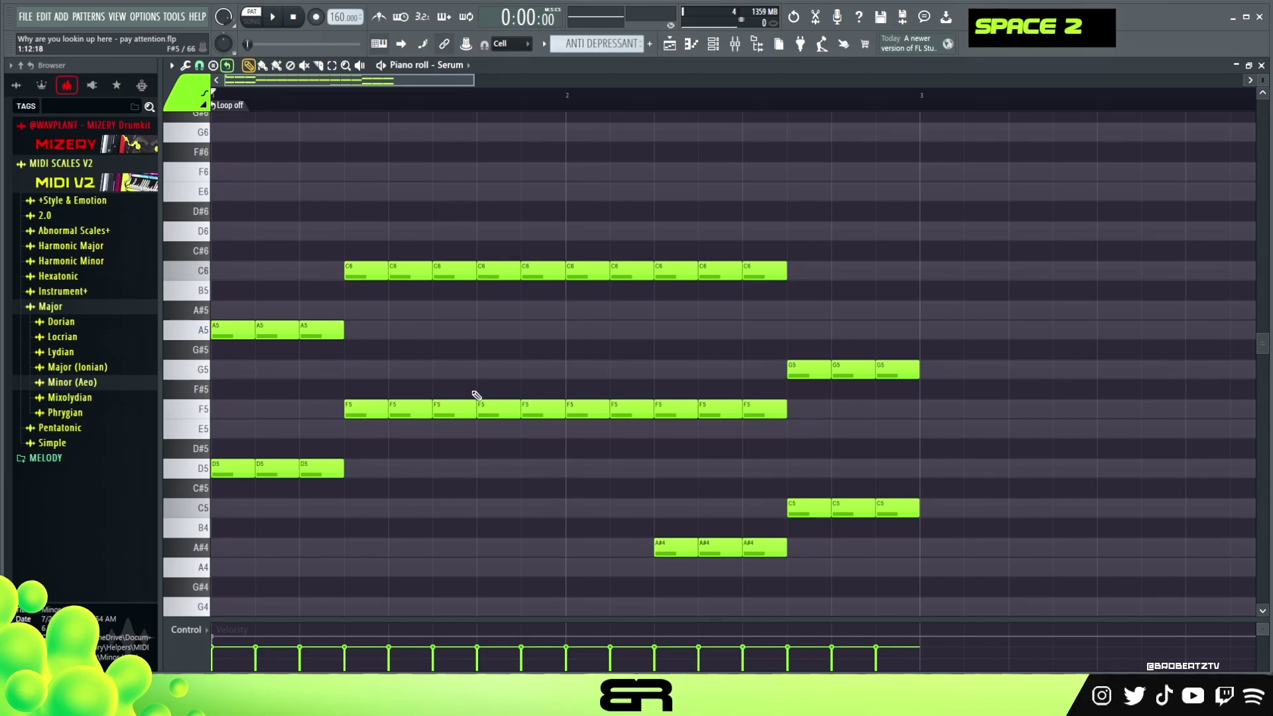
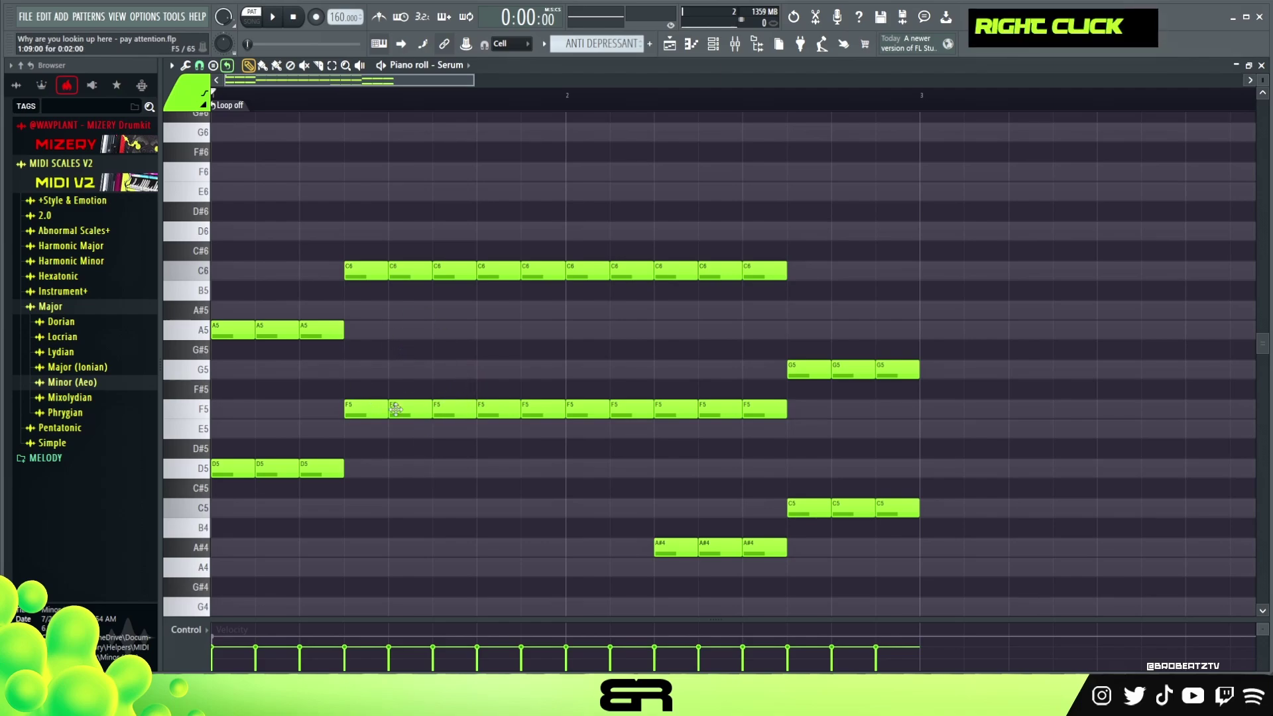
# Remove stray A#5, G5, D5, E5, A5 and F5 notes and add three F6s at the start
pyautogui.doubleClick(390, 339)
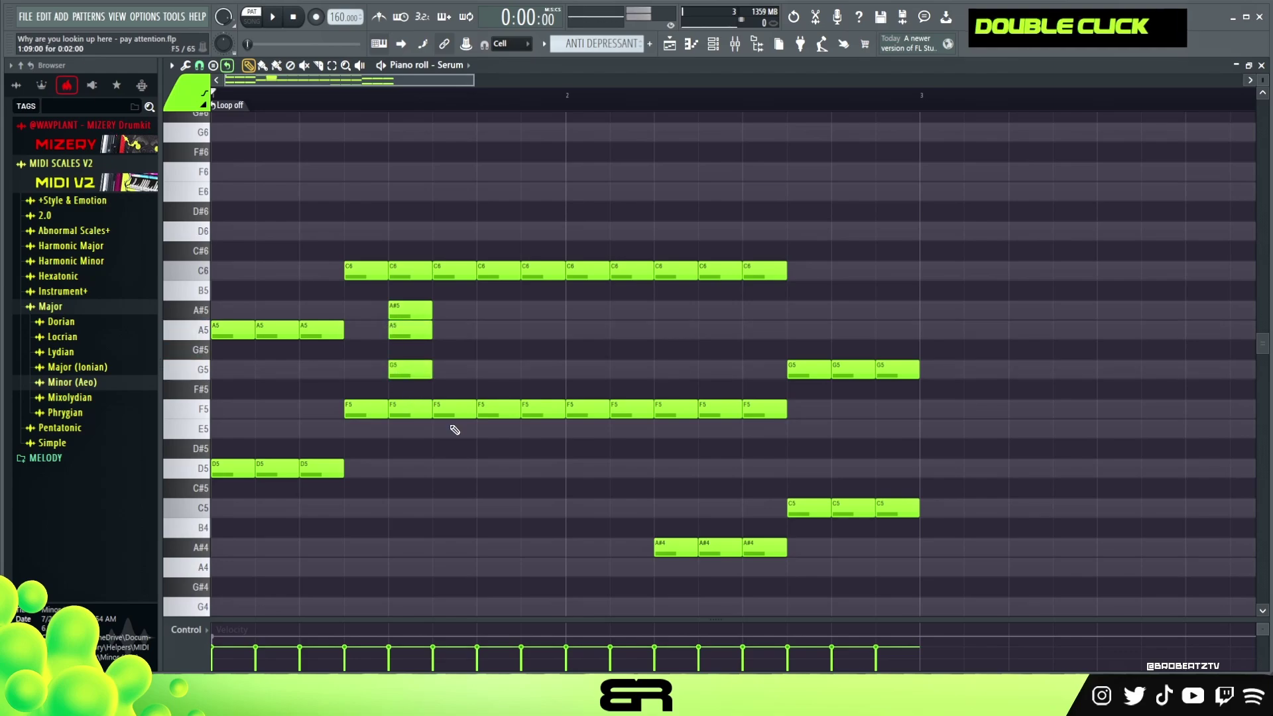
pyautogui.rightClick(424, 354)
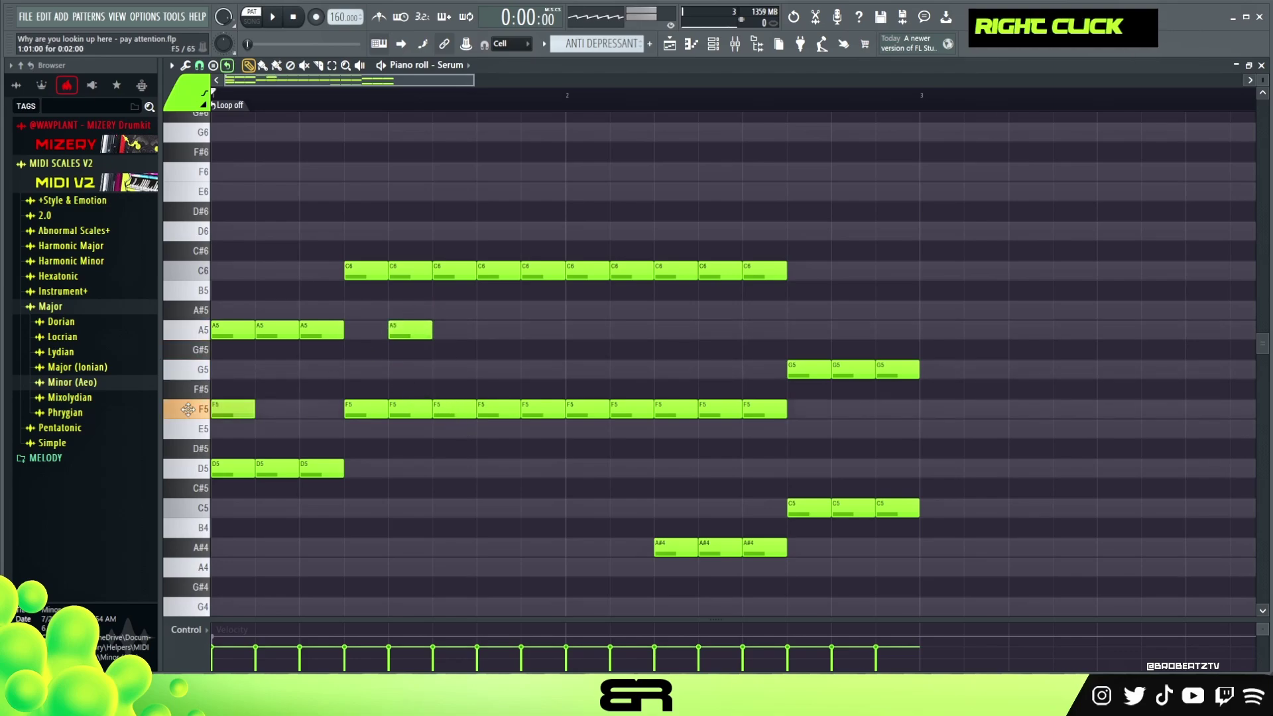
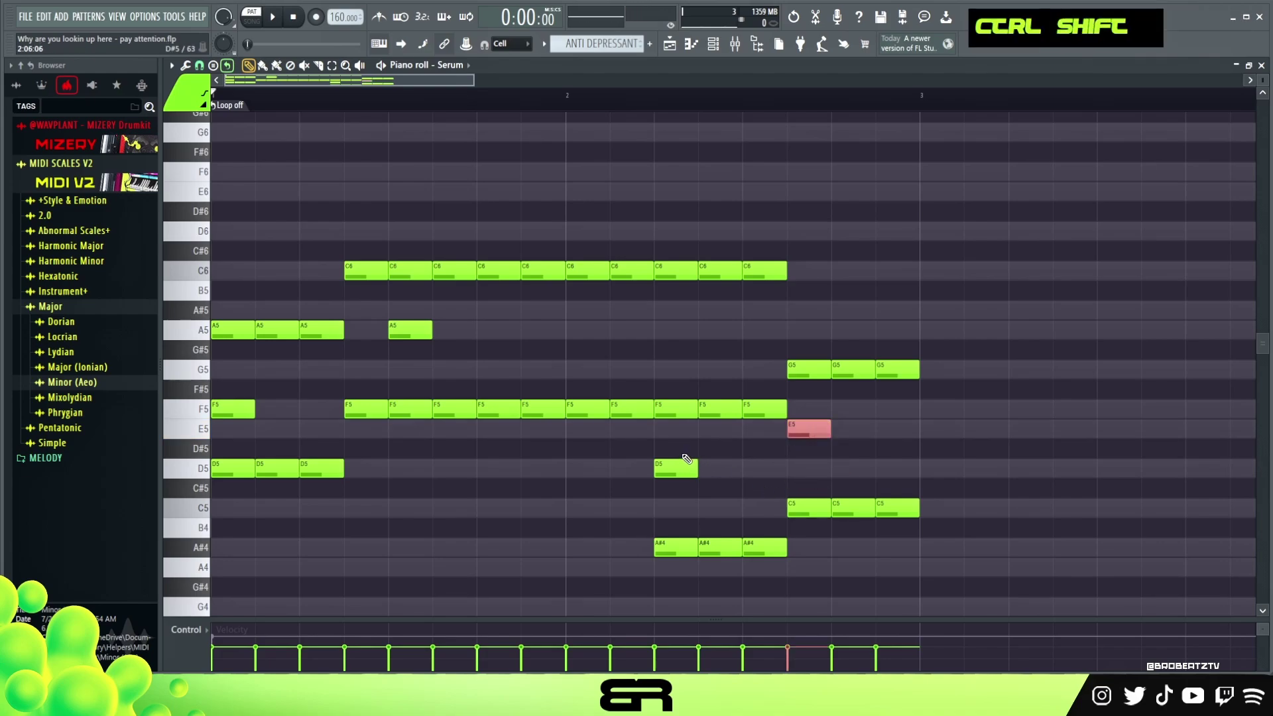
pyautogui.rightClick(720, 469)
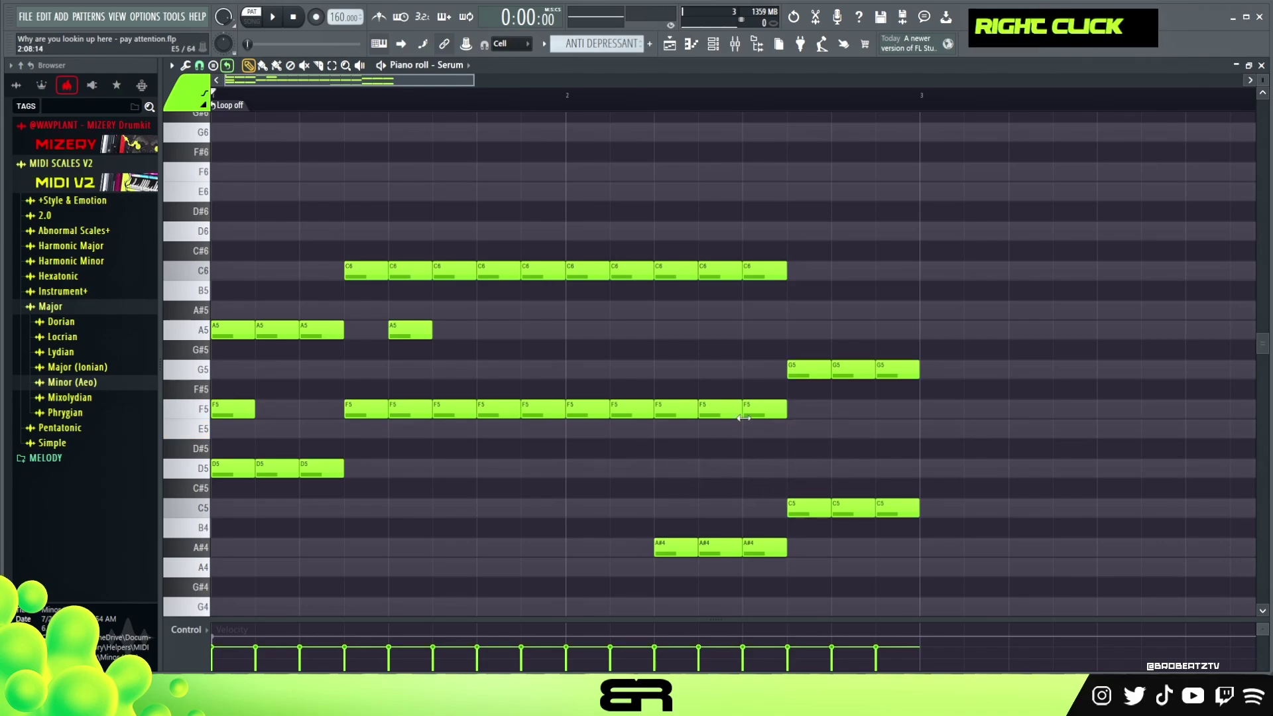
pyautogui.rightClick(447, 338)
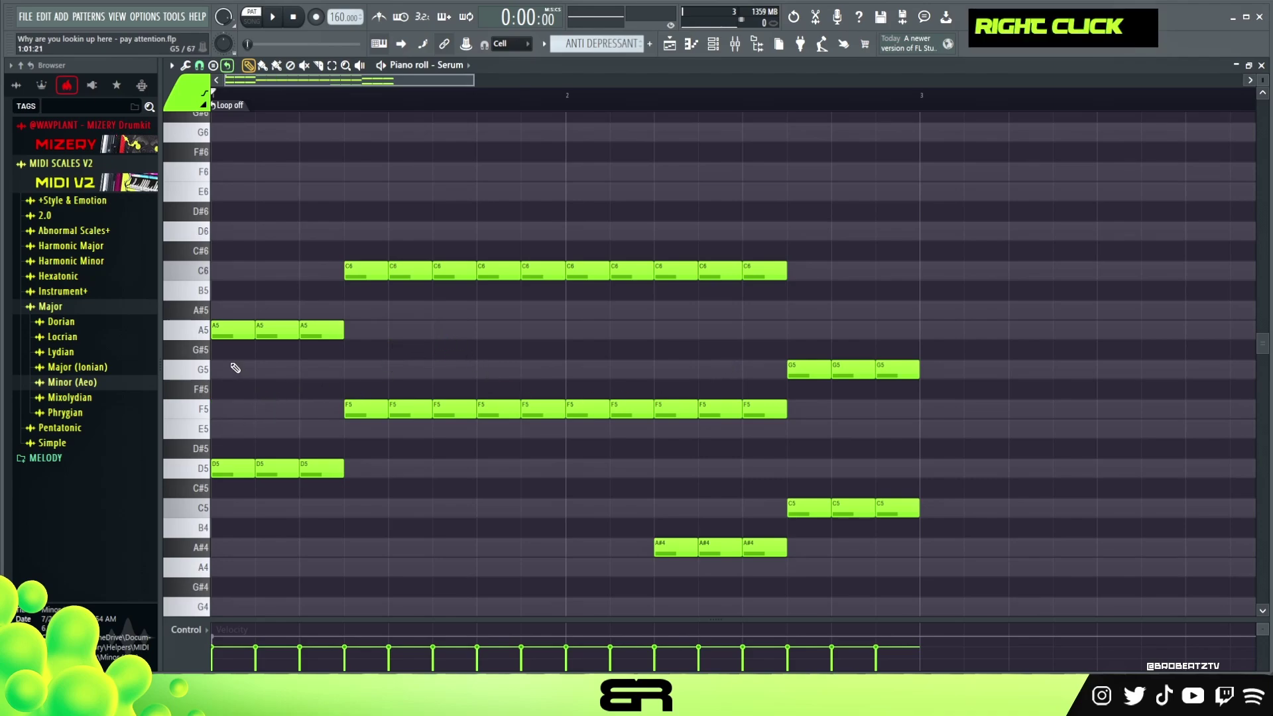
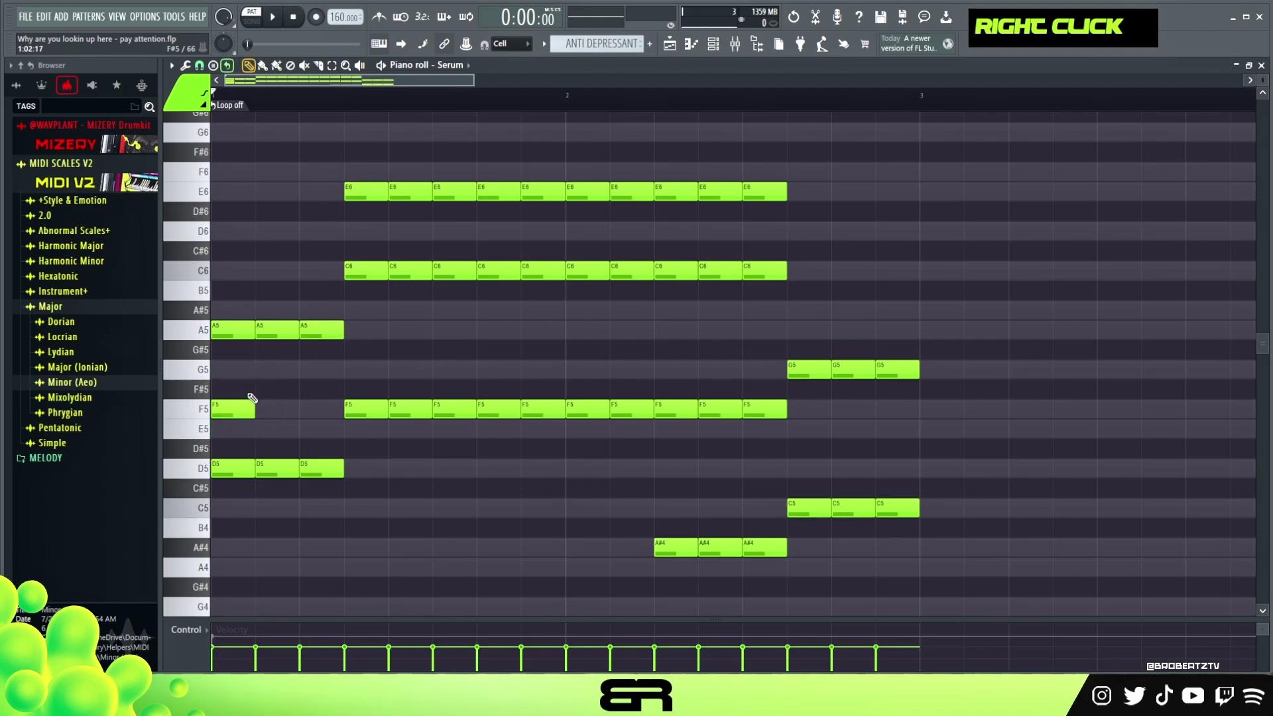
pyautogui.doubleClick(243, 394)
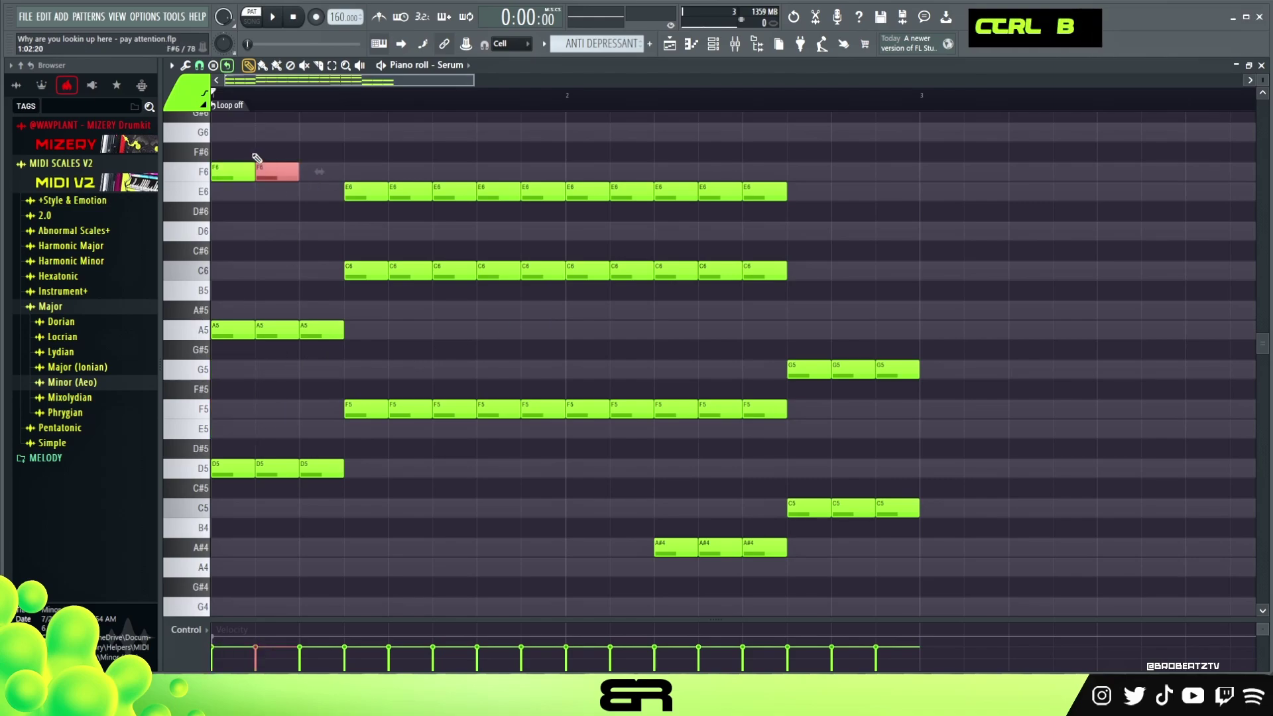
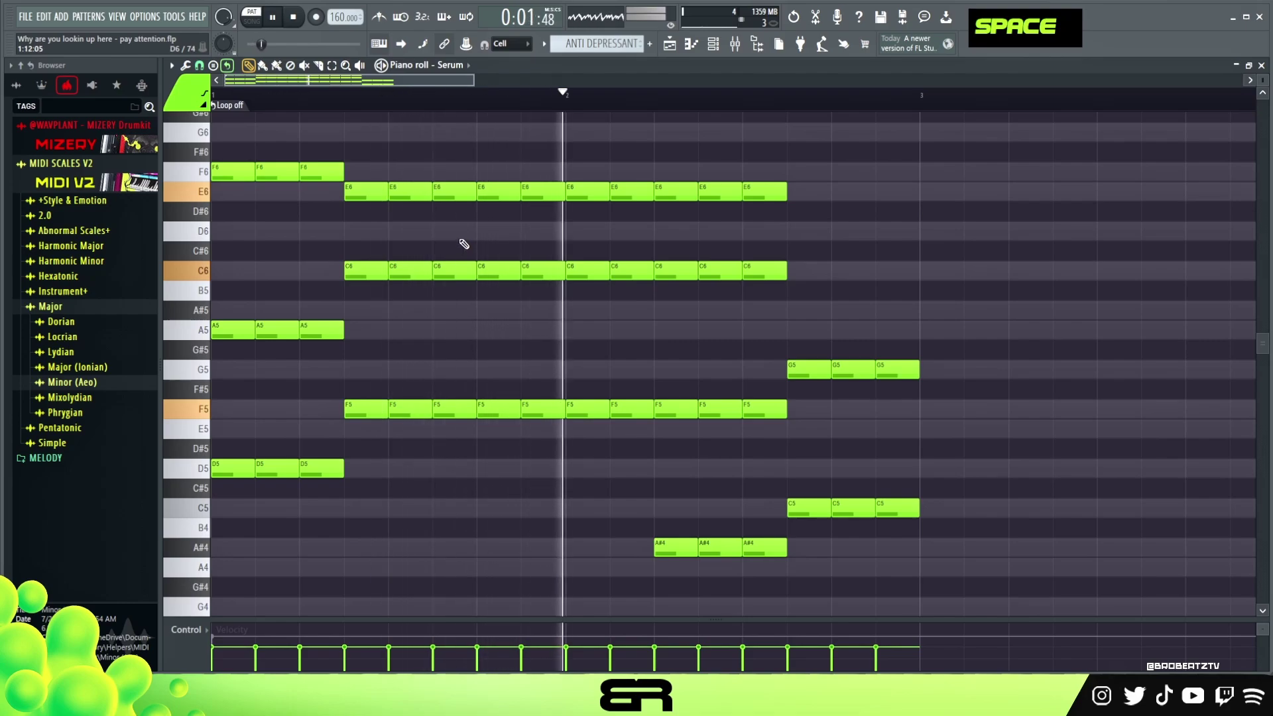
pyautogui.press('space')
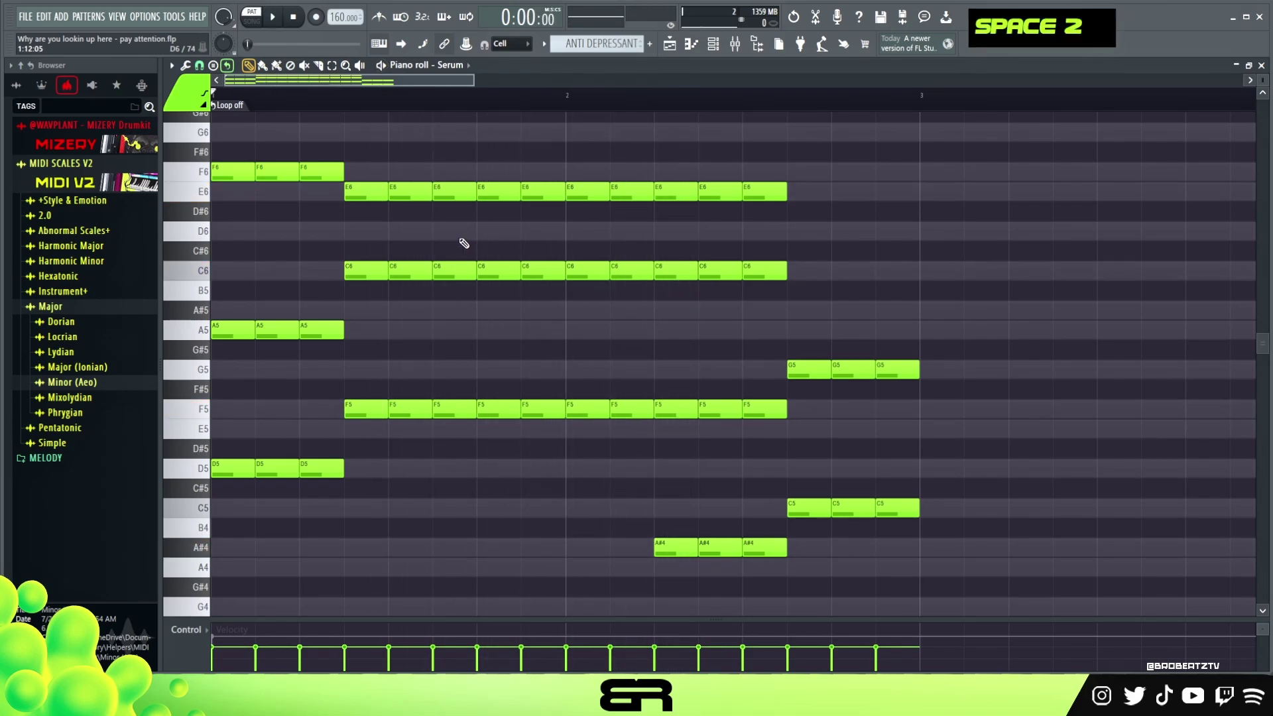
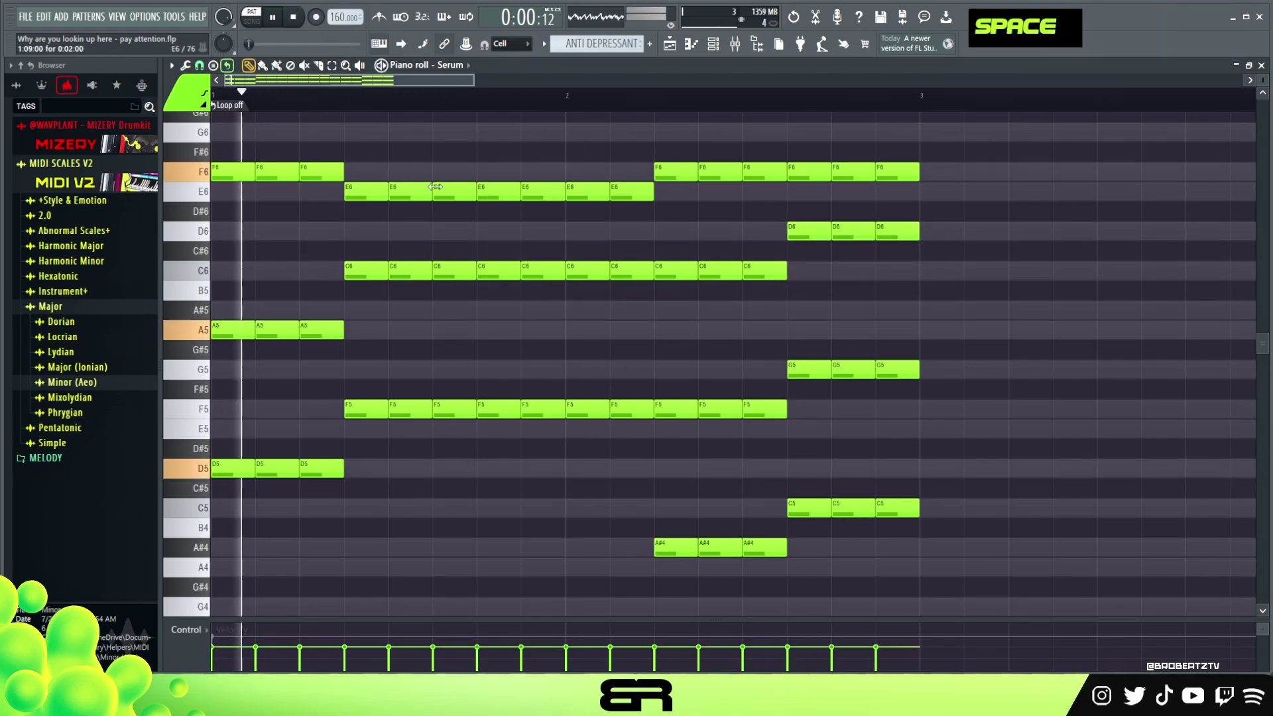
# Audition the Serum pattern with its thinned, lower-octave melody
pyautogui.press('space')
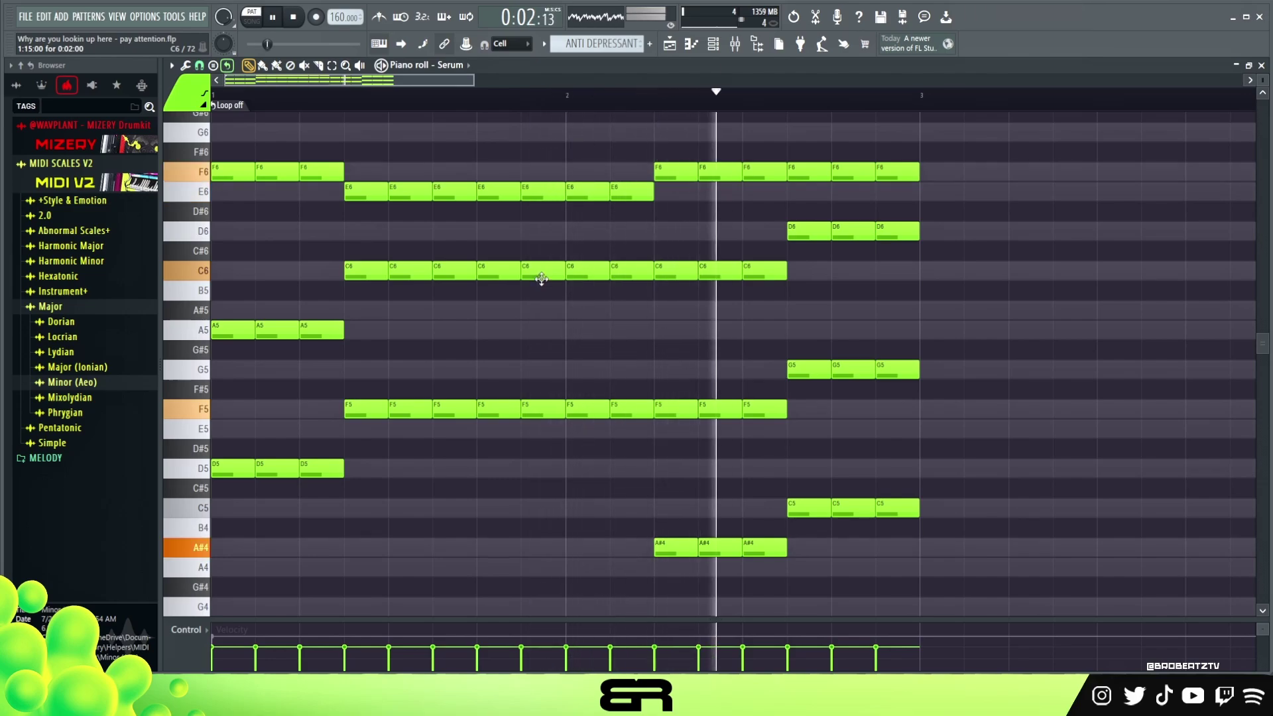
pyautogui.press('space')
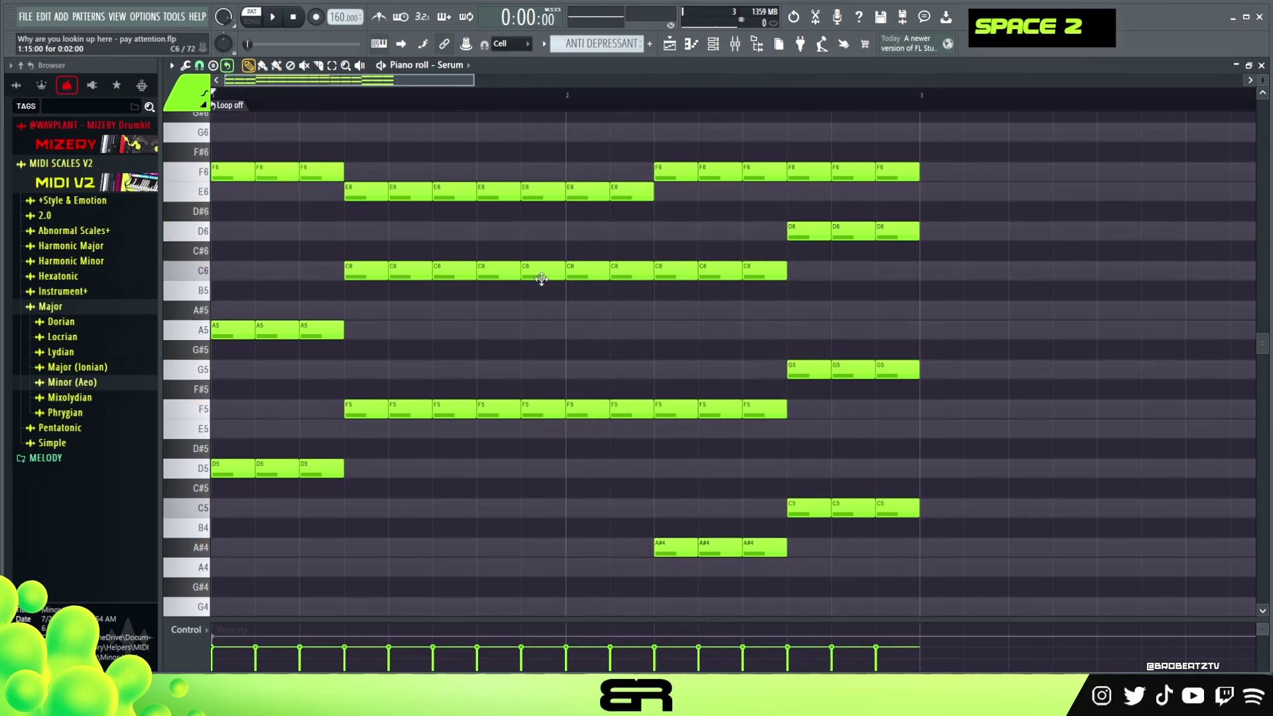
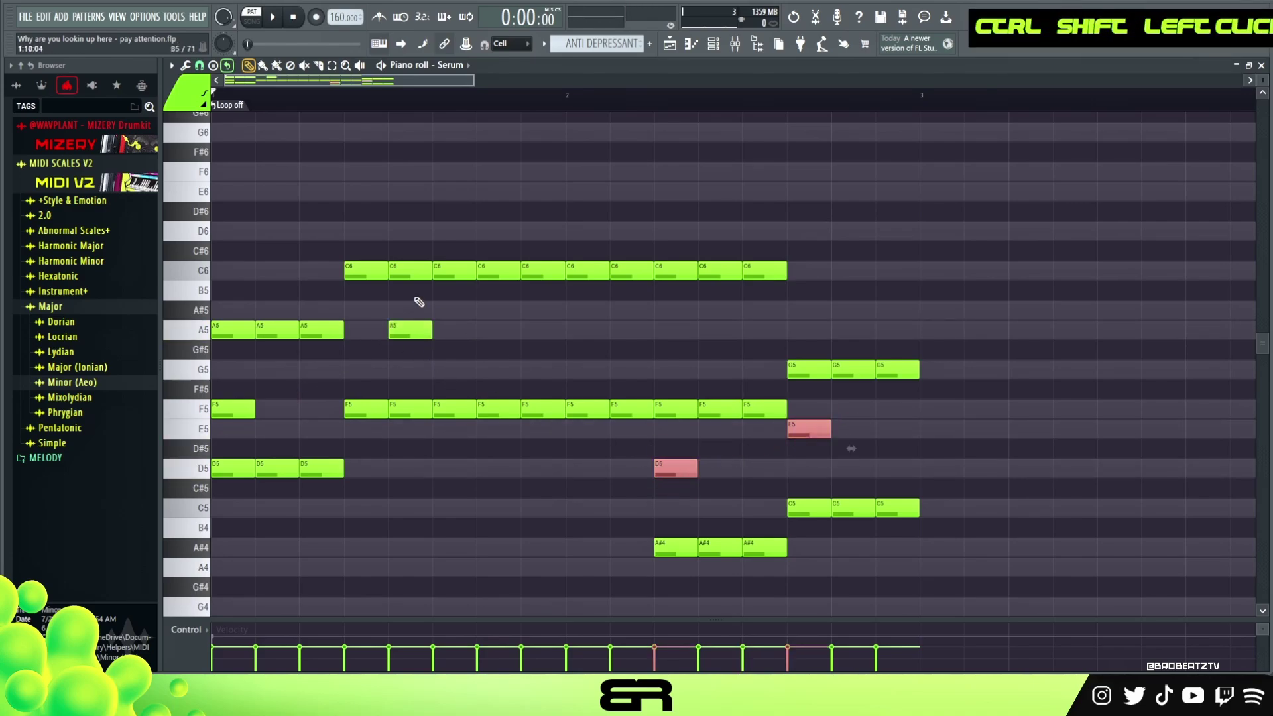
# Raise the remaining melody an octave and delete notes from the Serum pattern
pyautogui.press('ctrl+shift+Up')
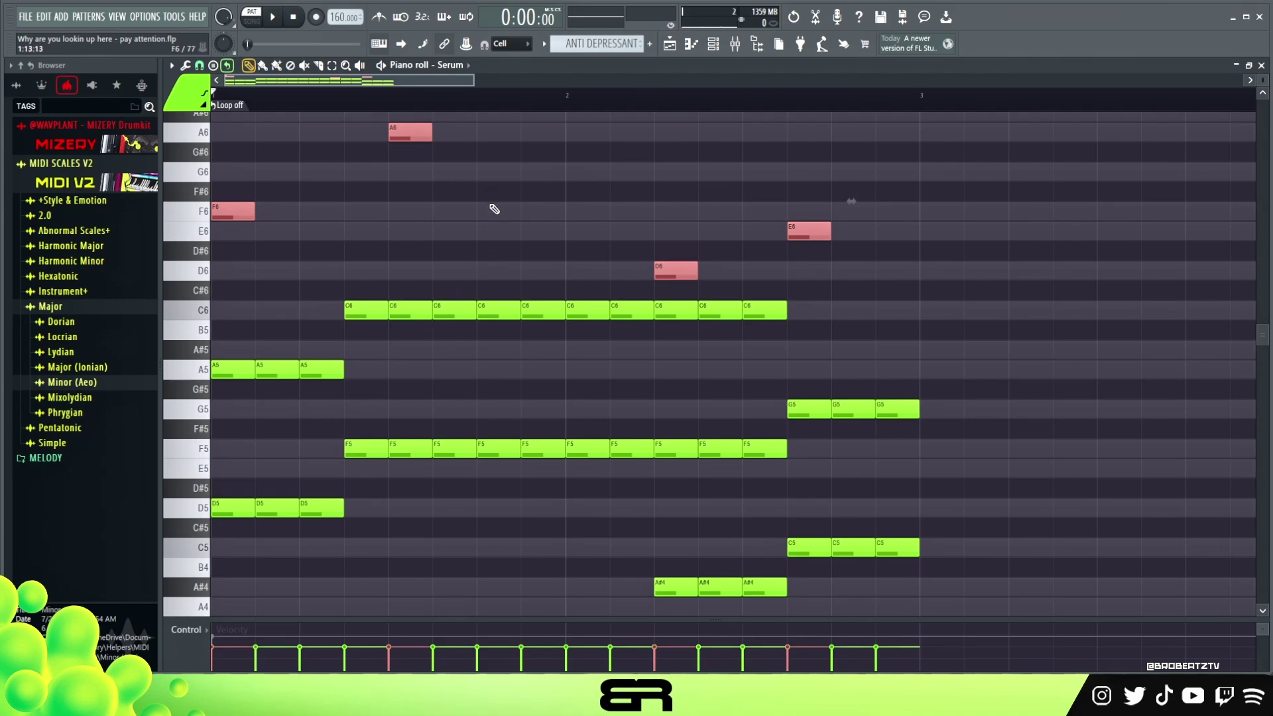
pyautogui.press('Delete')
pyautogui.scroll(-3)
pyautogui.scroll(-3)
pyautogui.scroll(3)
pyautogui.scroll(-3)
pyautogui.rightClick(501, 205)
# Undo the melody edits repeatedly until the original F6/E6/D6 melody returns
pyautogui.press('ctrl+z')
pyautogui.press('ctrl+alt+z')
pyautogui.press('ctrl+alt+z')
pyautogui.press('ctrl+alt+z')
pyautogui.press('ctrl+alt+z')
pyautogui.press('ctrl+alt+z')
pyautogui.press('ctrl+alt+z')
pyautogui.press('ctrl+alt+z')
pyautogui.press('ctrl+alt+z')
pyautogui.press('ctrl+alt+z')
pyautogui.press('ctrl+alt+z')
pyautogui.press('ctrl+alt+z')
pyautogui.press('ctrl+alt+z')
pyautogui.press('ctrl+alt+z')
pyautogui.press('ctrl+alt+z')
pyautogui.press('ctrl+alt+z')
pyautogui.press('ctrl+alt+z')
pyautogui.rightClick(542, 215)
pyautogui.scroll(3)
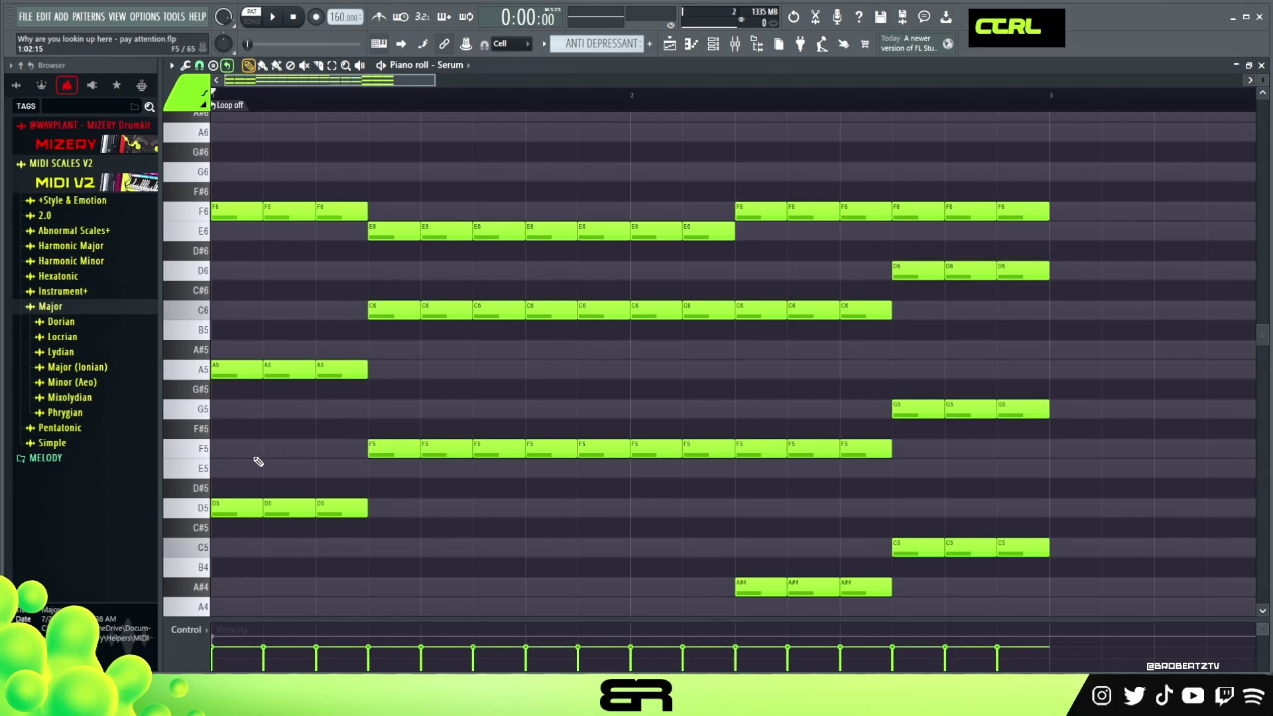
pyautogui.click(253, 437)
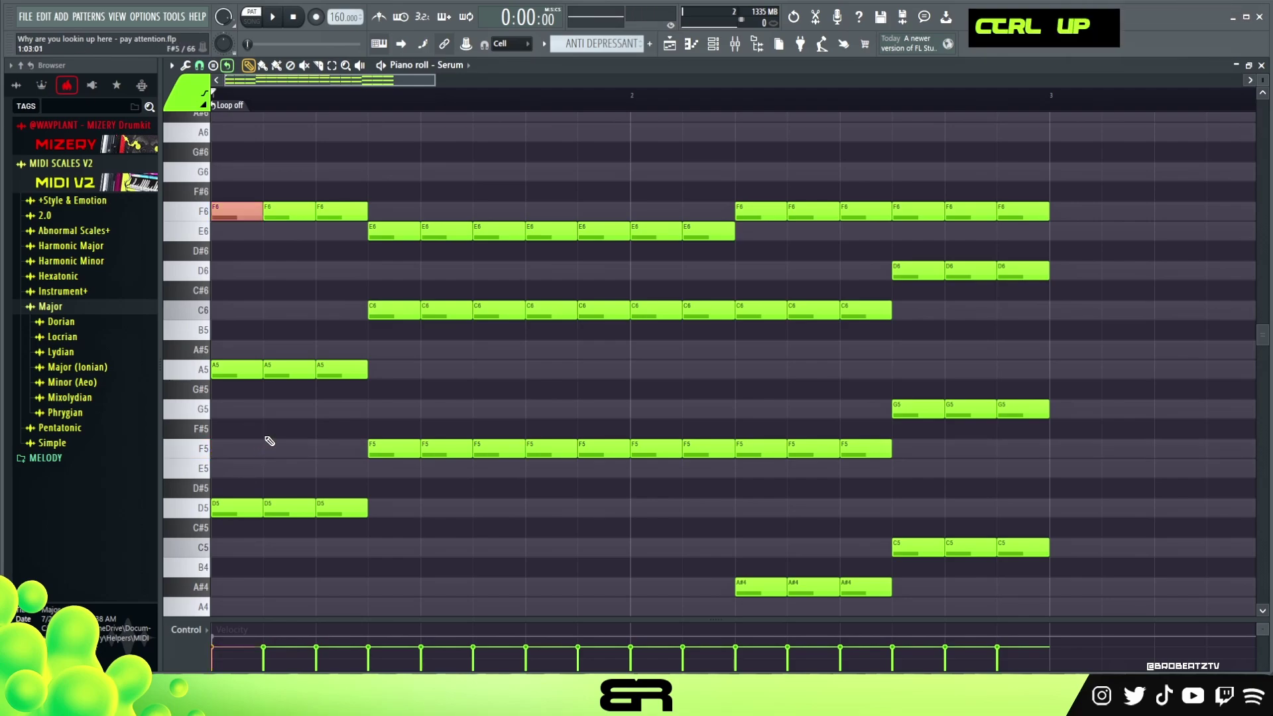
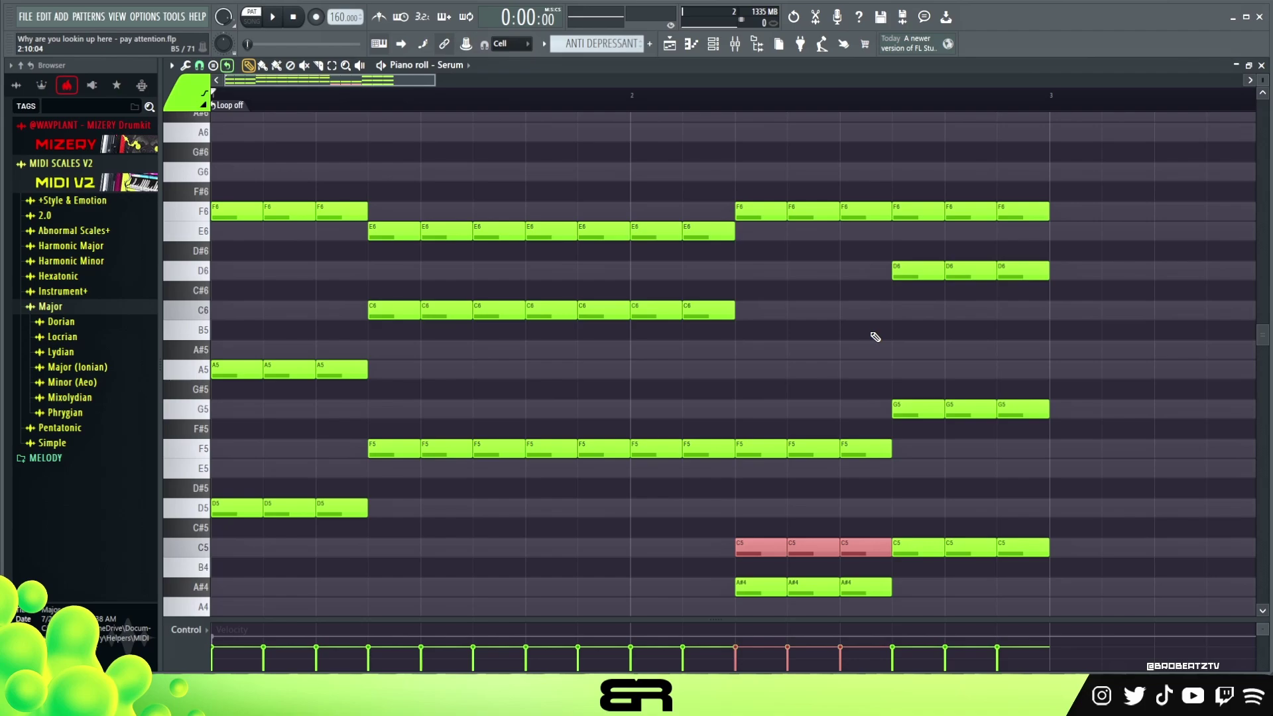
# Try the opening F6 notes in other octaves, then return them to their original pitch
pyautogui.press('ctrl+Up')
pyautogui.press('ctrl+Down')
pyautogui.press('ctrl+Down')
pyautogui.press('ctrl+Down')
pyautogui.press('ctrl+Up')
pyautogui.press('ctrl+Up')
pyautogui.scroll(3)
pyautogui.press('ctrl+Down')
pyautogui.press('ctrl+Up')
pyautogui.press('ctrl+Down')
pyautogui.rightClick(861, 393)
pyautogui.click(758, 196)
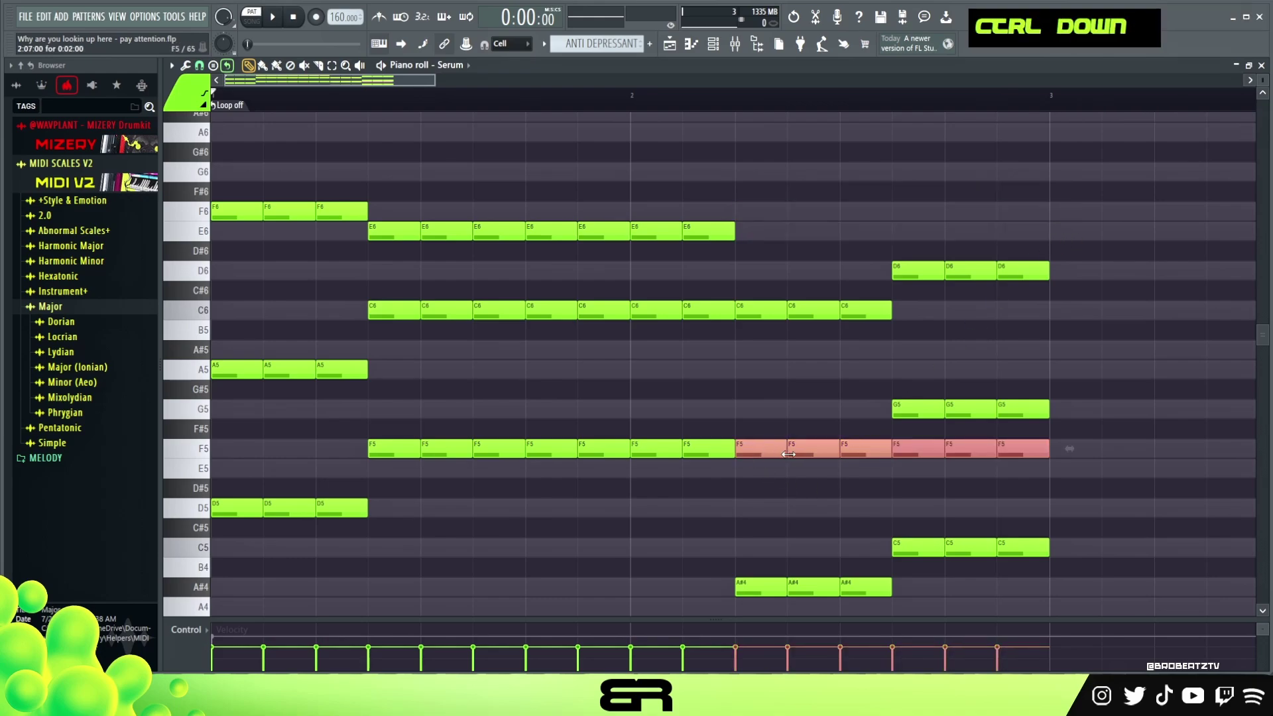
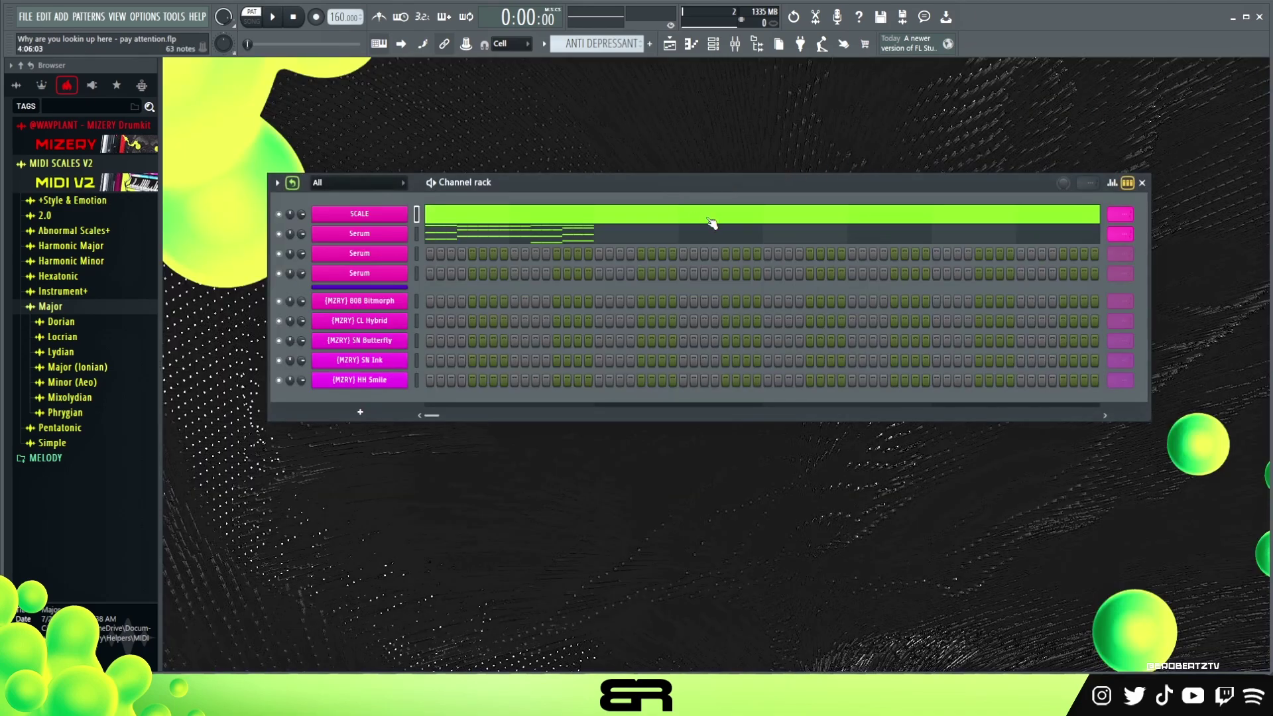
# Load the C# Major scale MIDI onto the SCALE channel of the new DIVORCED CHORD pattern
pyautogui.scroll(3)
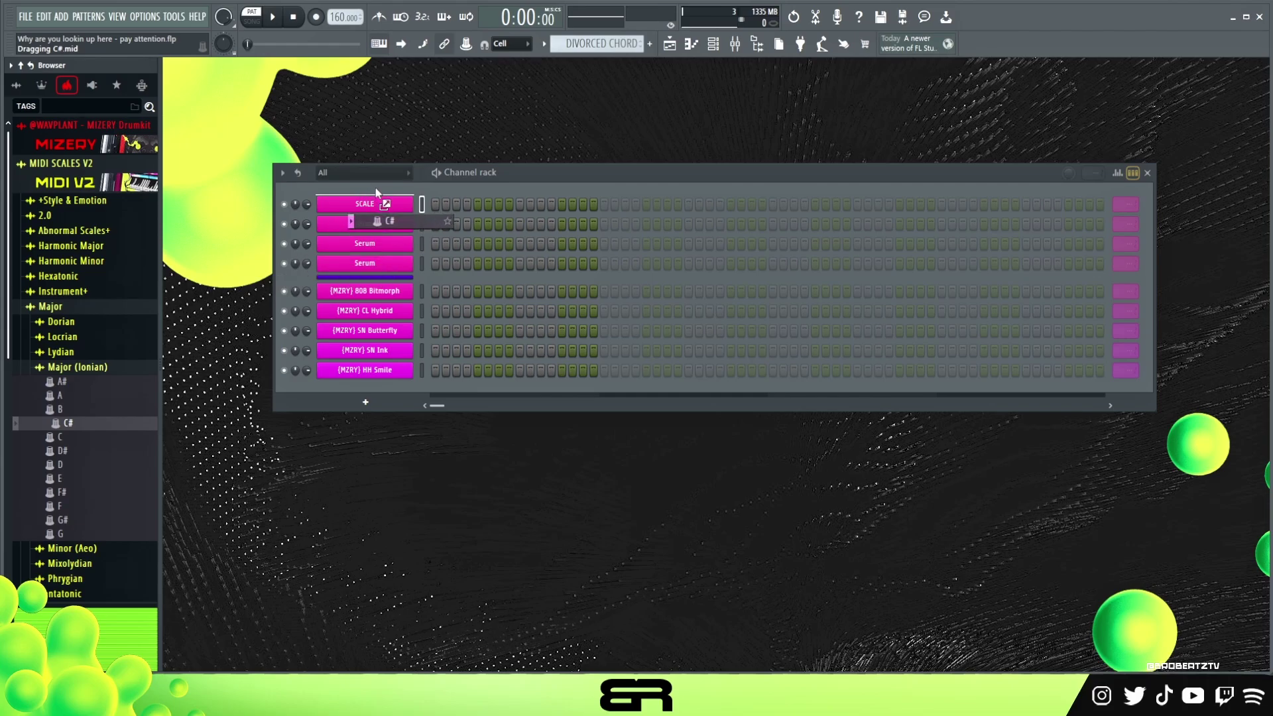
pyautogui.rightClick(400, 206)
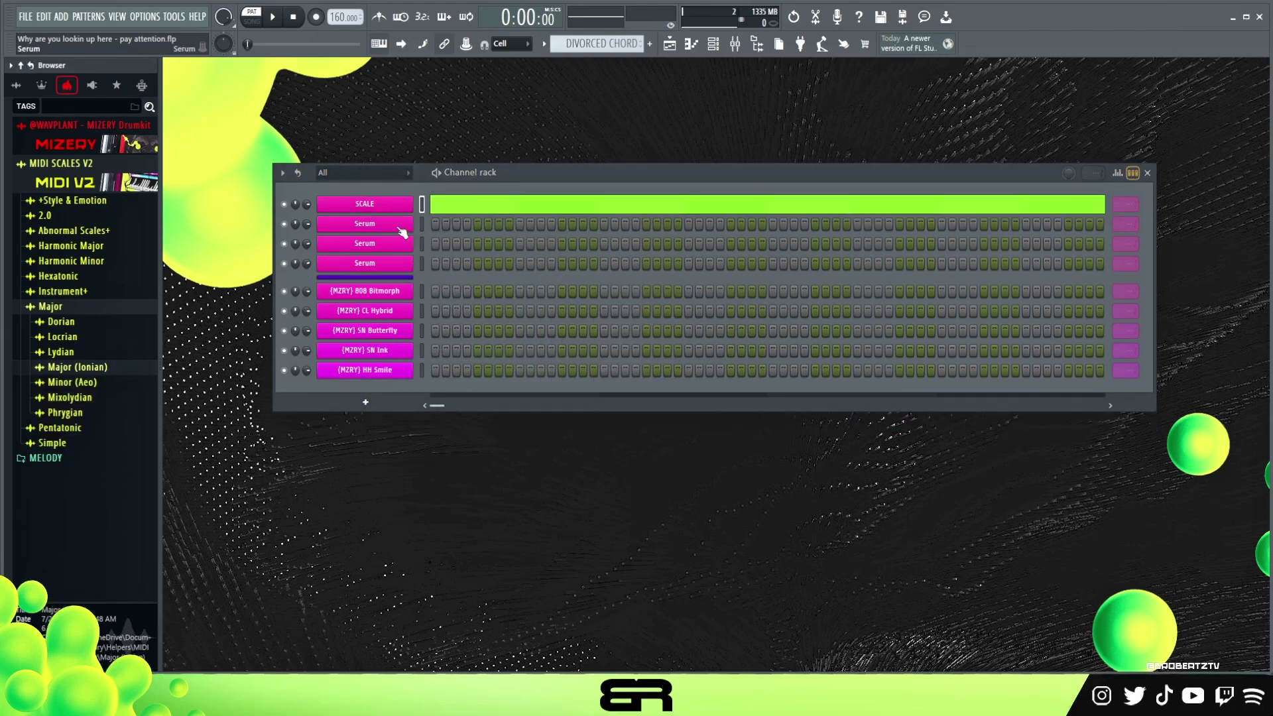
# Draw a repeating C#5–F5–G#5–C6 chord across two bars in the Serum piano roll
pyautogui.rightClick(381, 227)
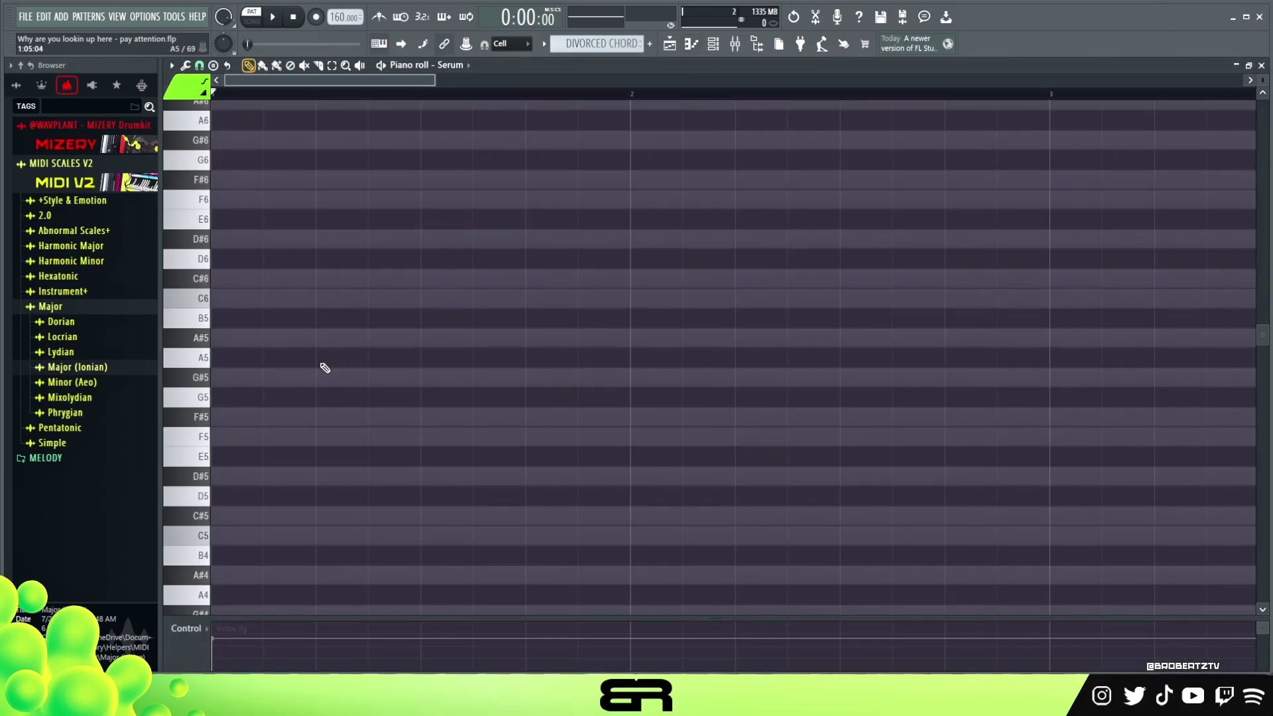
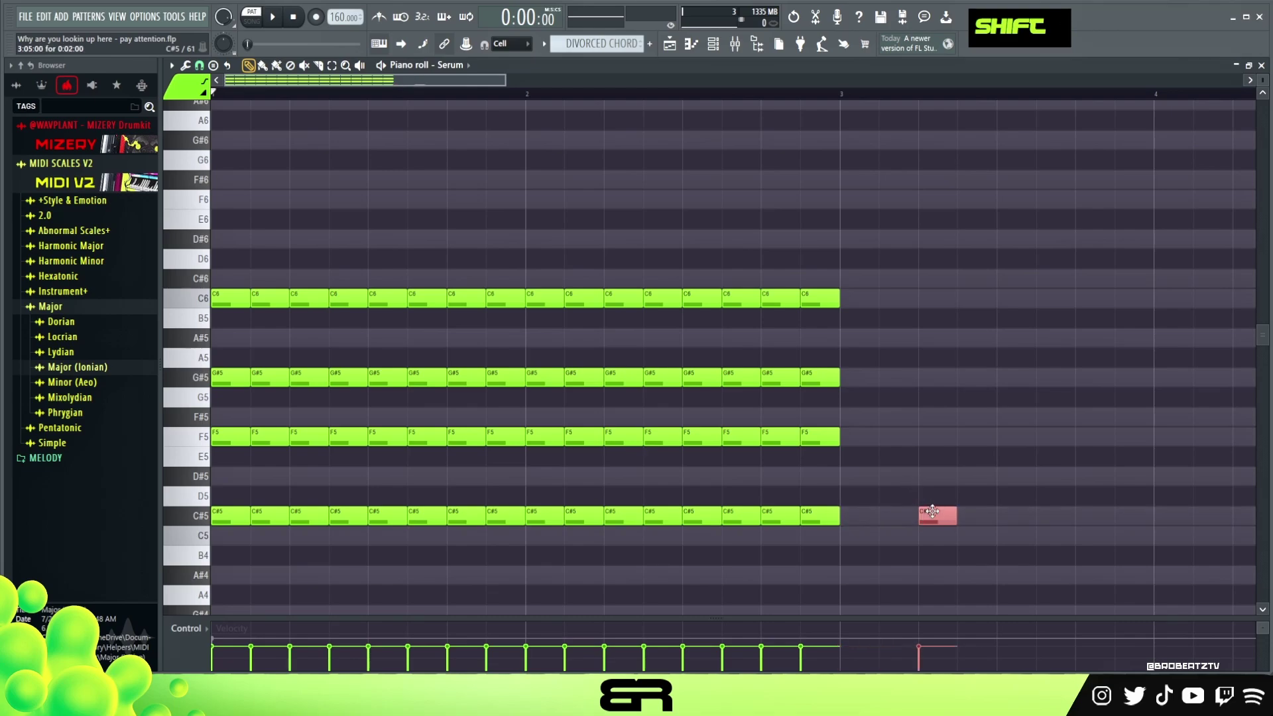
pyautogui.click(946, 500)
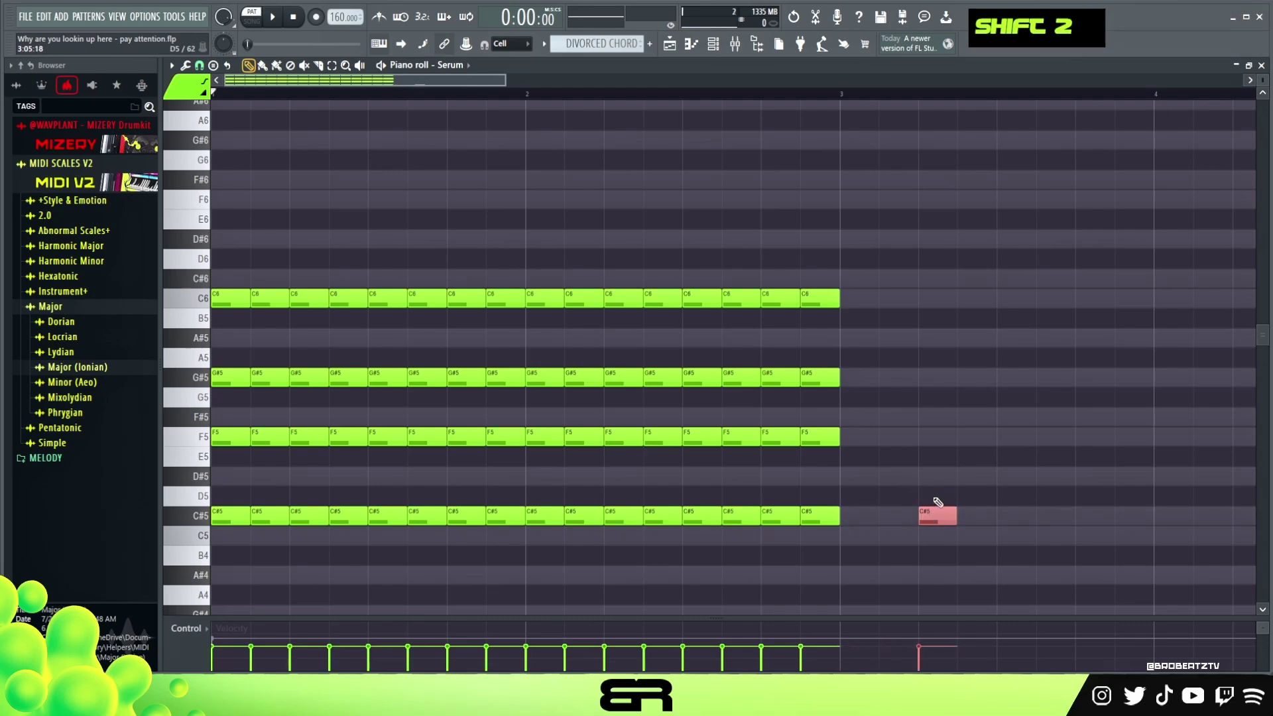
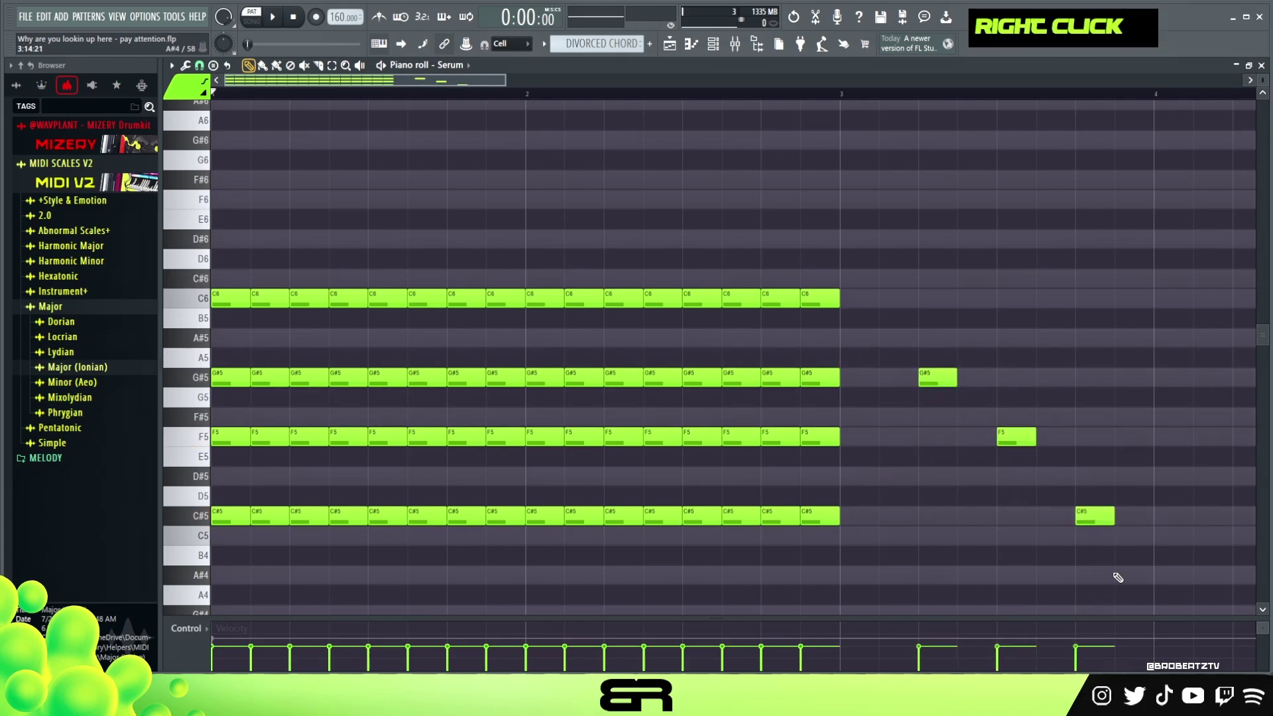
pyautogui.click(1131, 571)
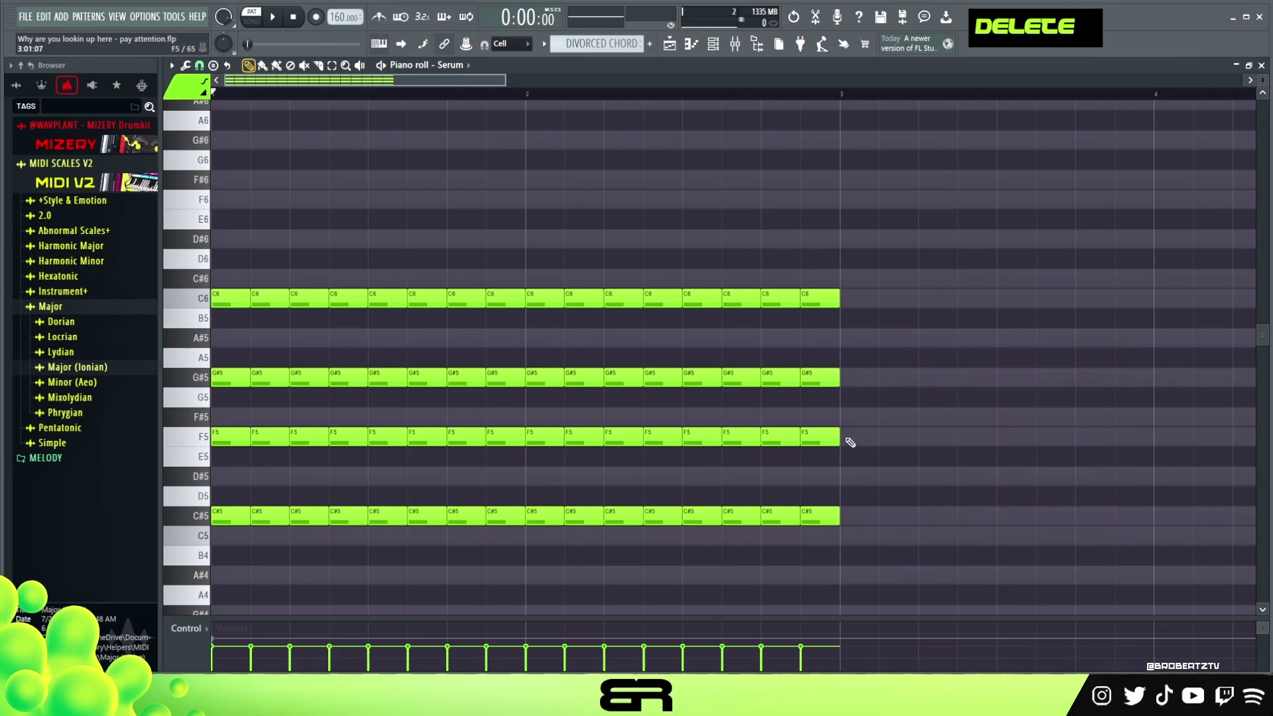
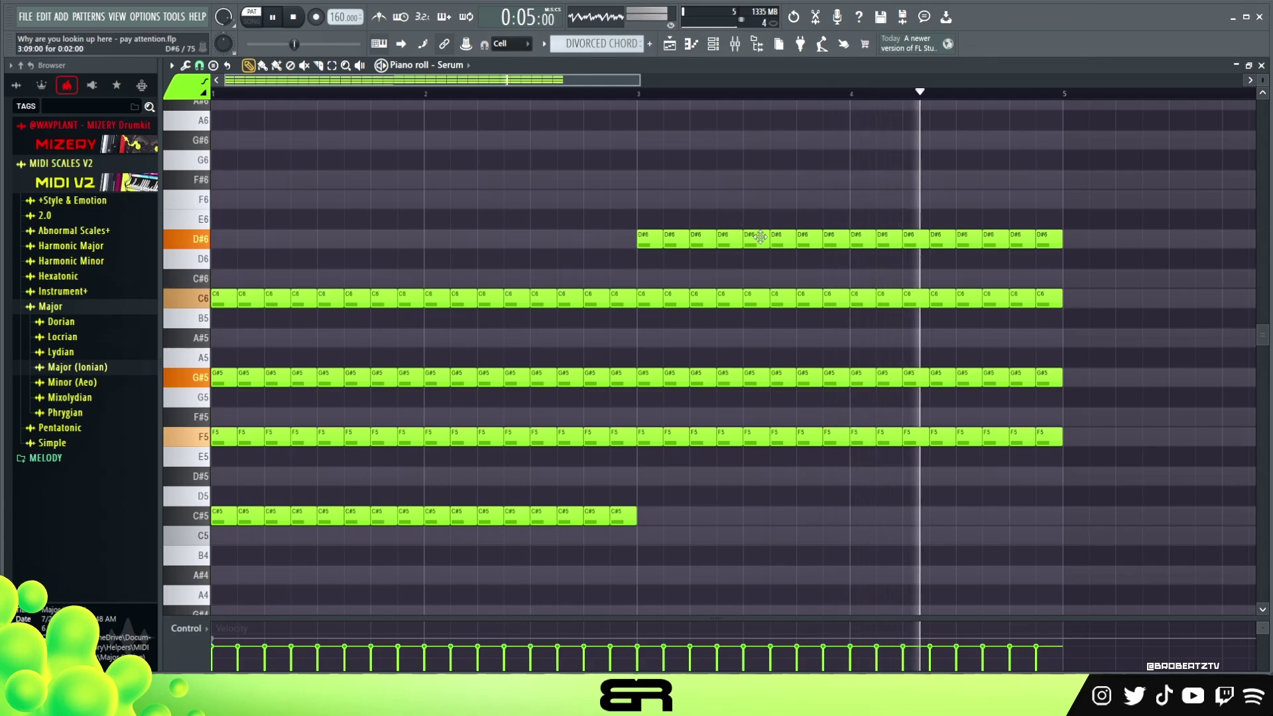
# Extend the chords to four bars with D#6 on top and drop three C6 notes to A#5
pyautogui.press('space')
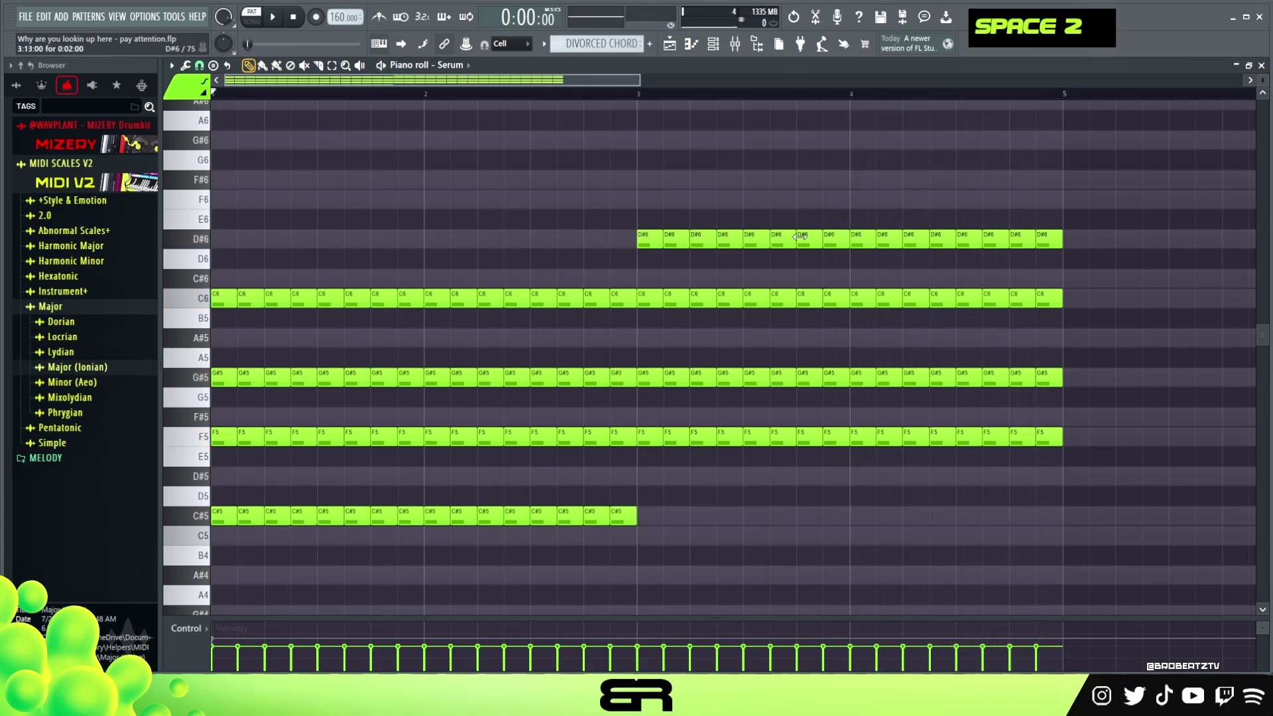
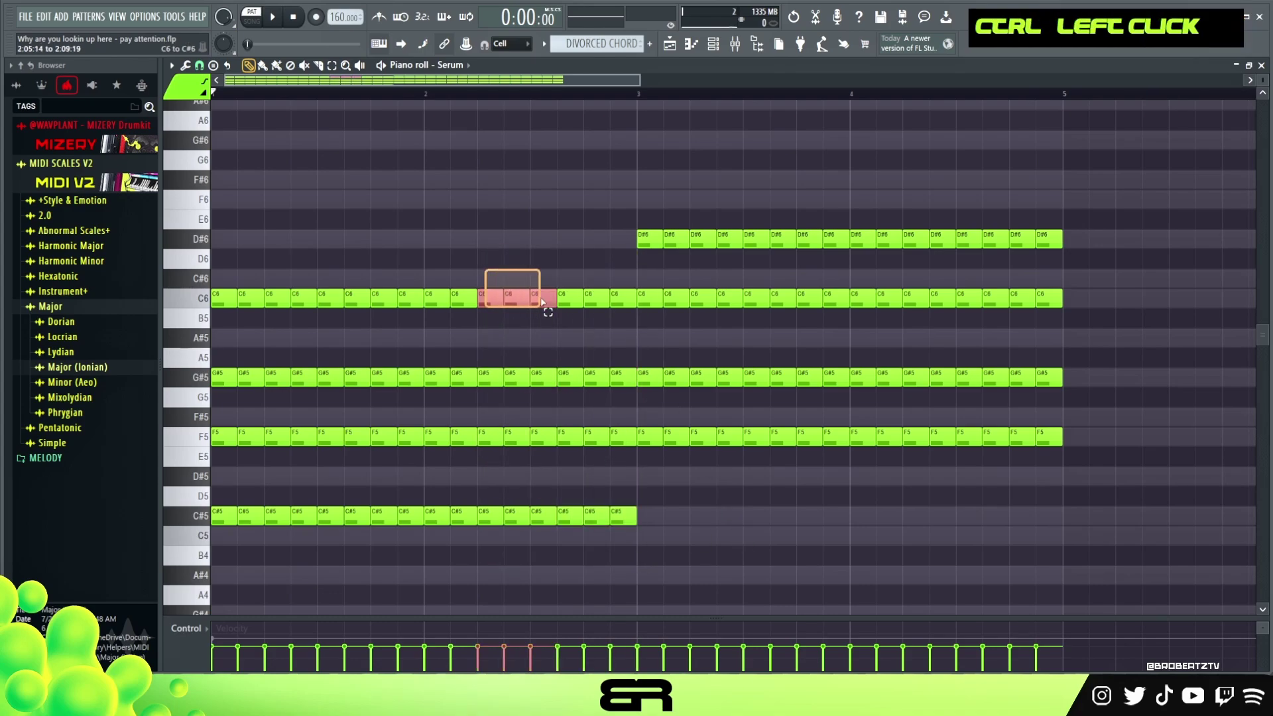
pyautogui.press('shift+Down')
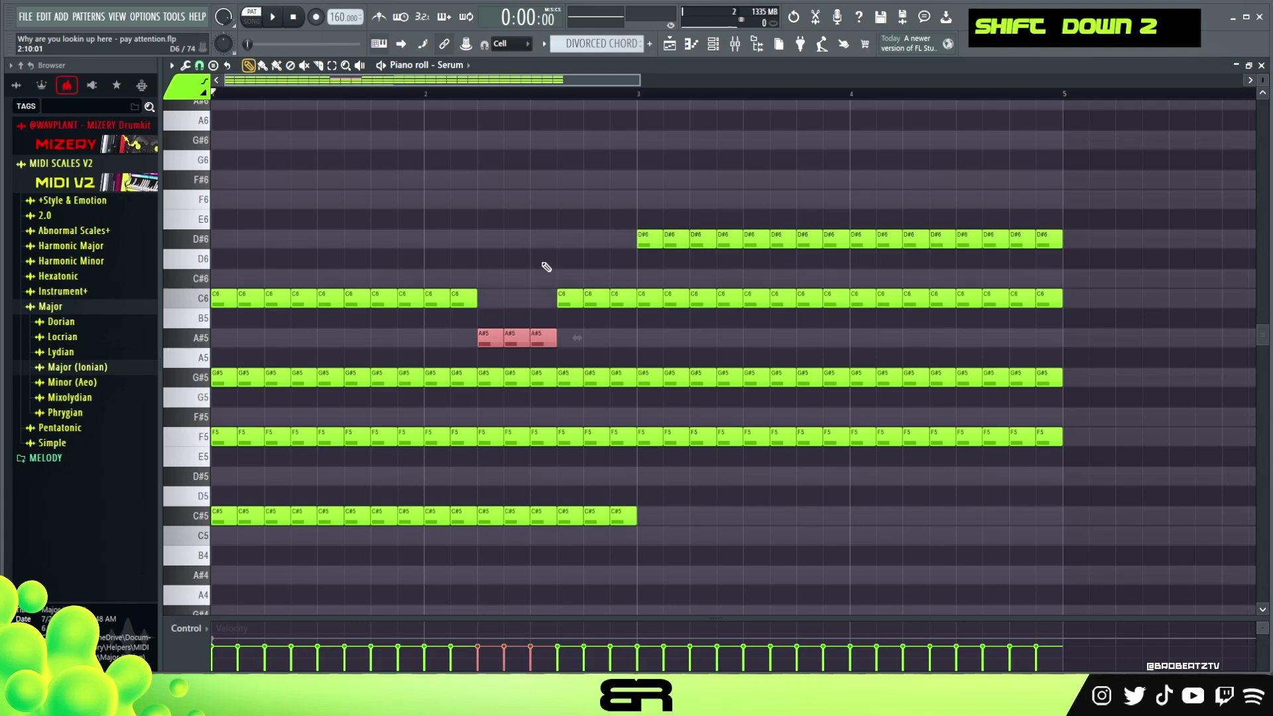
pyautogui.rightClick(753, 262)
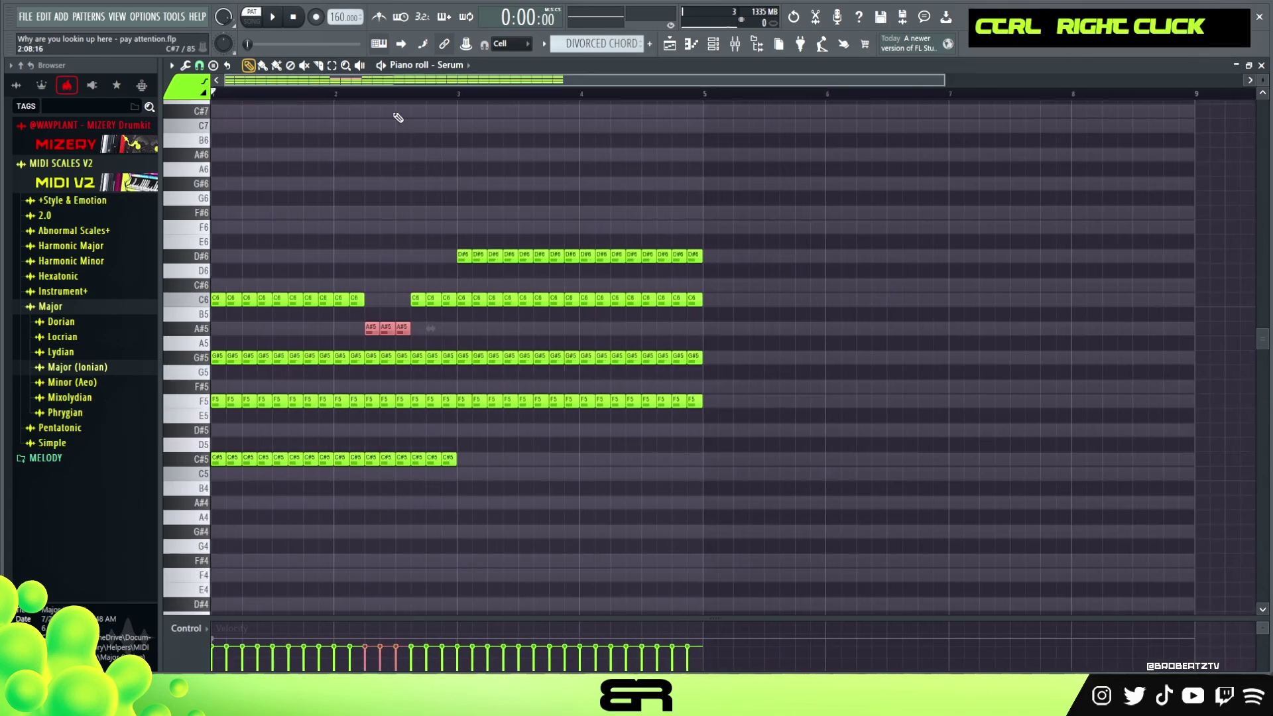
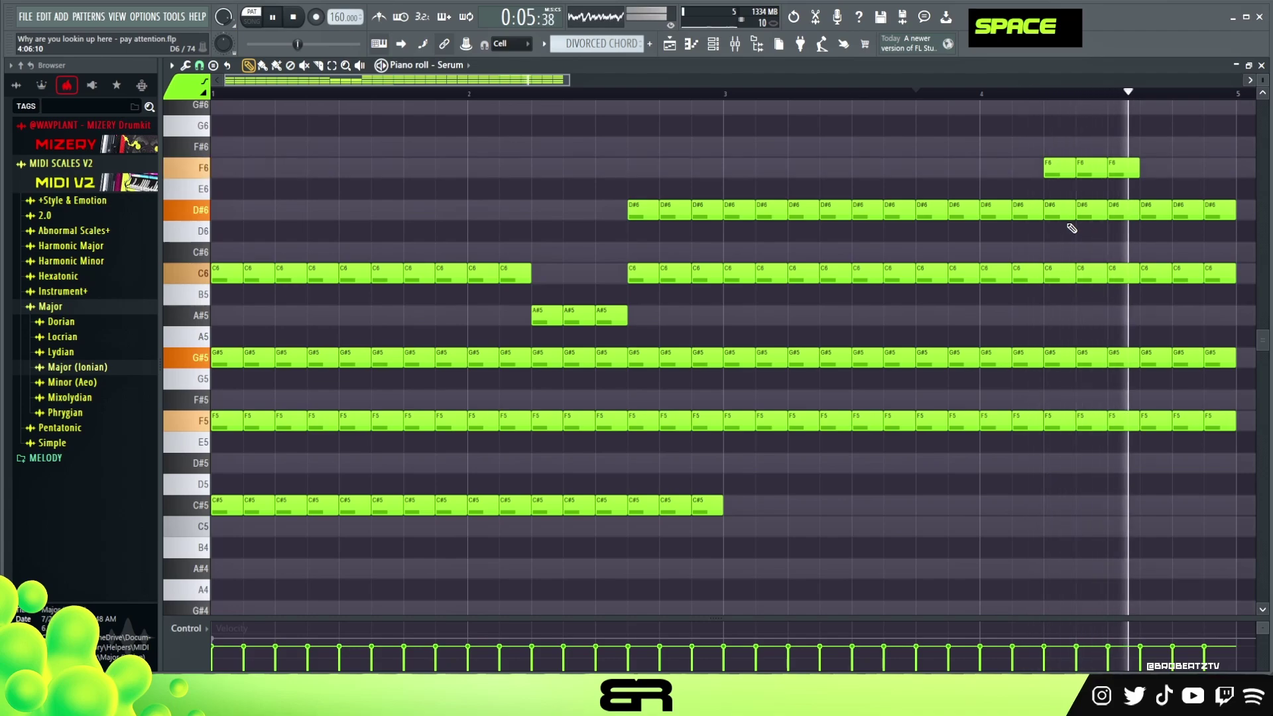
# Audition the chord pattern with its final G#5 notes dropped to G5, then stop playback
pyautogui.press('space')
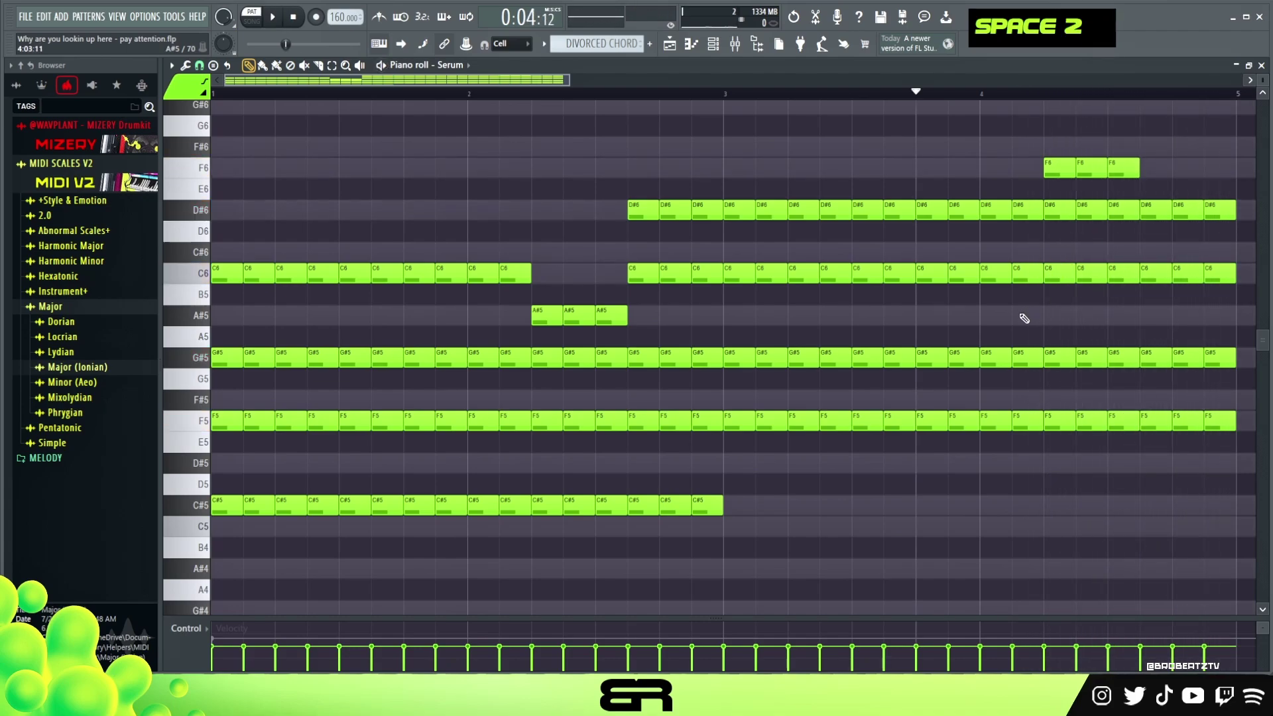
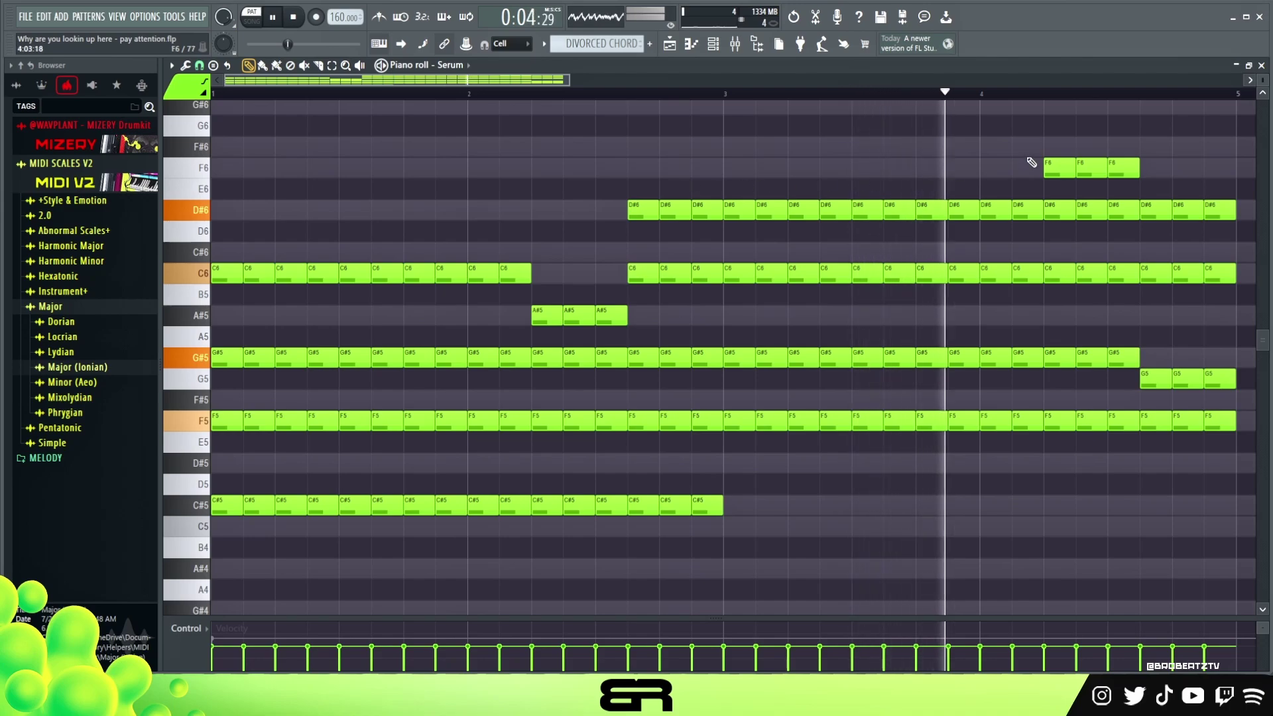
pyautogui.press('space')
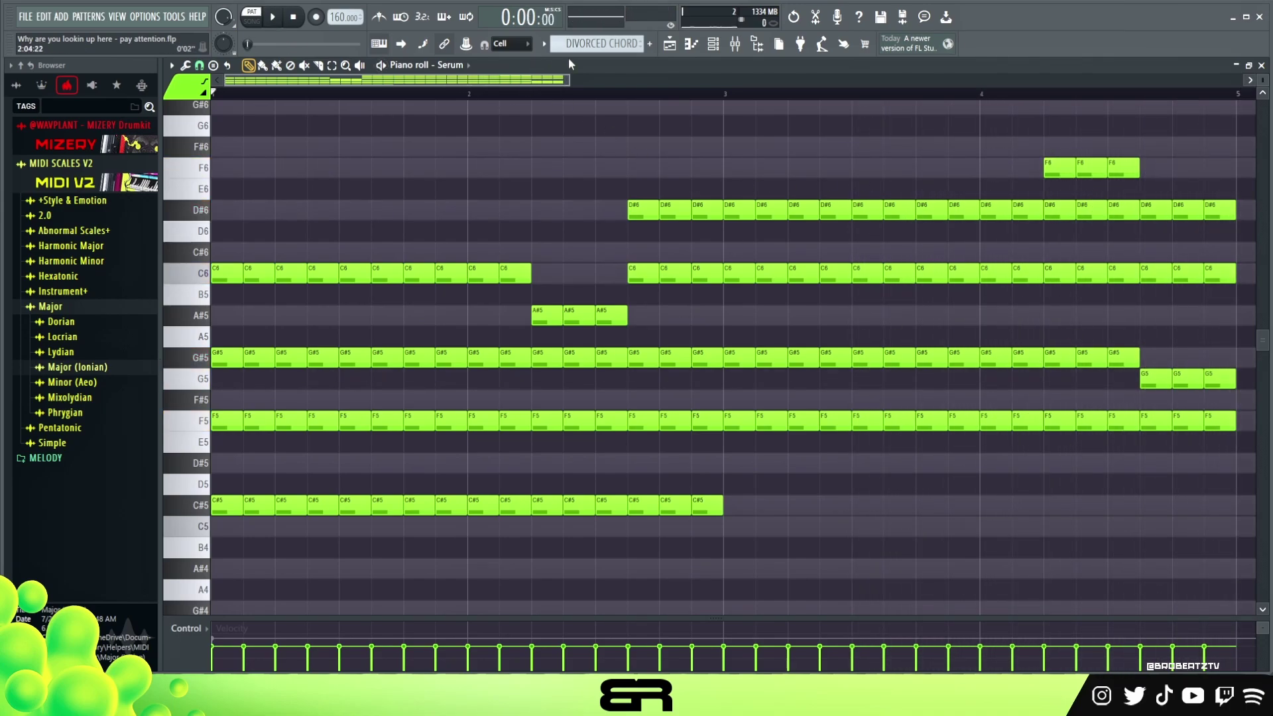
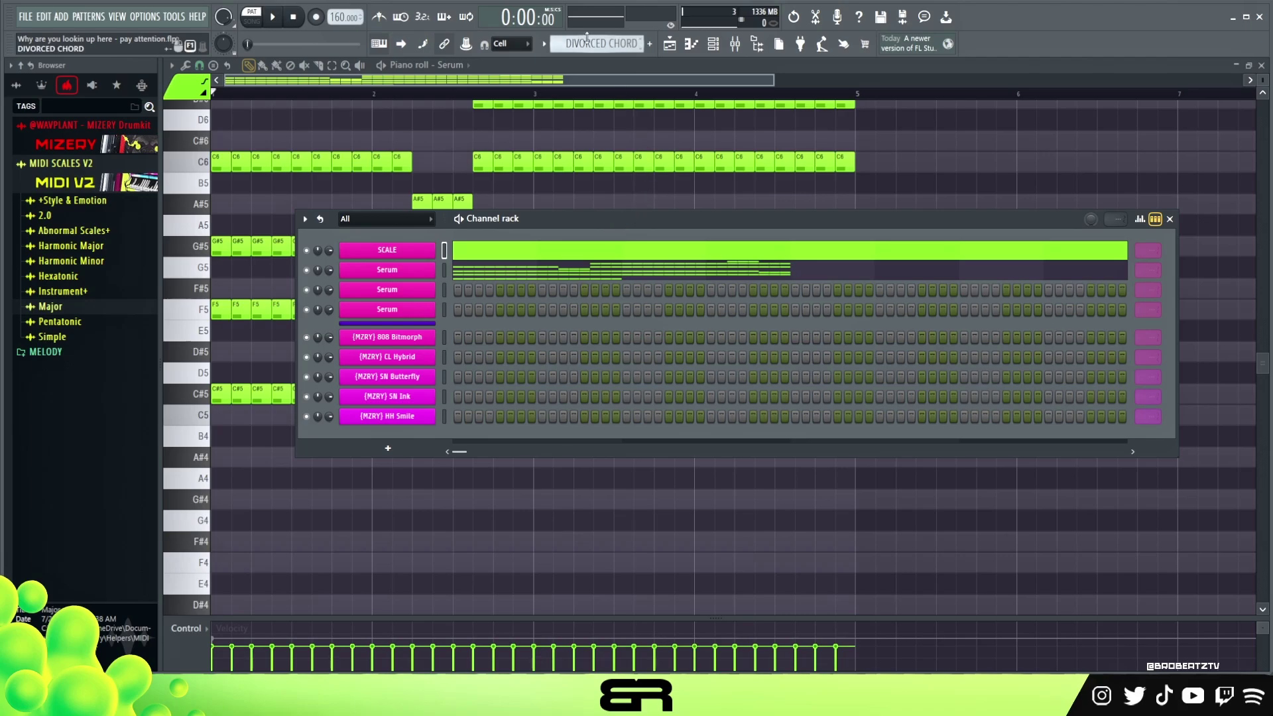
# Start the new EGO MANIAC pattern and bring up Serum's empty piano roll
pyautogui.scroll(3)
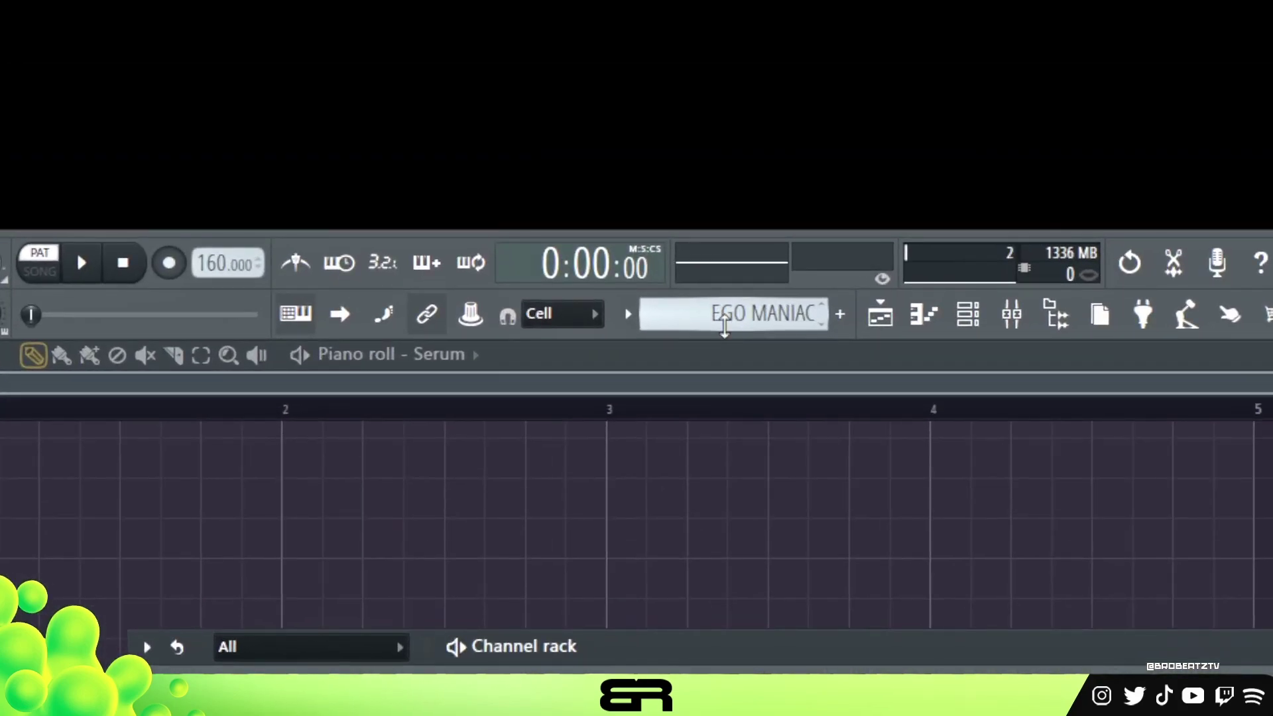
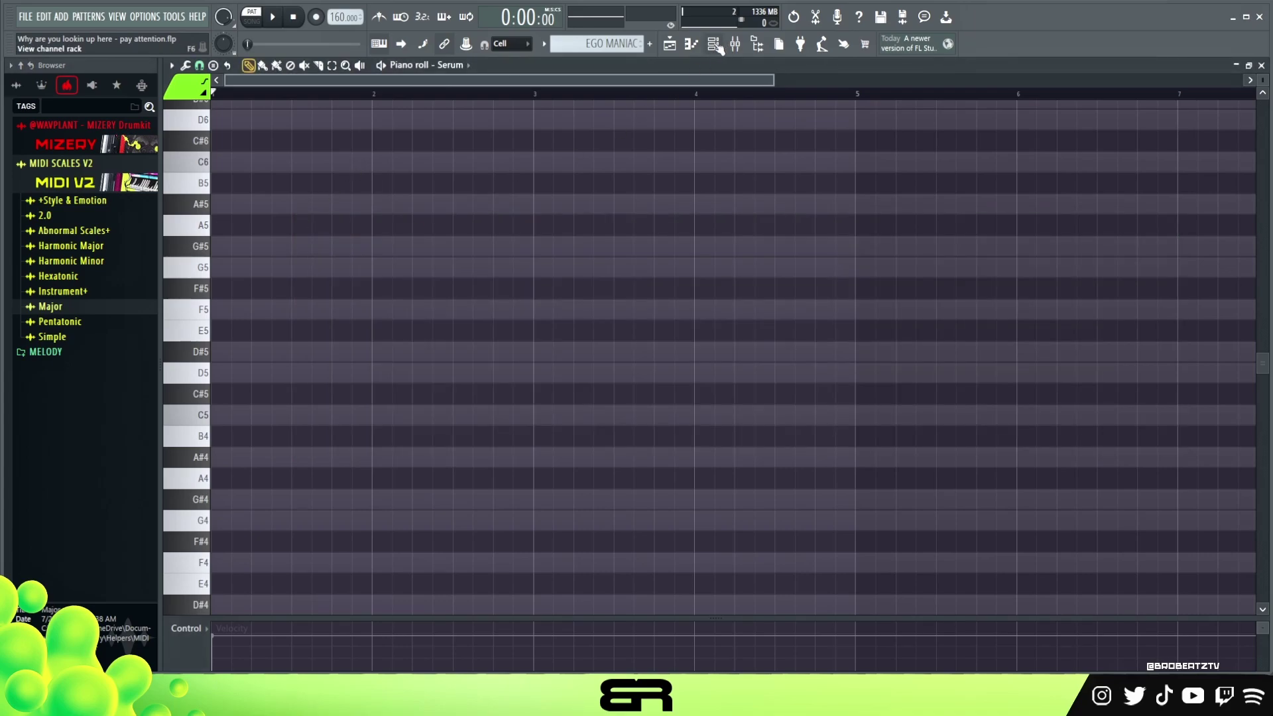
pyautogui.rightClick(392, 169)
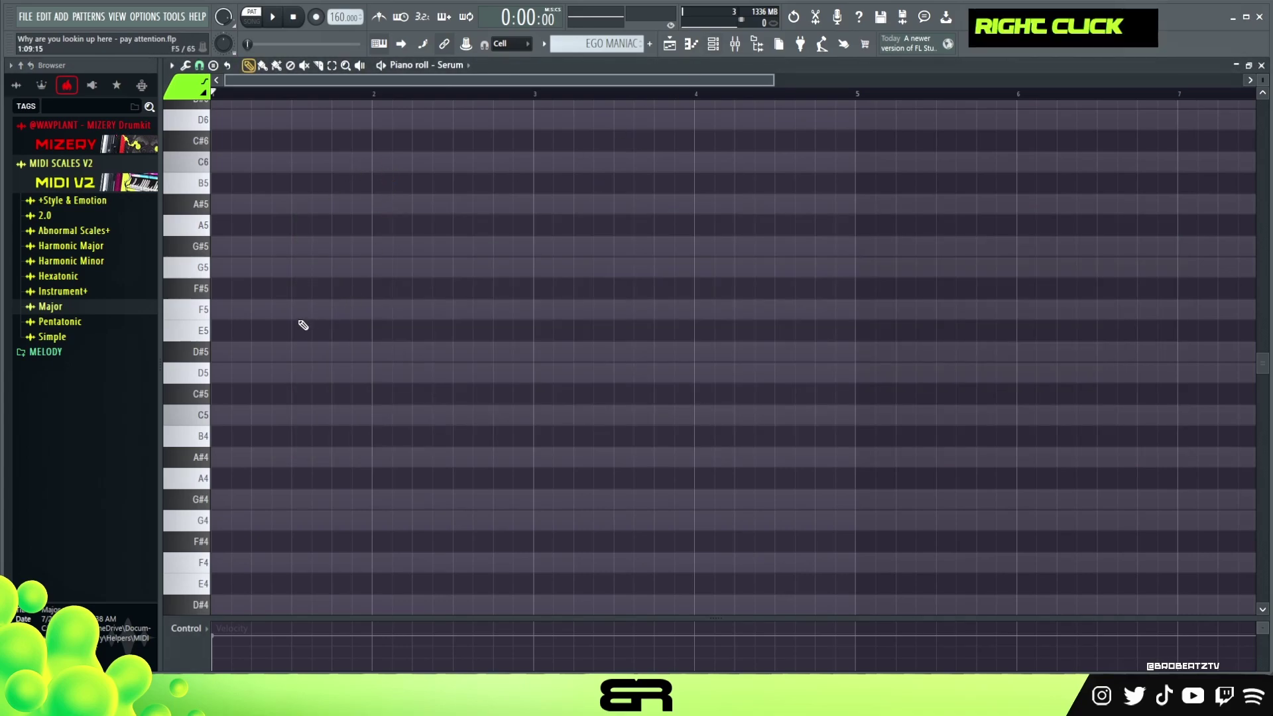
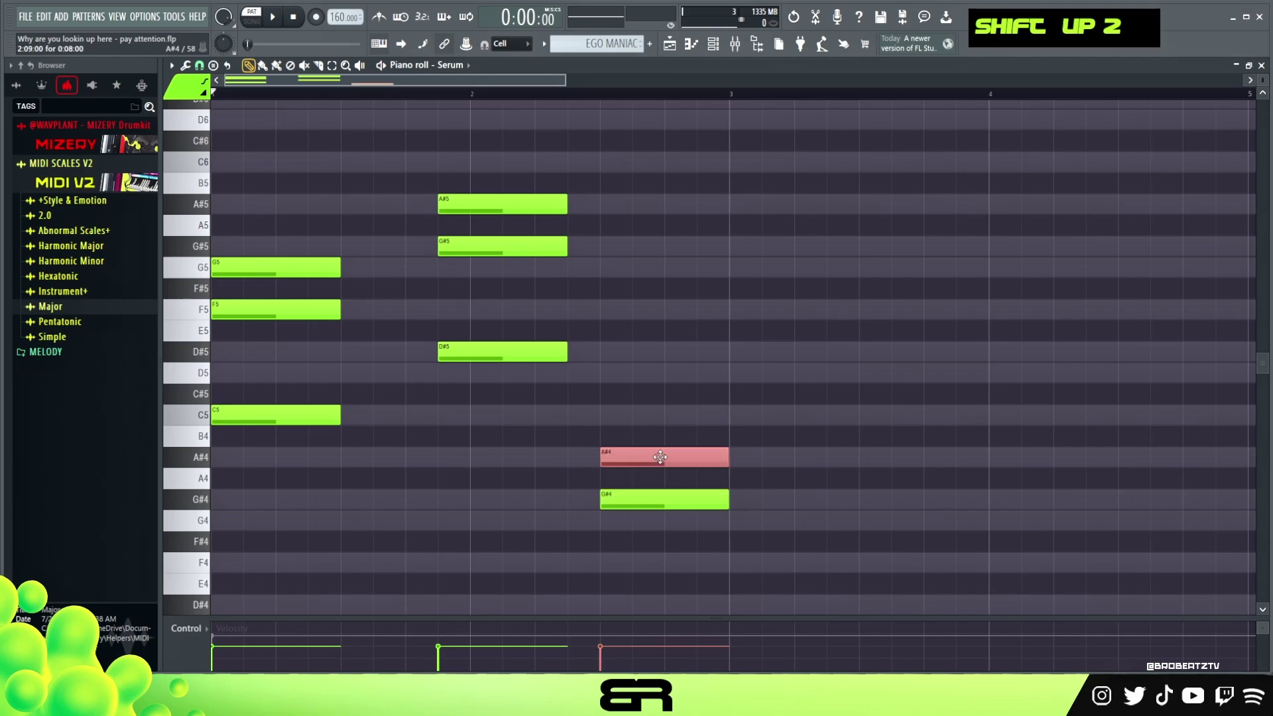
# Drop A#4 from the third chord, stretch and duplicate the chords across four bars, and audition
pyautogui.rightClick(678, 438)
pyautogui.press('ctrl+f')
pyautogui.press('ctrl+l')
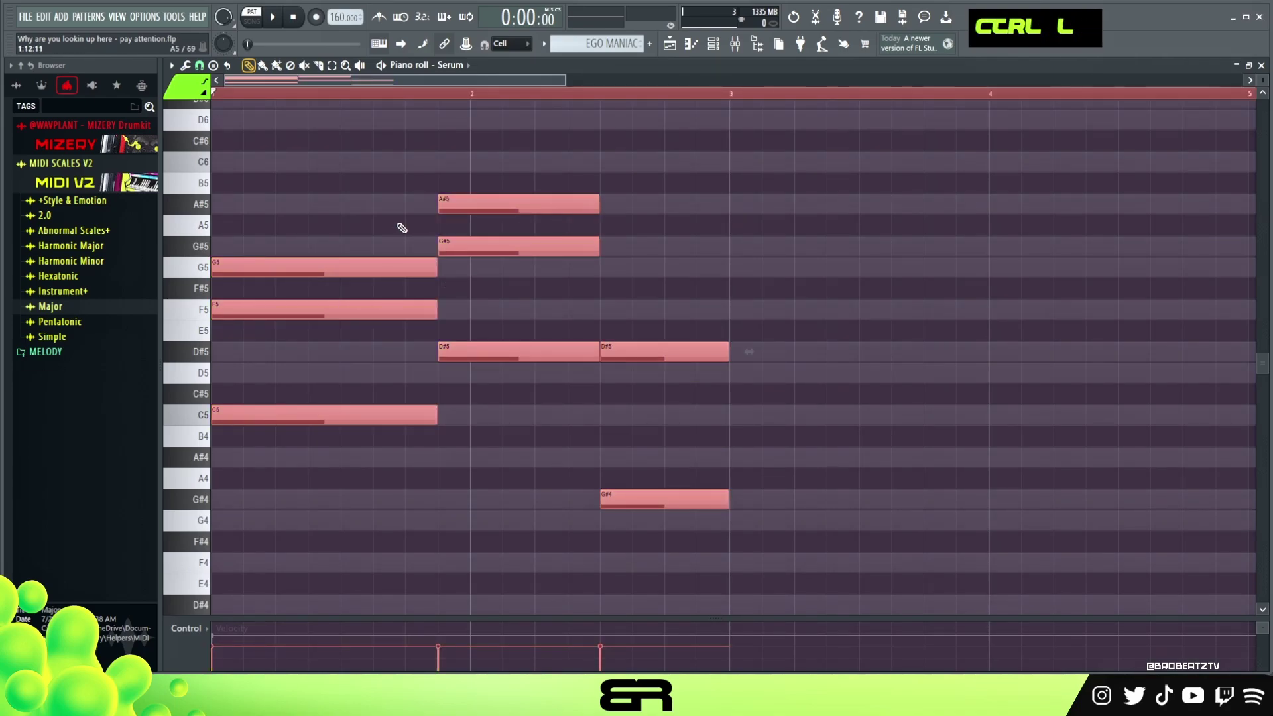
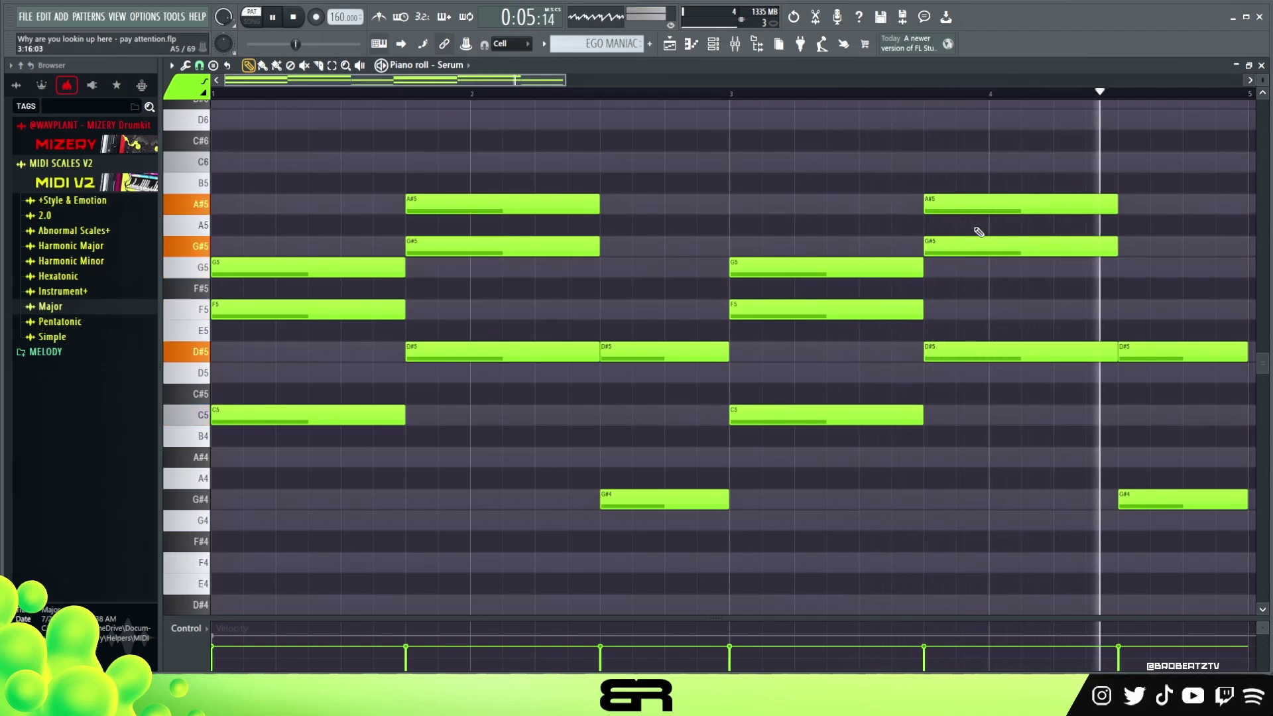
pyautogui.press('space')
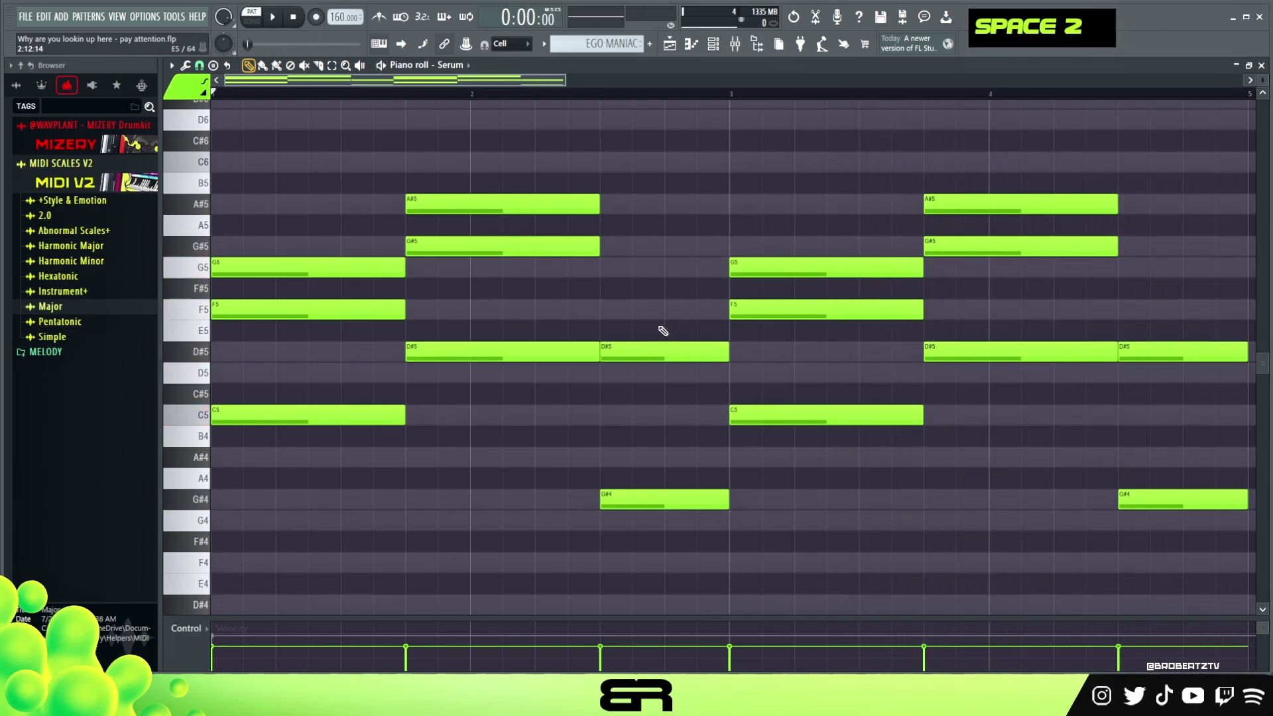
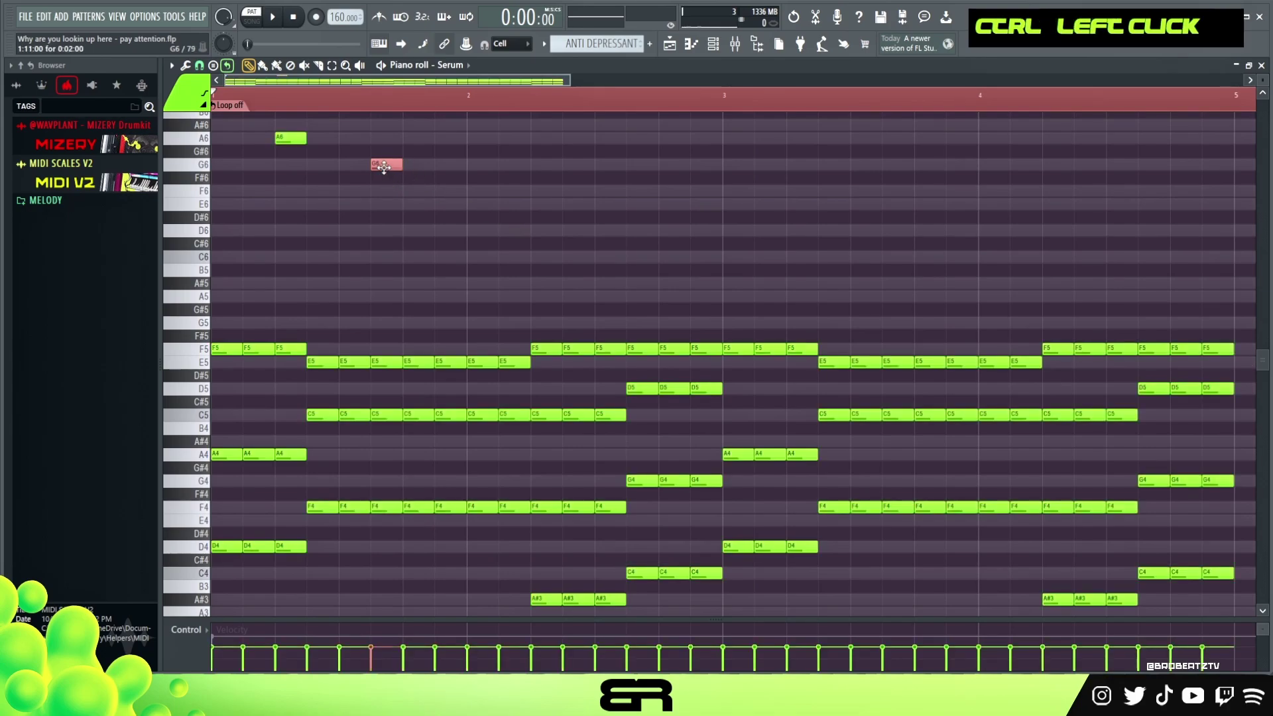
# Audition the ANTI DEPRESSANT chords an octave down with the A6-G6-E6-F6 melody above
pyautogui.press('space')
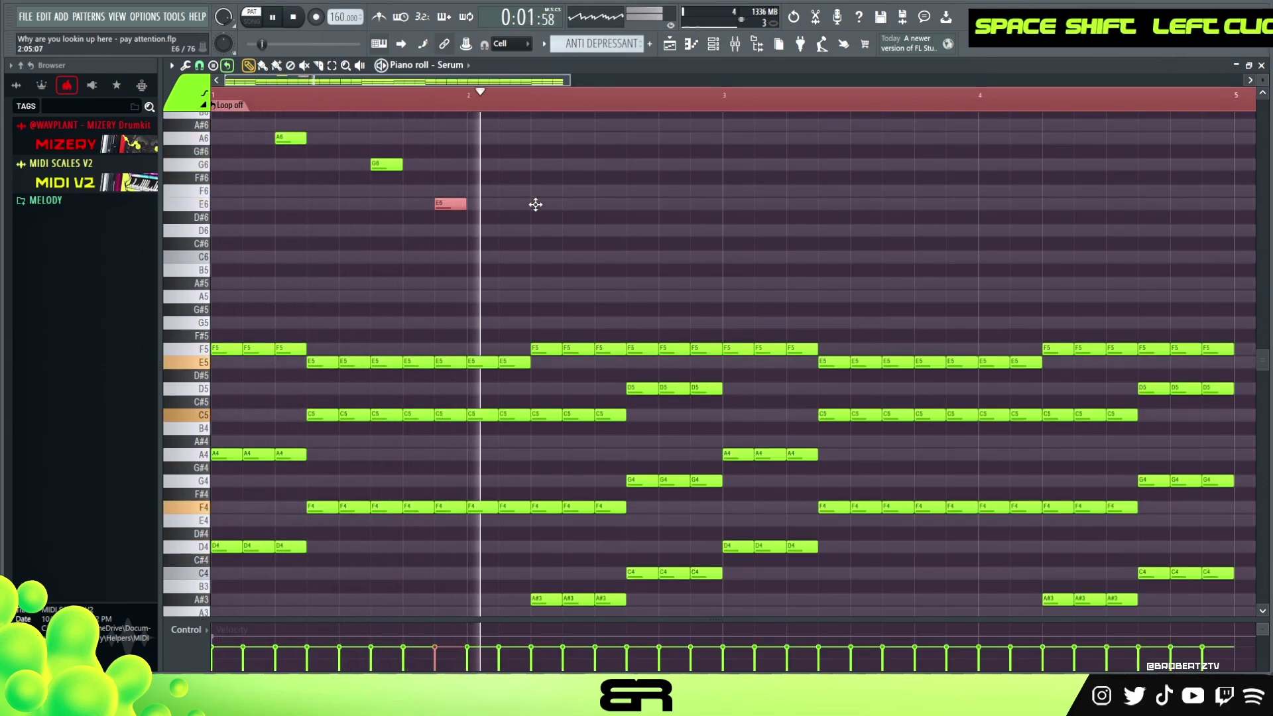
pyautogui.press('space')
pyautogui.press('space')
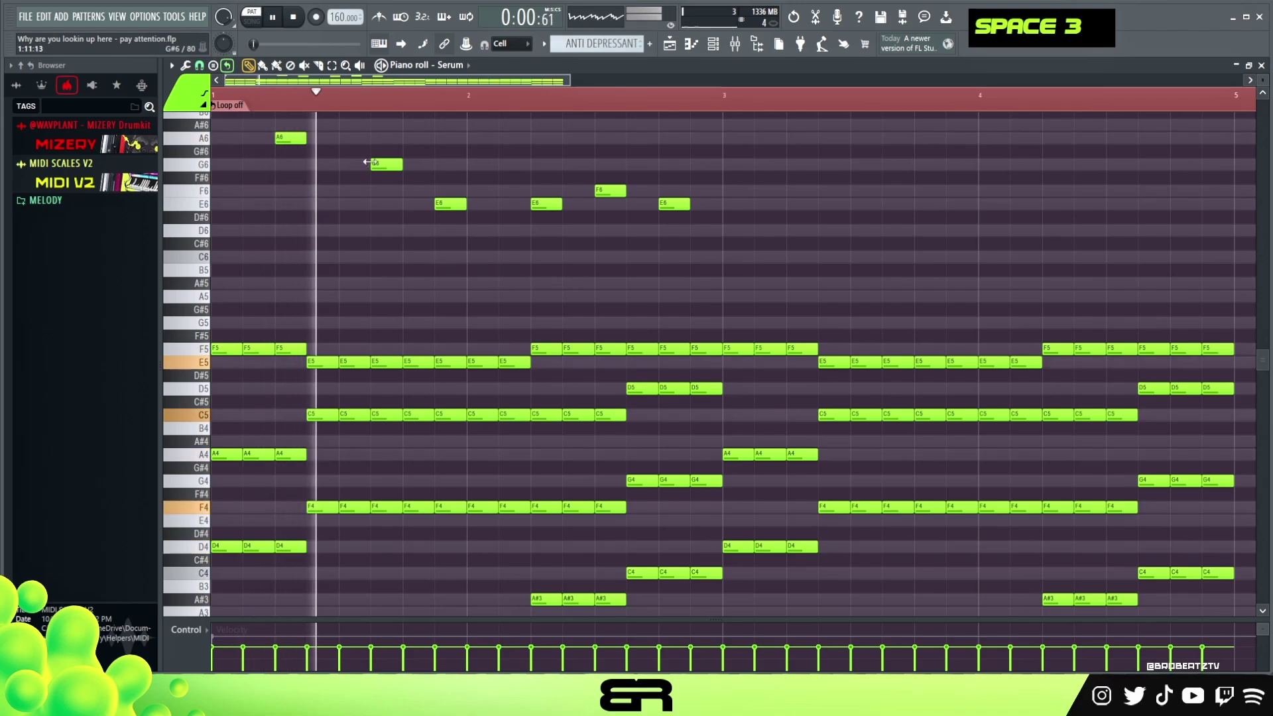
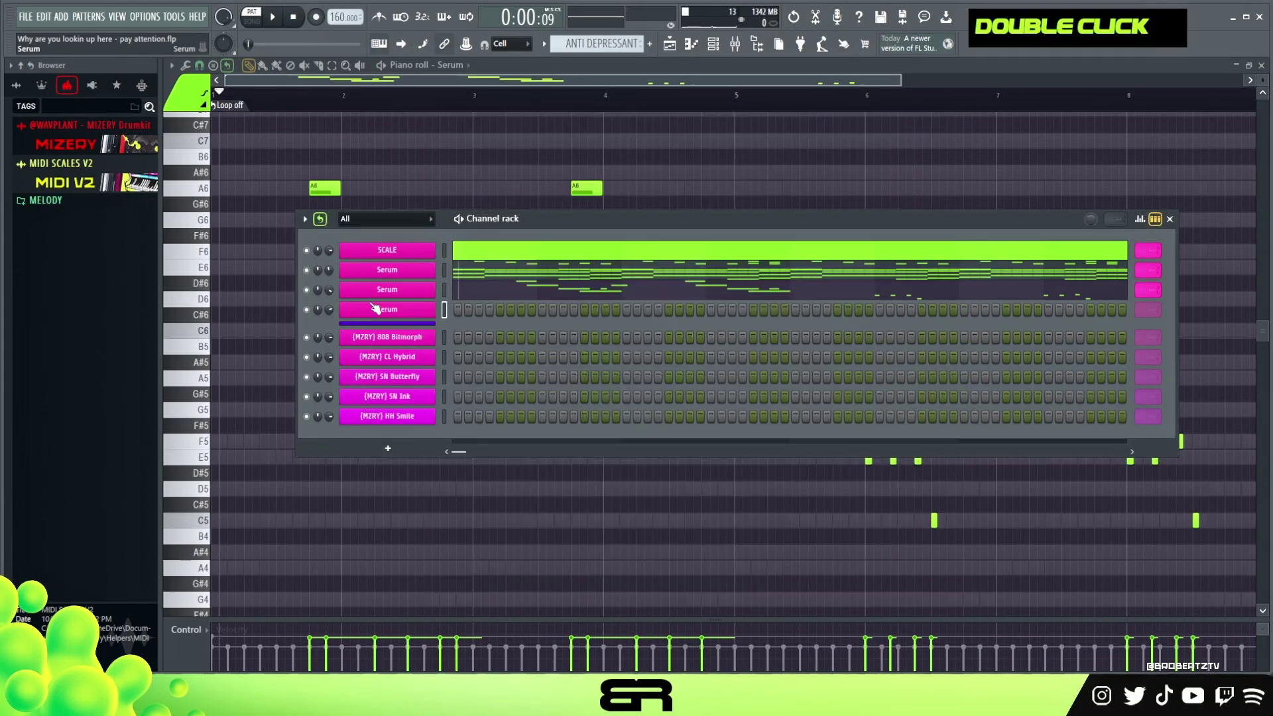
# Start the fourth Serum channel's piano roll and draw the A6-G6-F6-E6-C6 strummed run, listening along
pyautogui.rightClick(378, 313)
pyautogui.scroll(3)
pyautogui.press('space')
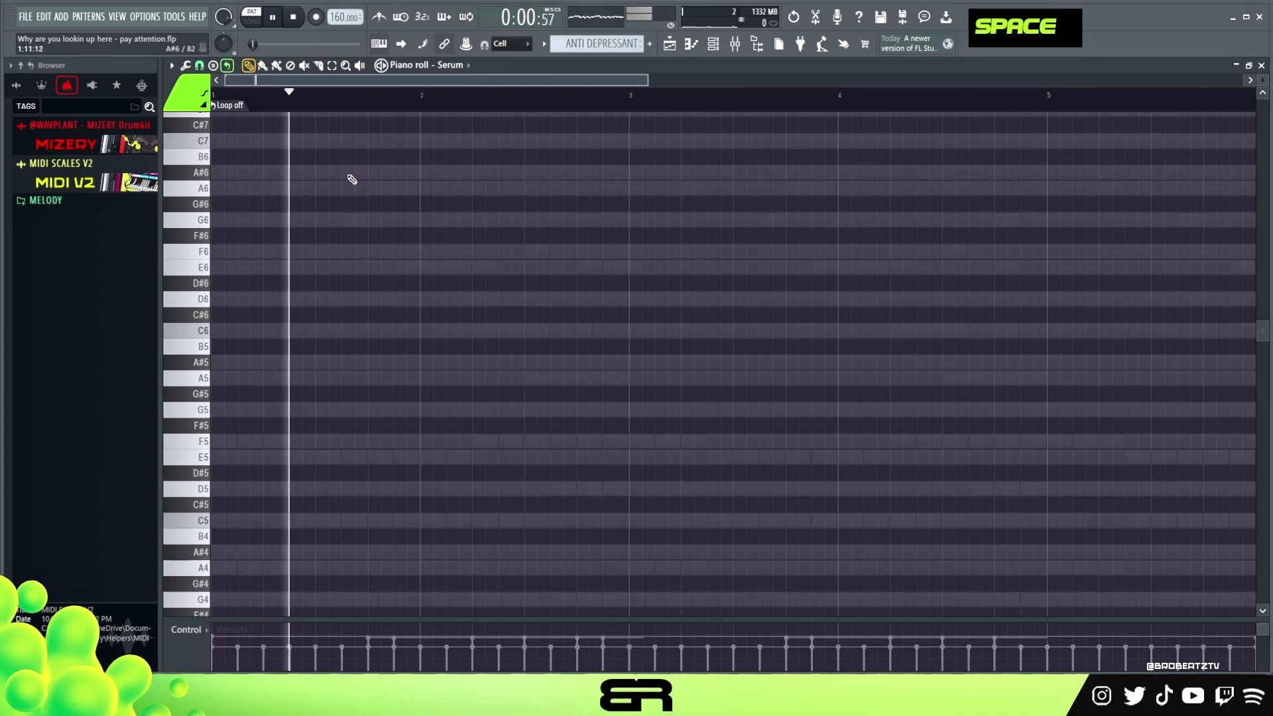
pyautogui.press('space')
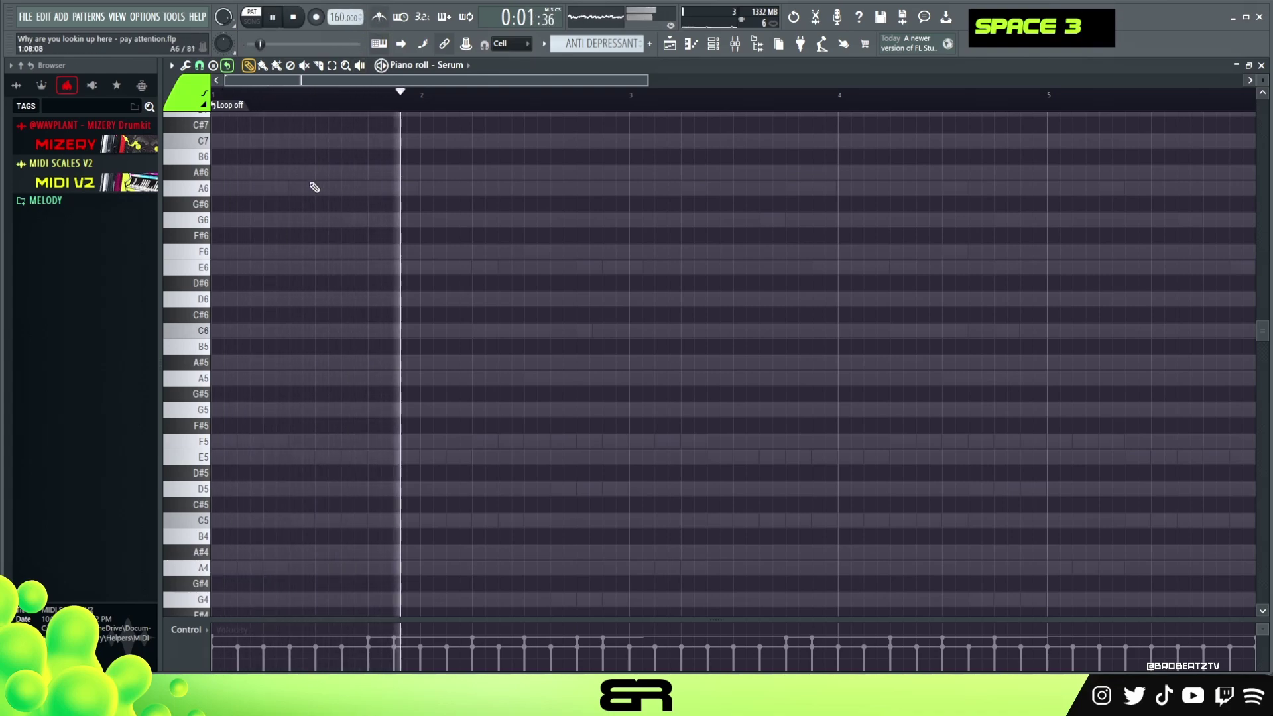
pyautogui.press('space')
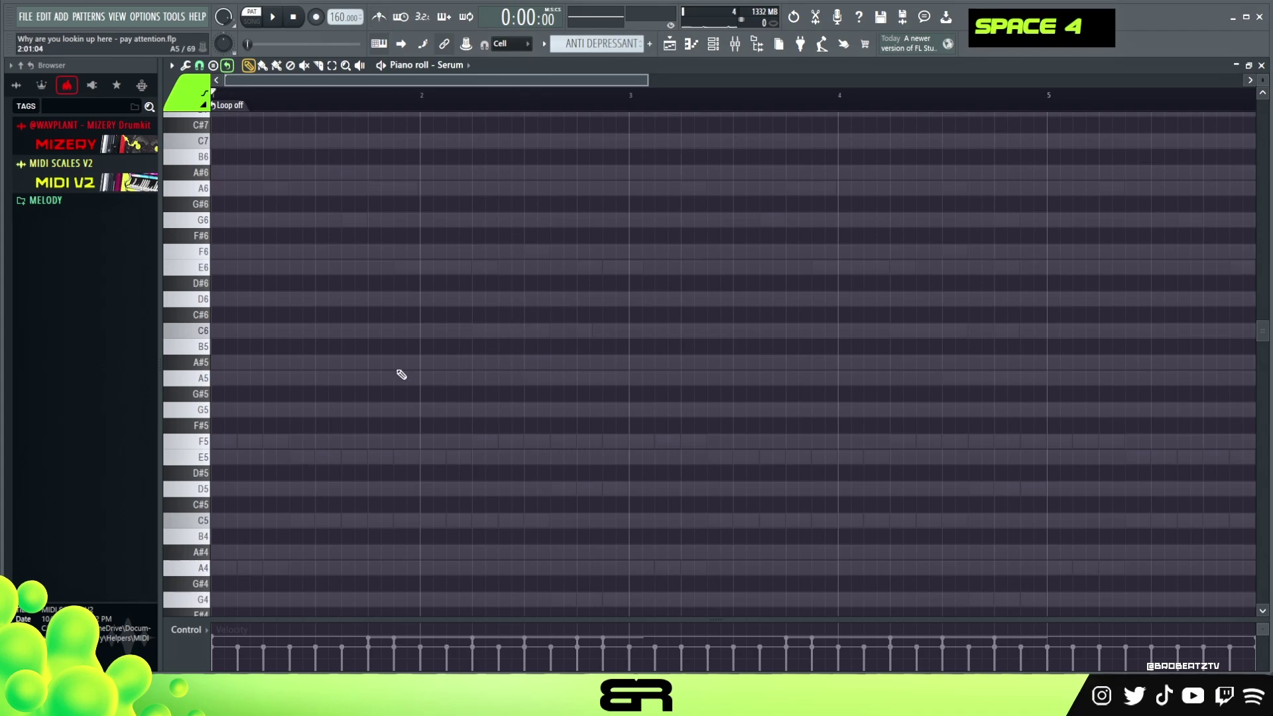
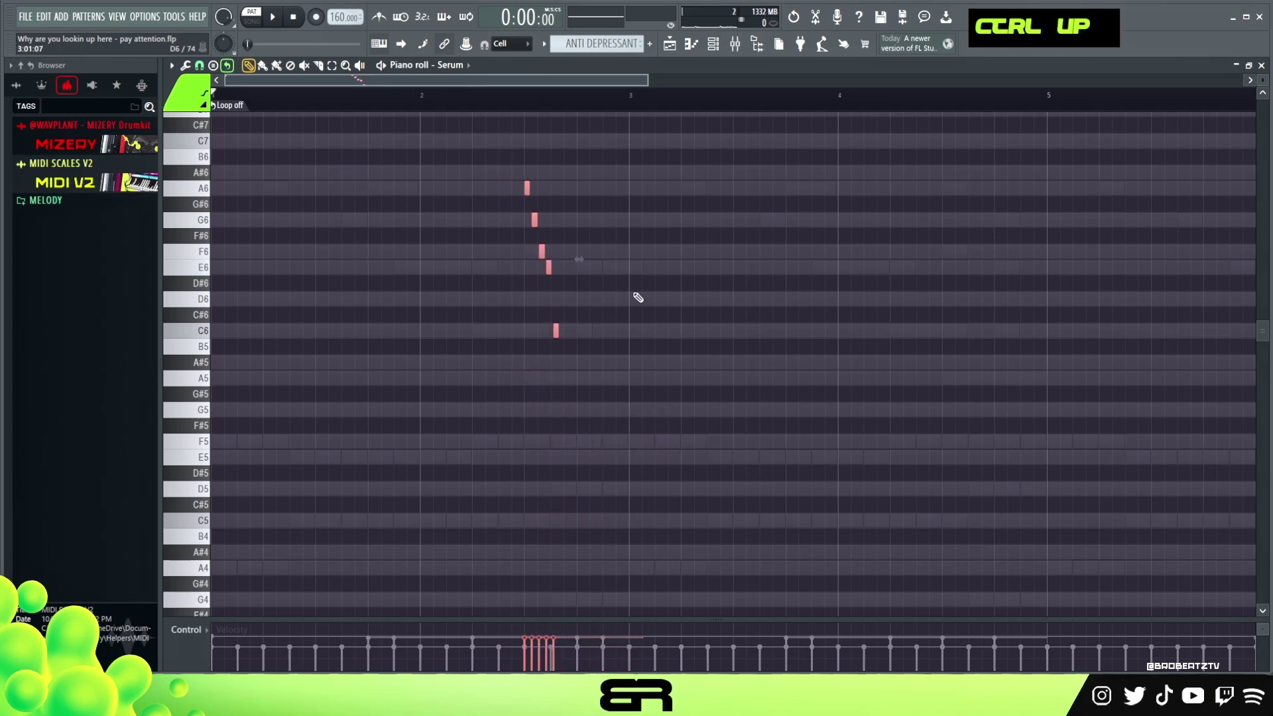
# Add the second C7-A6-G6-F6-E6 descending run and audition it between edits
pyautogui.scroll(3)
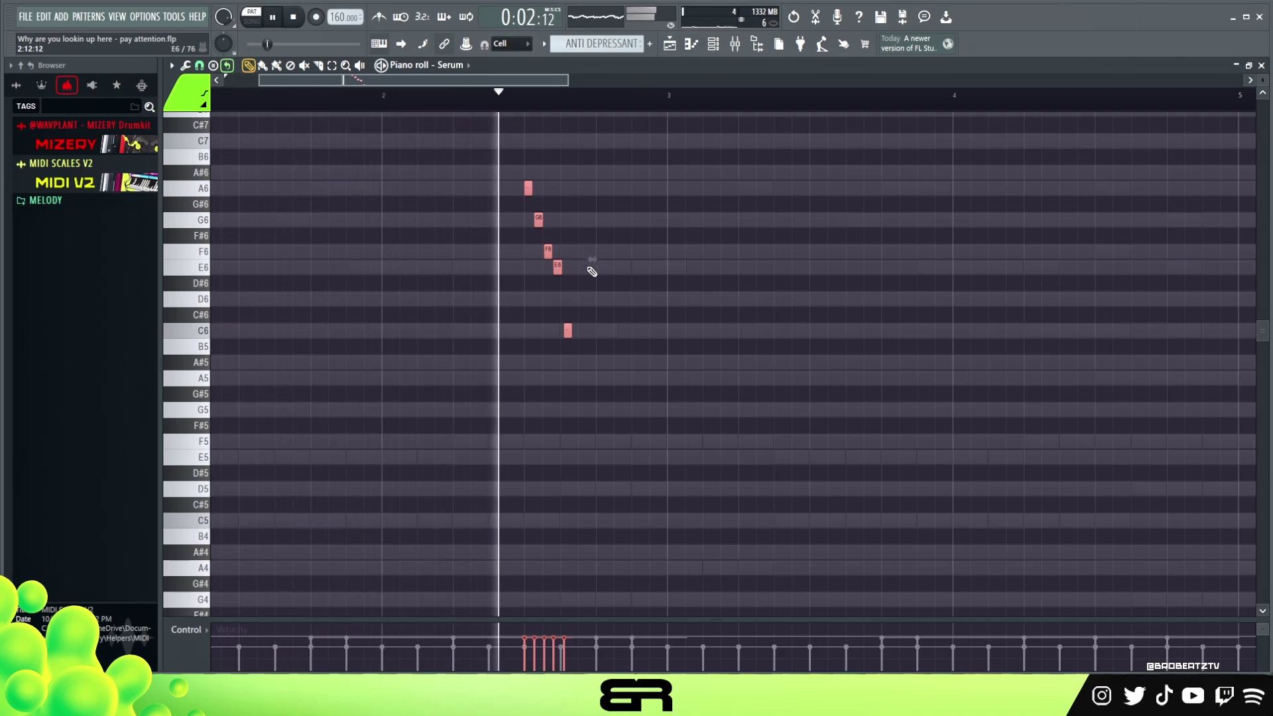
pyautogui.press('space')
pyautogui.press('space')
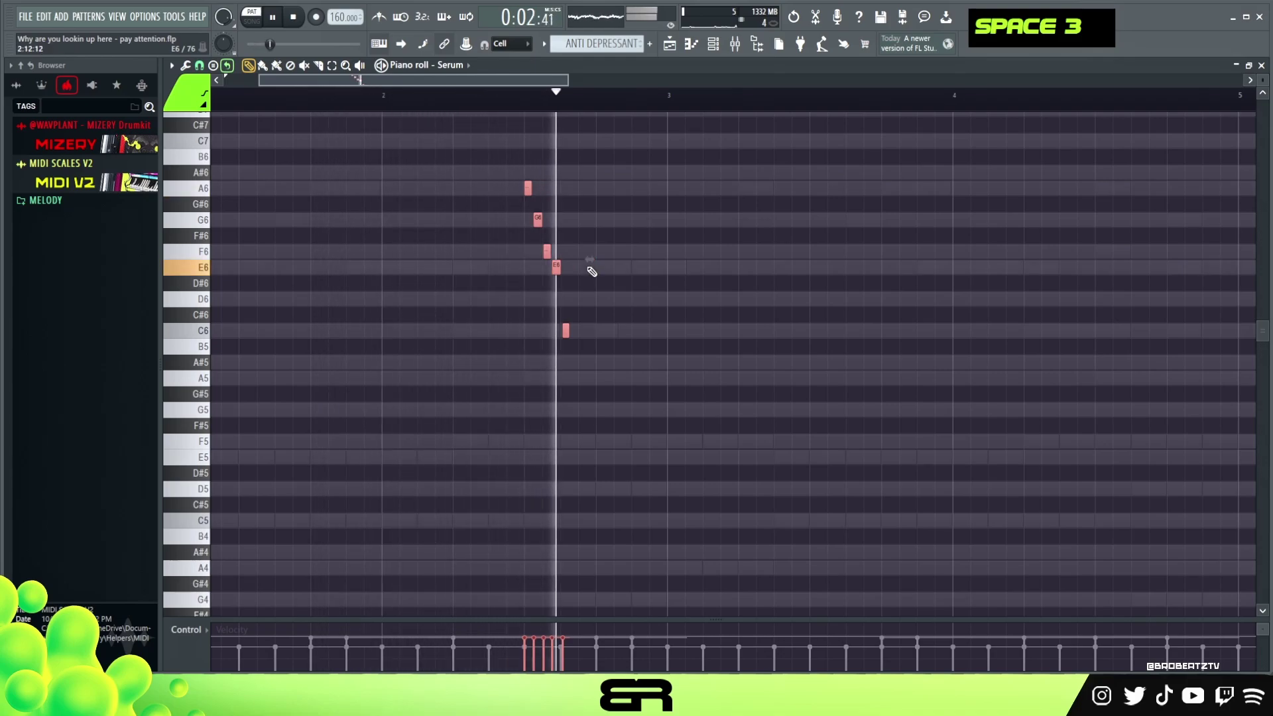
pyautogui.press('space')
pyautogui.rightClick(743, 302)
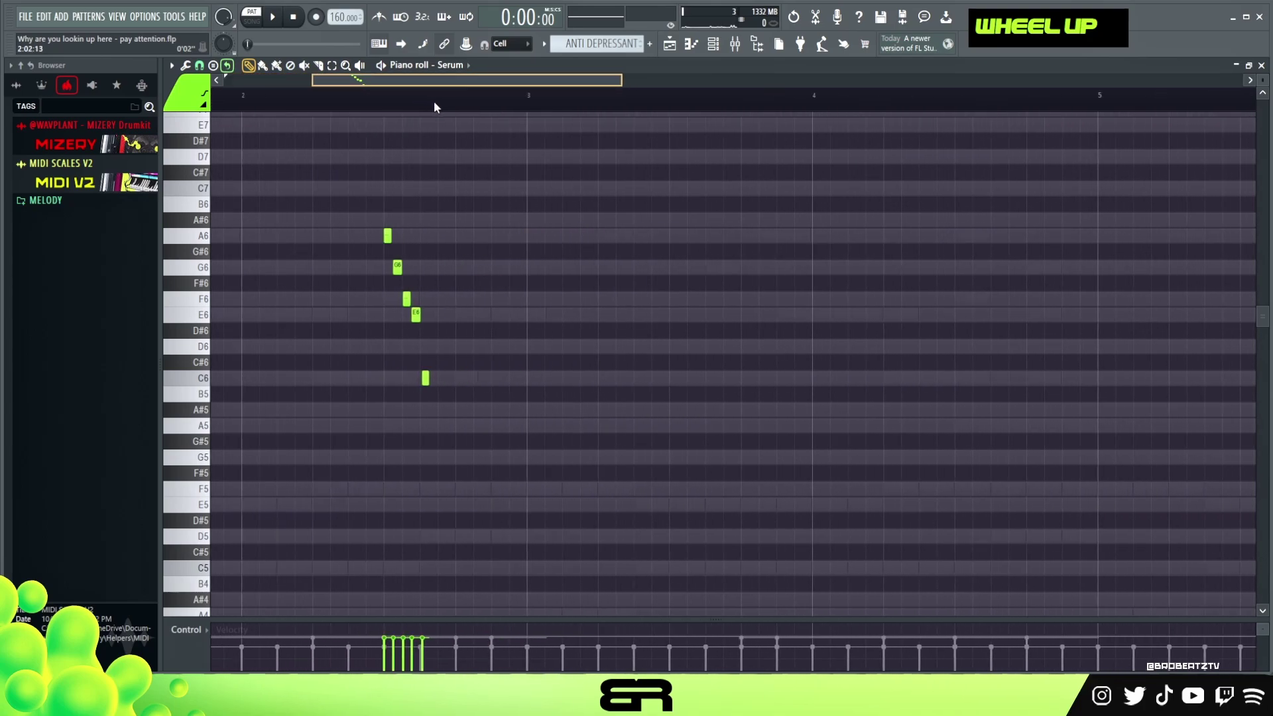
pyautogui.scroll(-3)
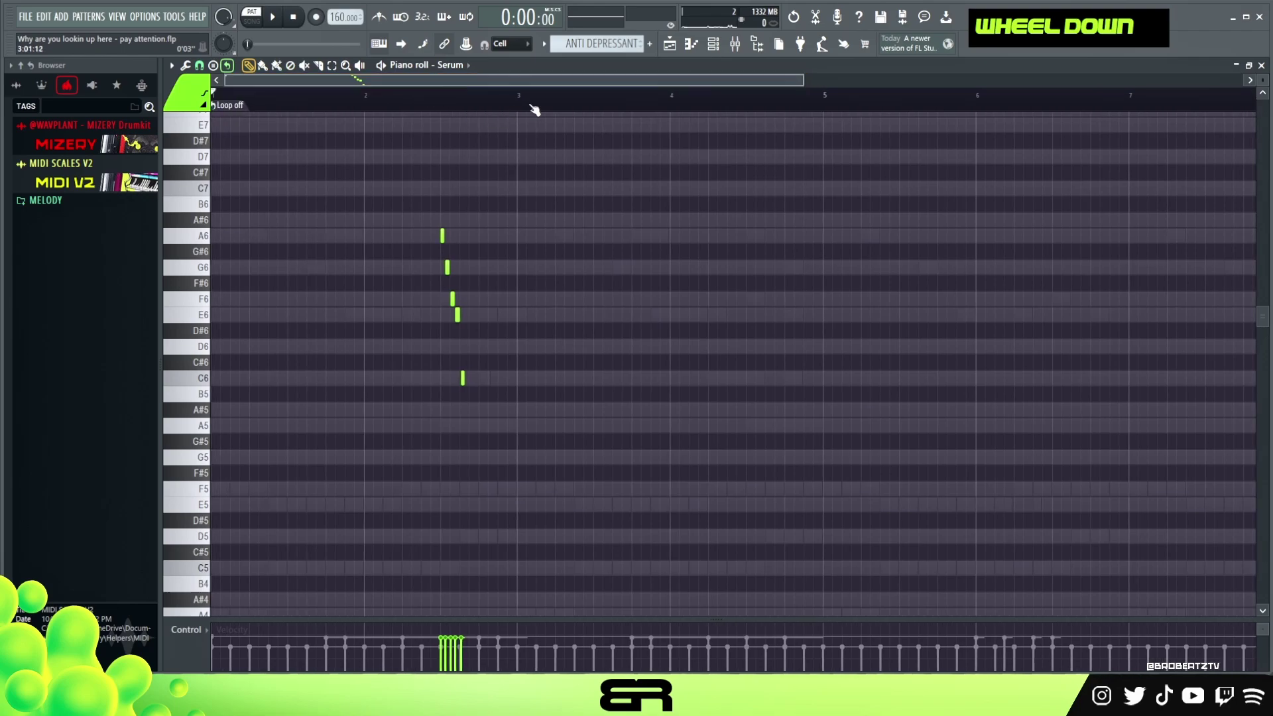
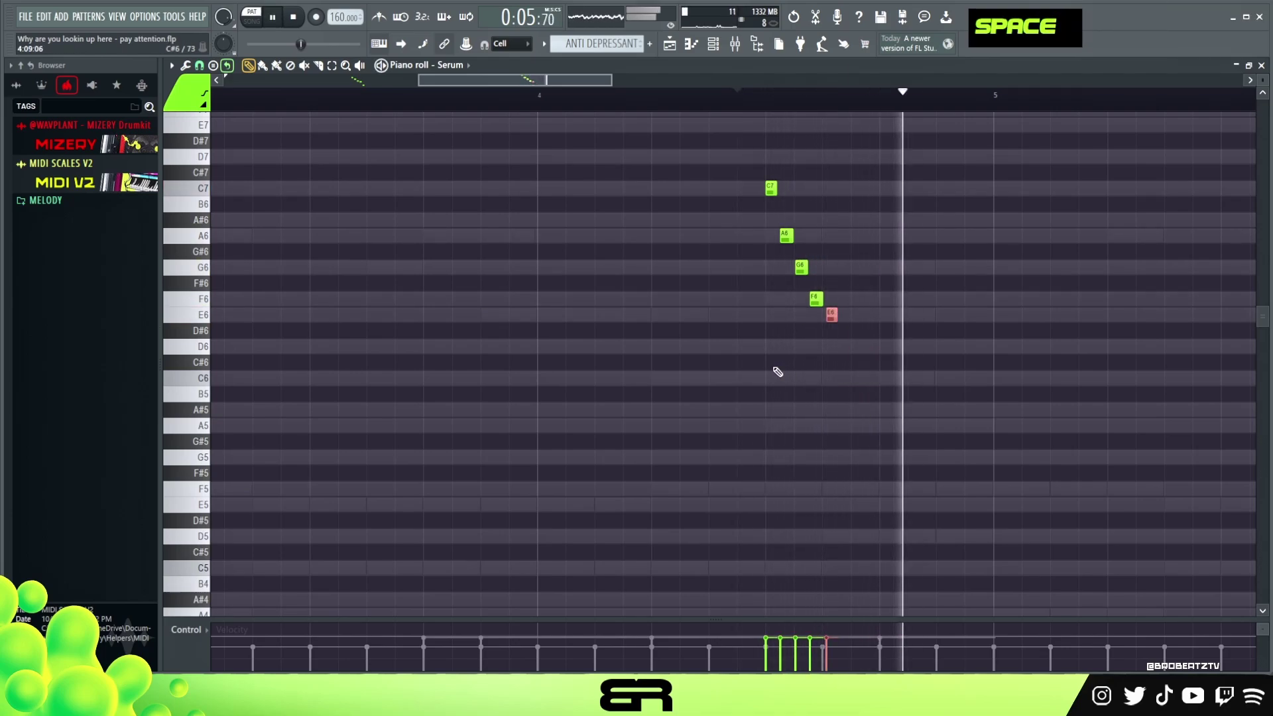
pyautogui.press('space')
# Repeat the runs across eight bars and load the Drive Time Sweeper preset in ShaperBox 3 on Serum's insert
pyautogui.rightClick(630, 348)
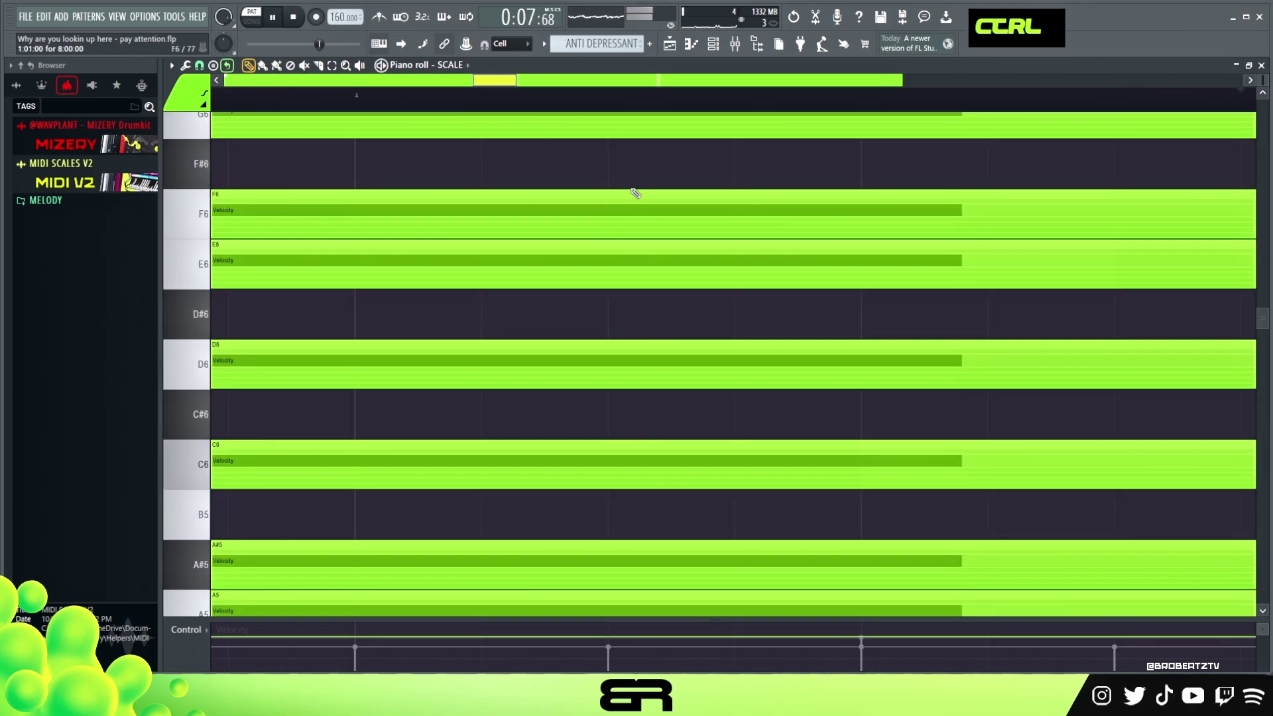
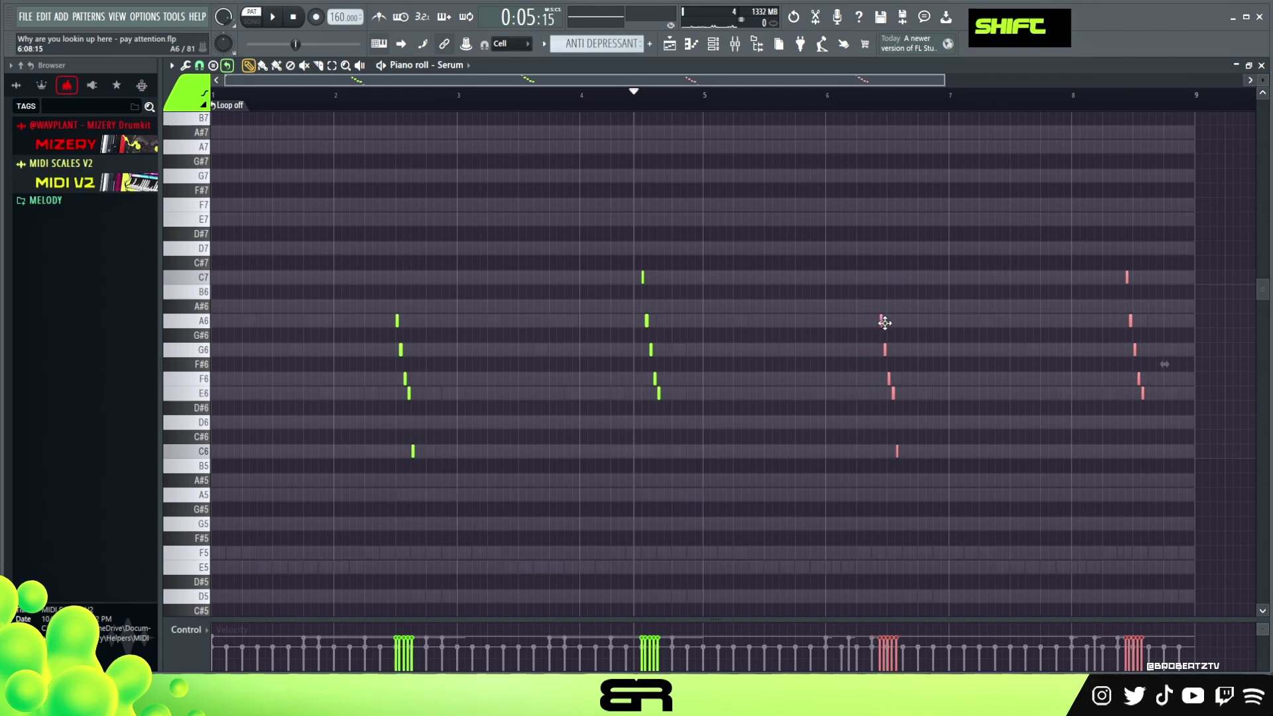
pyautogui.rightClick(873, 268)
pyautogui.doubleClick(553, 100)
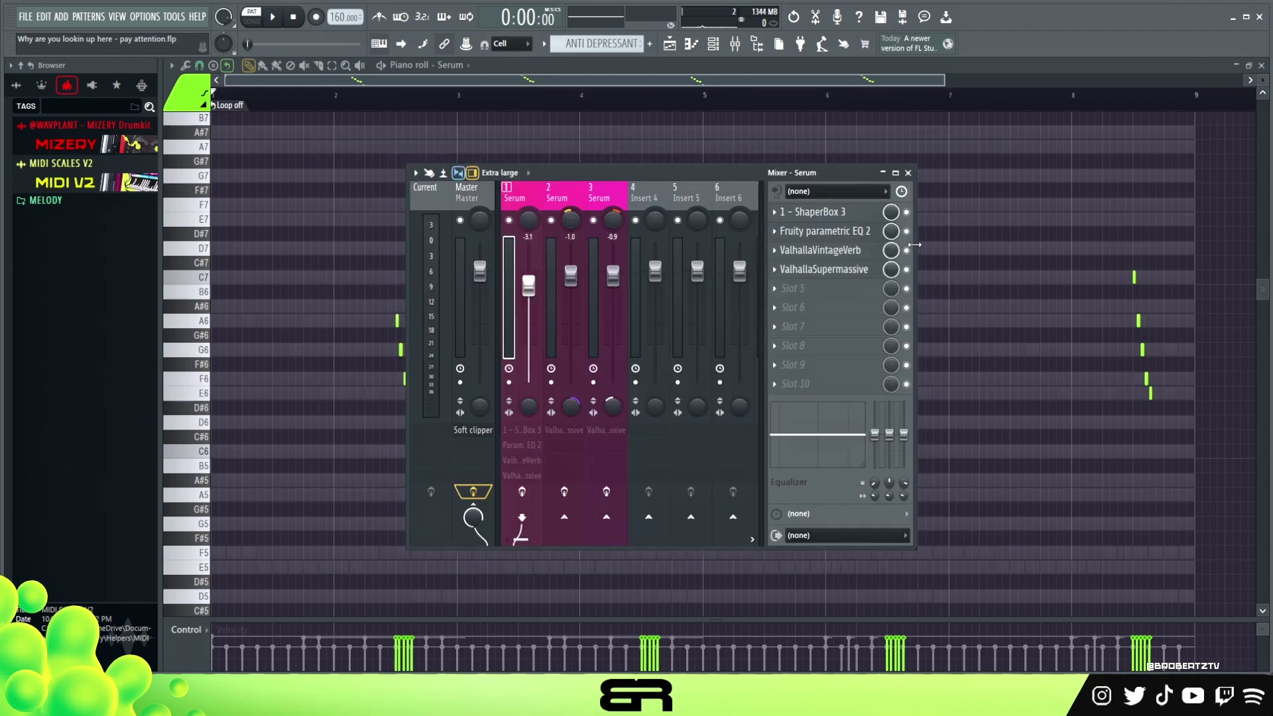
# Check Serum's Fruity Parametric EQ 2 band-pass curve by ear, then bring up ValhallaVintageVerb in Concert Hall mode
pyautogui.doubleClick(911, 250)
pyautogui.rightClick(519, 221)
pyautogui.press('space')
pyautogui.press('space')
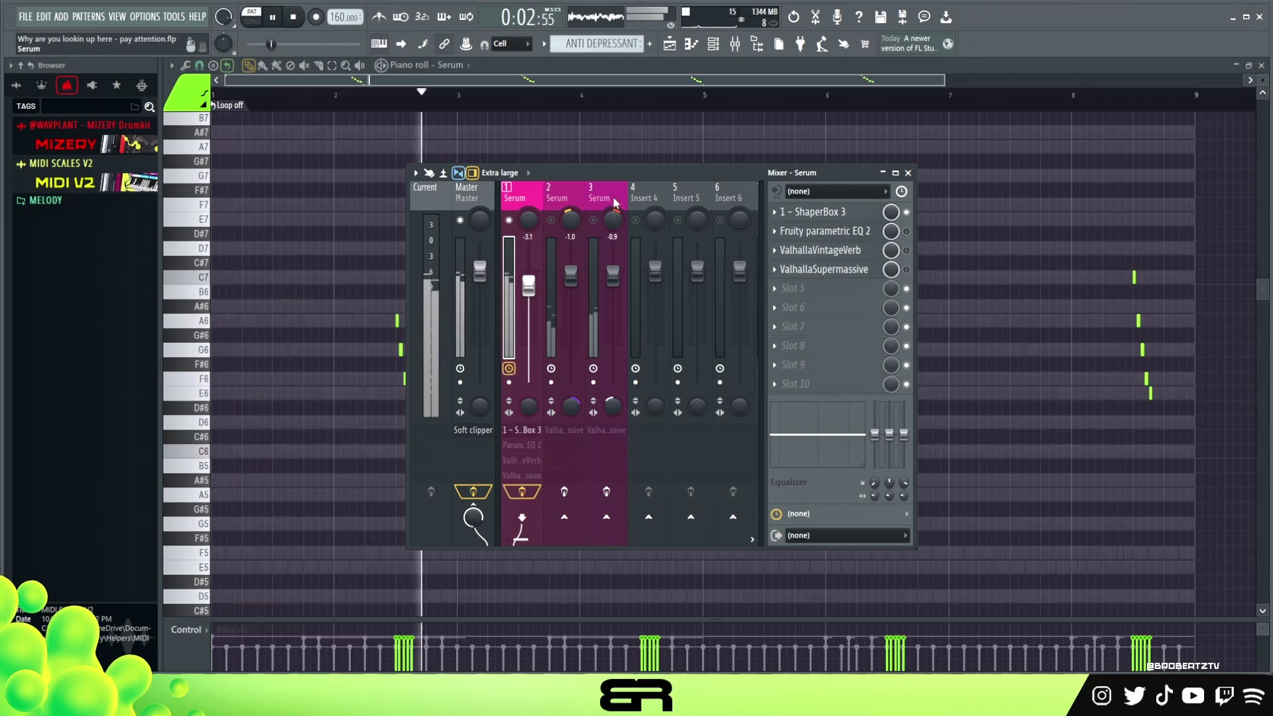
pyautogui.press('space')
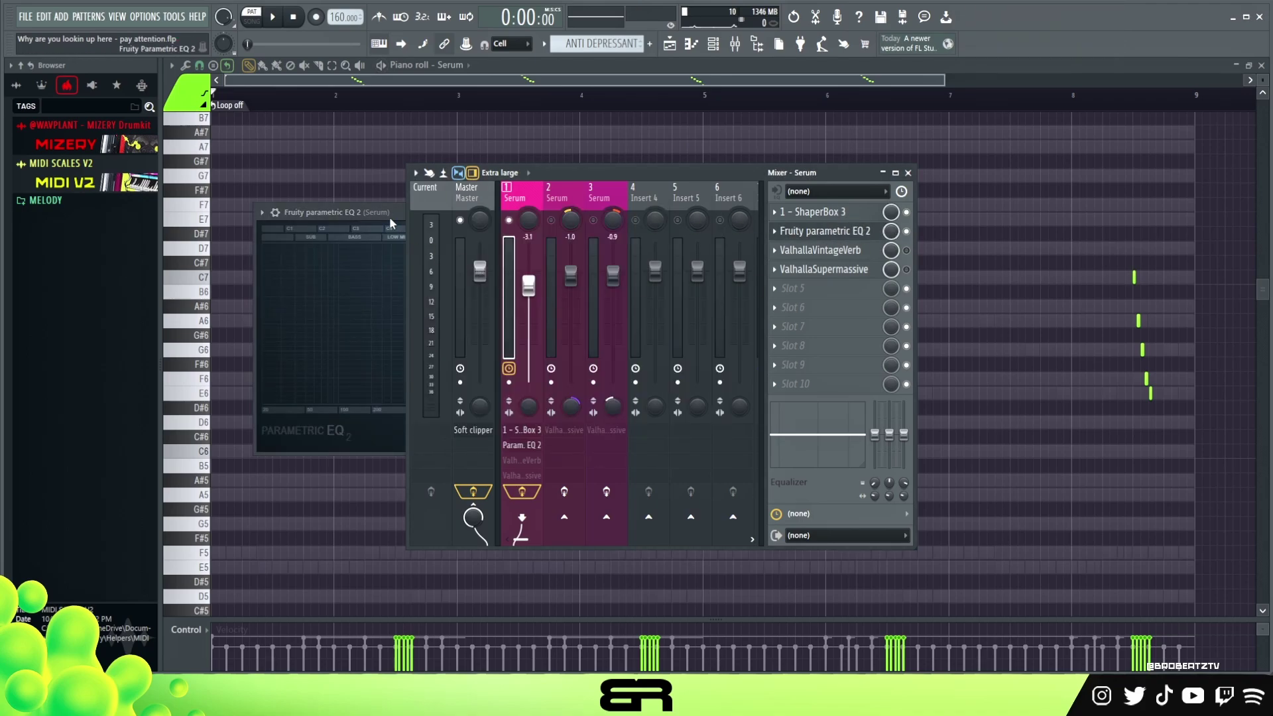
pyautogui.press('space')
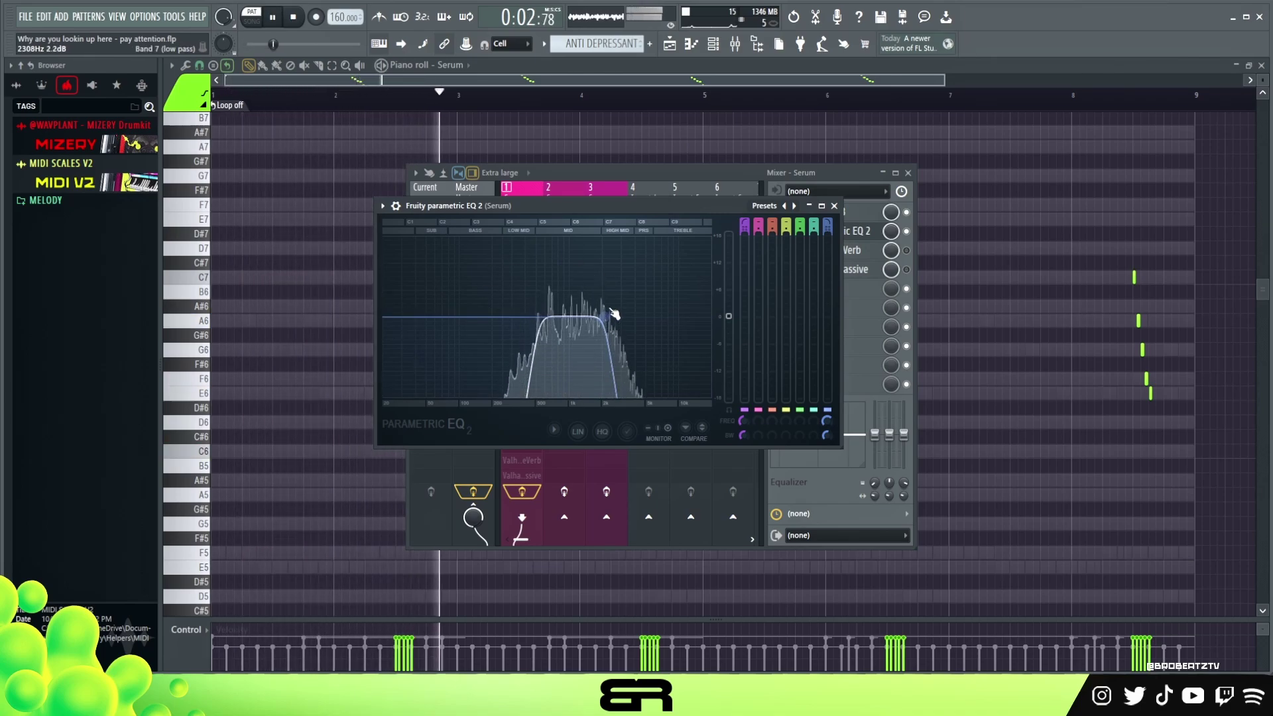
pyautogui.press('space')
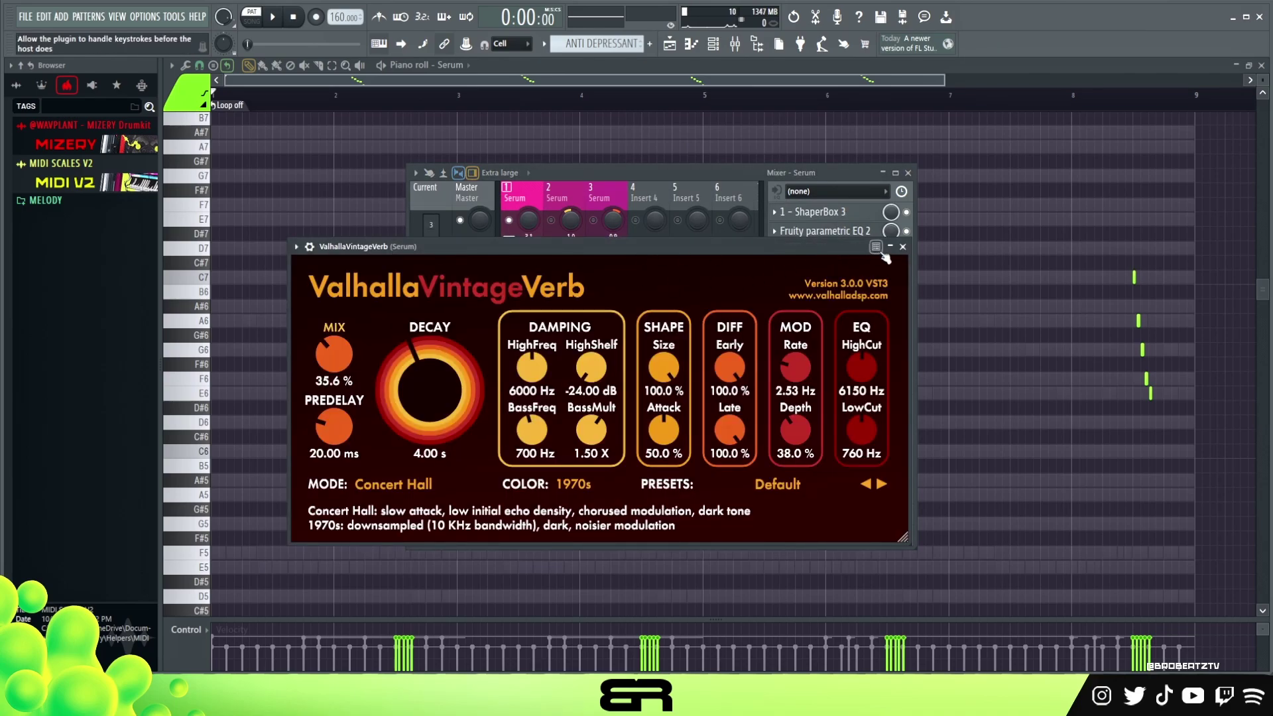
# Audition the ValhallaSupermassive reverbs (Gemini mode, 40% mix) on the Serum inserts
pyautogui.doubleClick(911, 254)
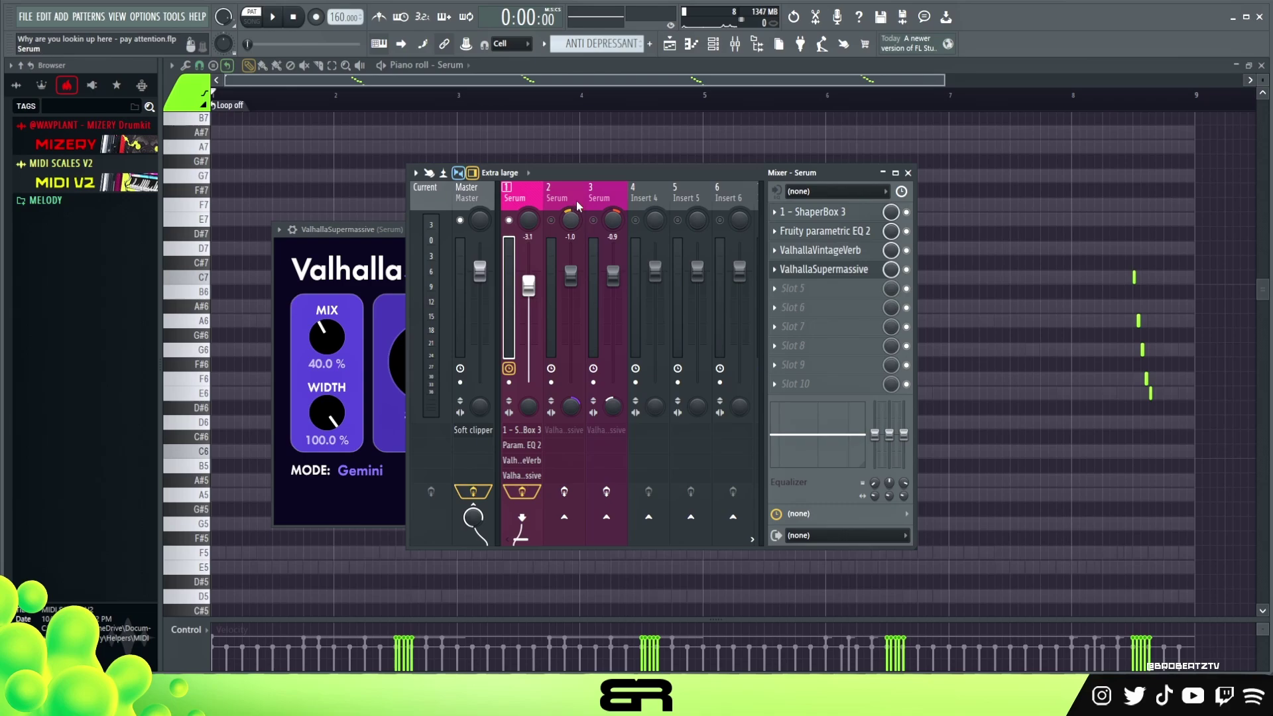
pyautogui.press('space')
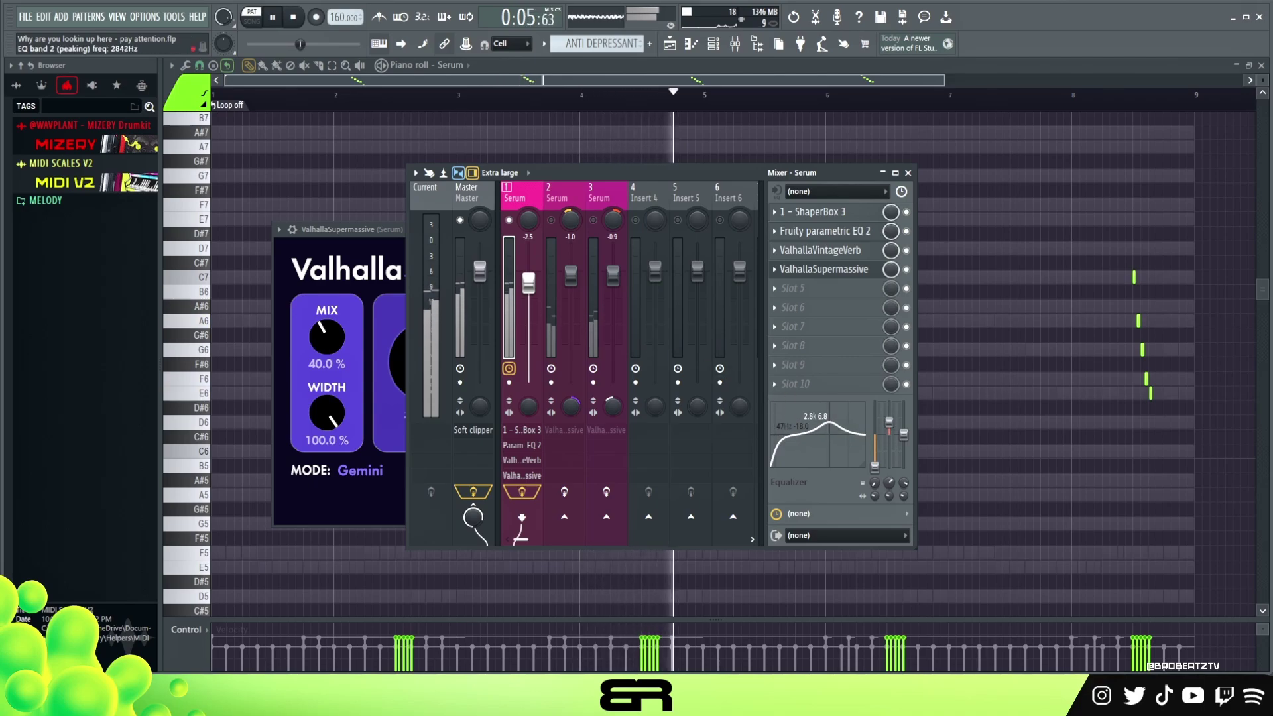
pyautogui.press('space')
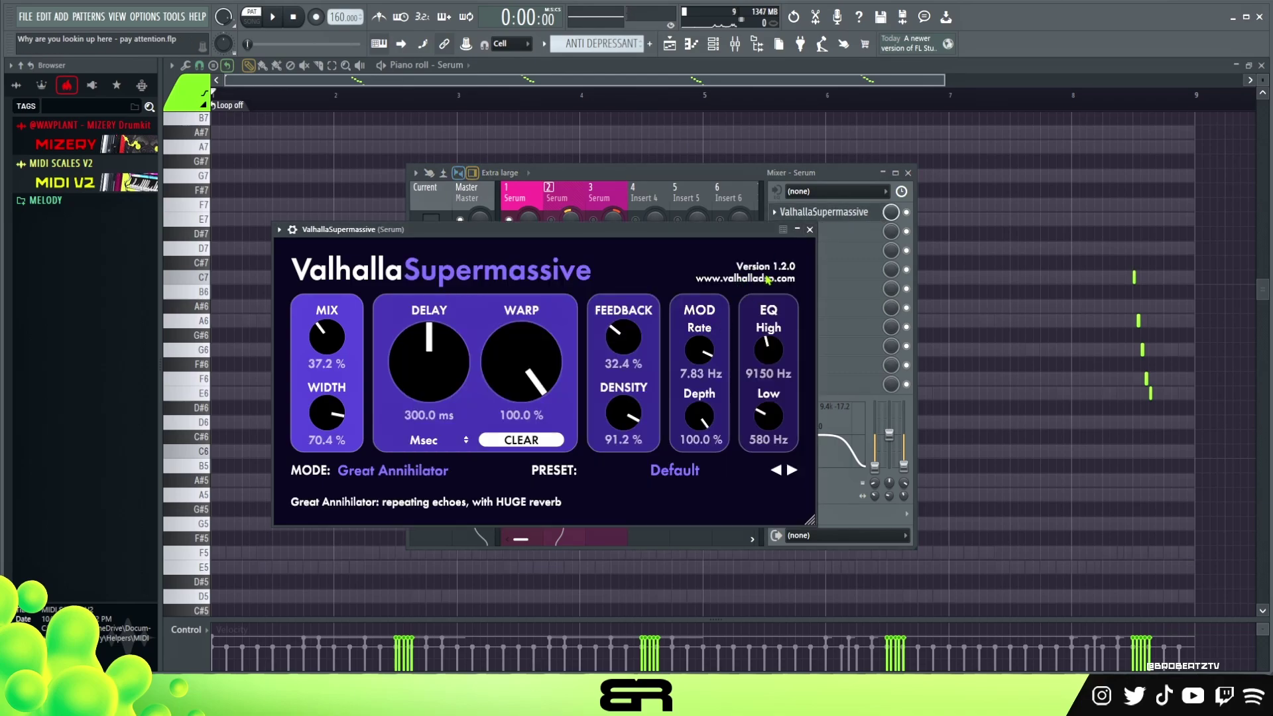
pyautogui.doubleClick(555, 222)
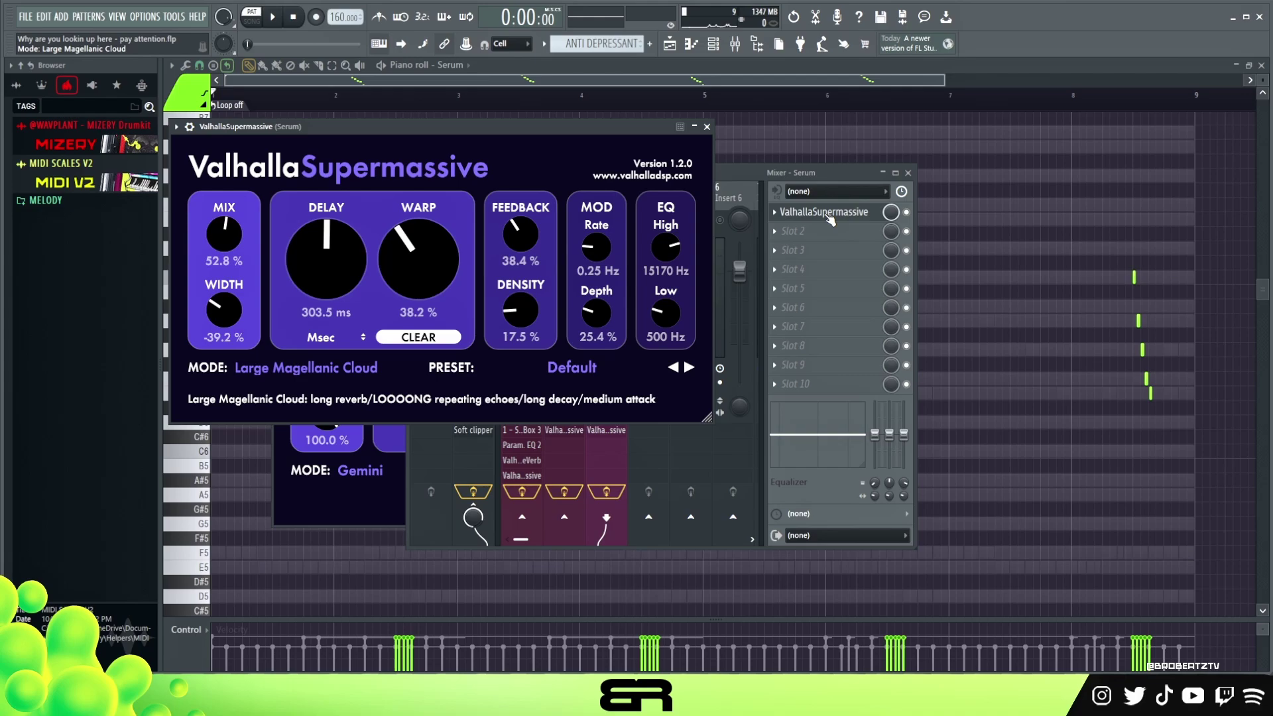
pyautogui.press('space')
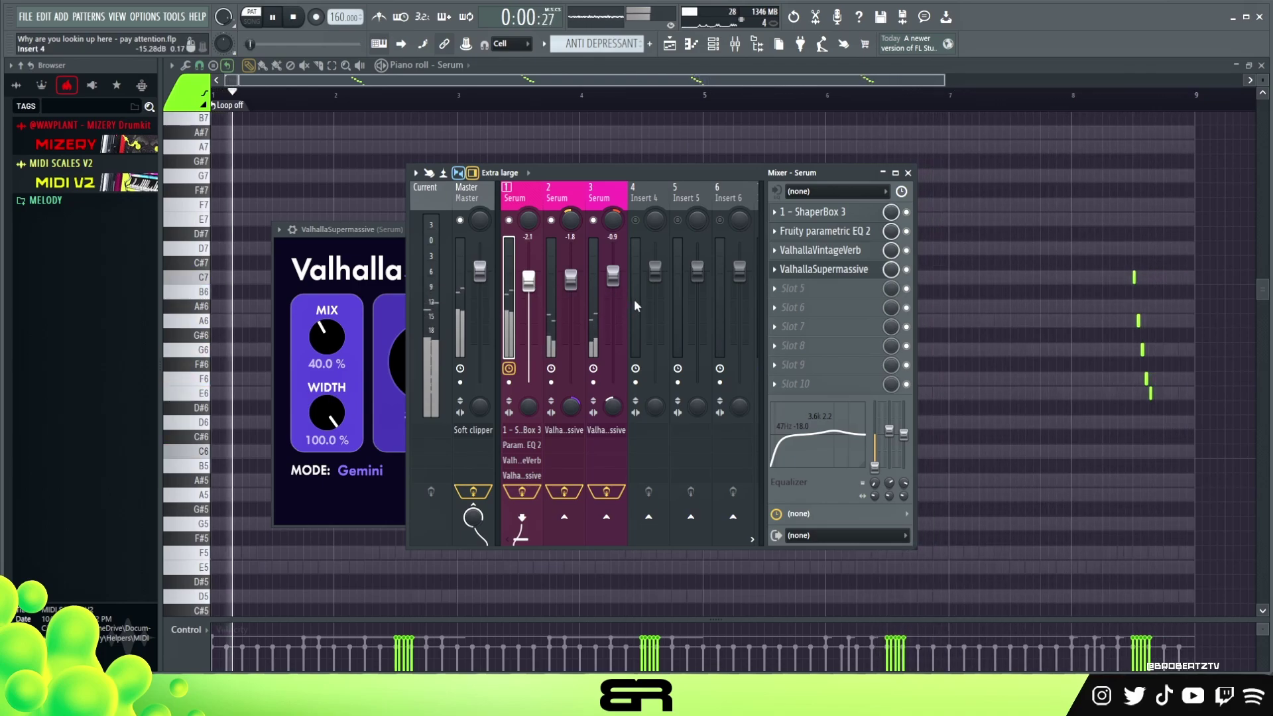
pyautogui.press('space')
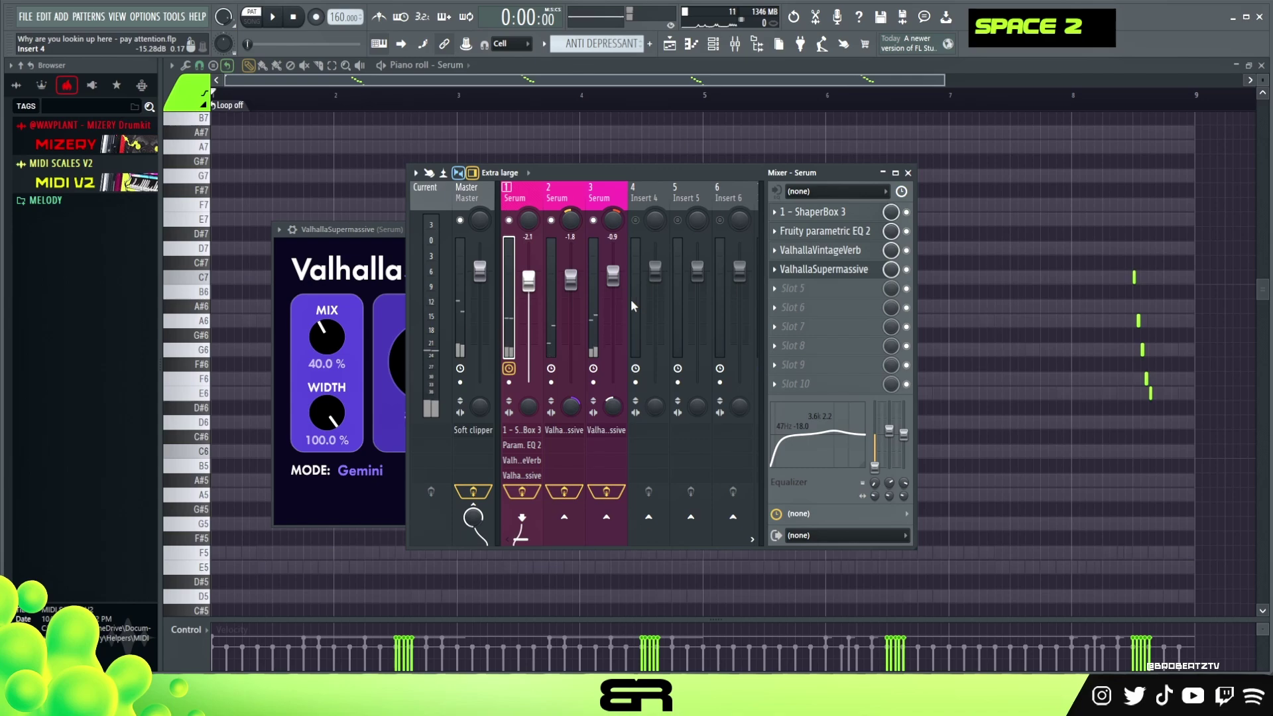
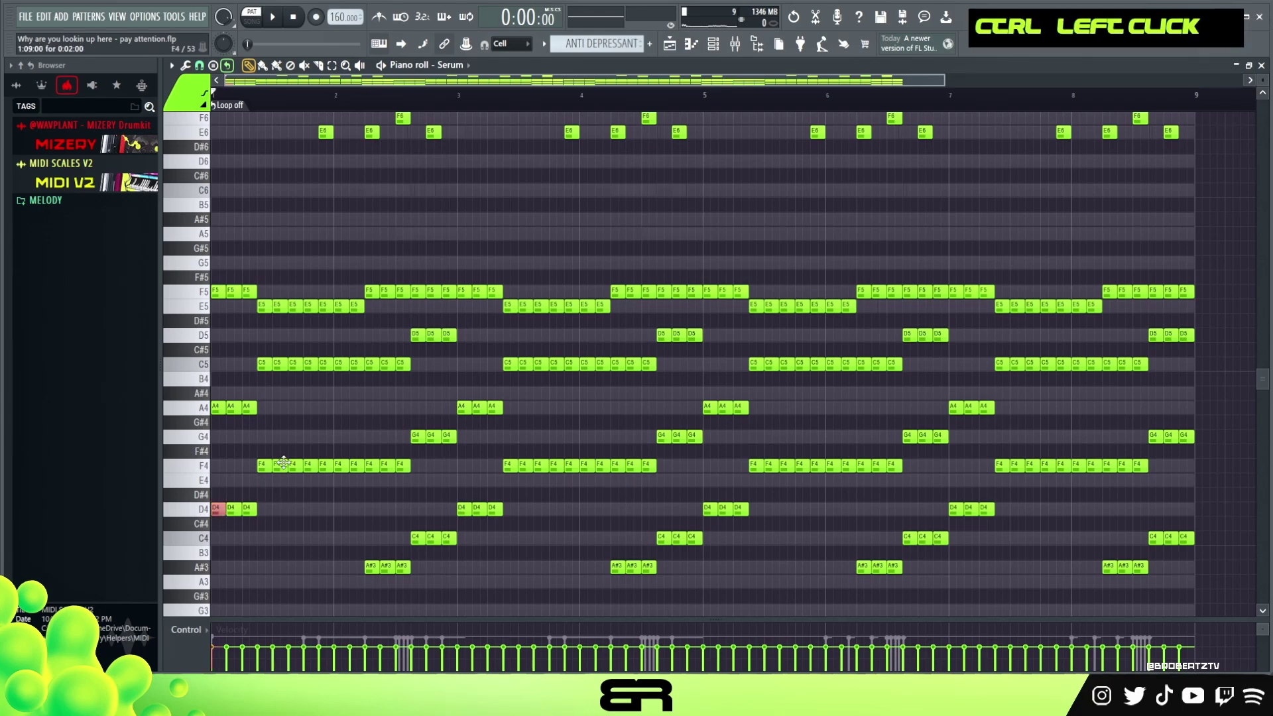
# Bring up the 808 Bitmorph piano roll with the chord ghost notes moved up an octave
pyautogui.press('ctrl+c')
pyautogui.rightClick(378, 342)
pyautogui.write('d|')
pyautogui.scroll(3)
pyautogui.scroll(3)
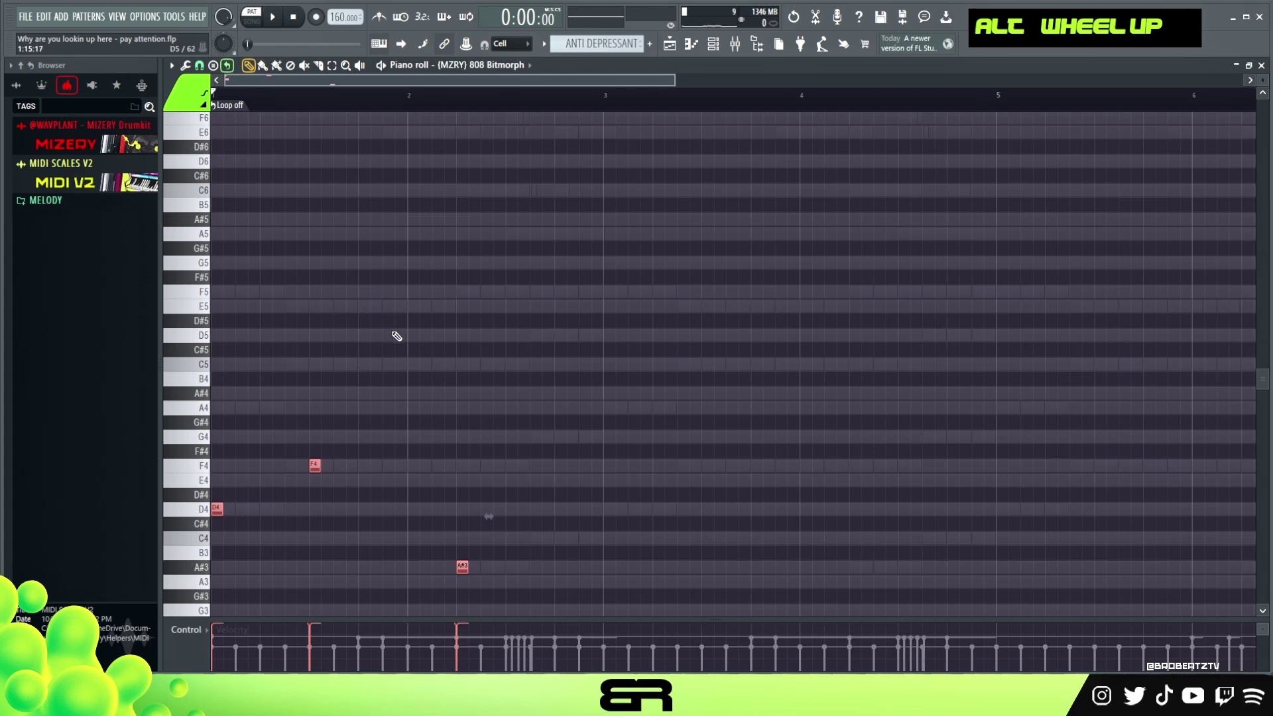
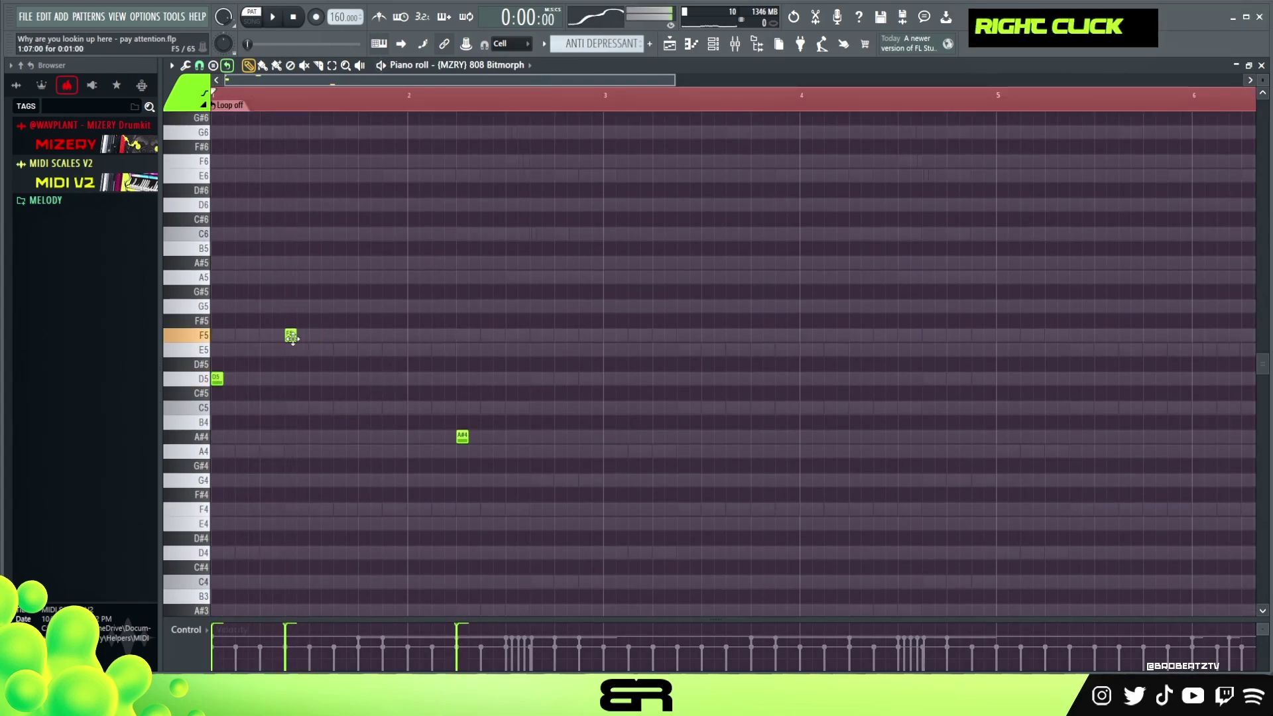
# Lay in the D5, F5, C5 and A#4 bassline notes and audition them against the chords
pyautogui.press('space')
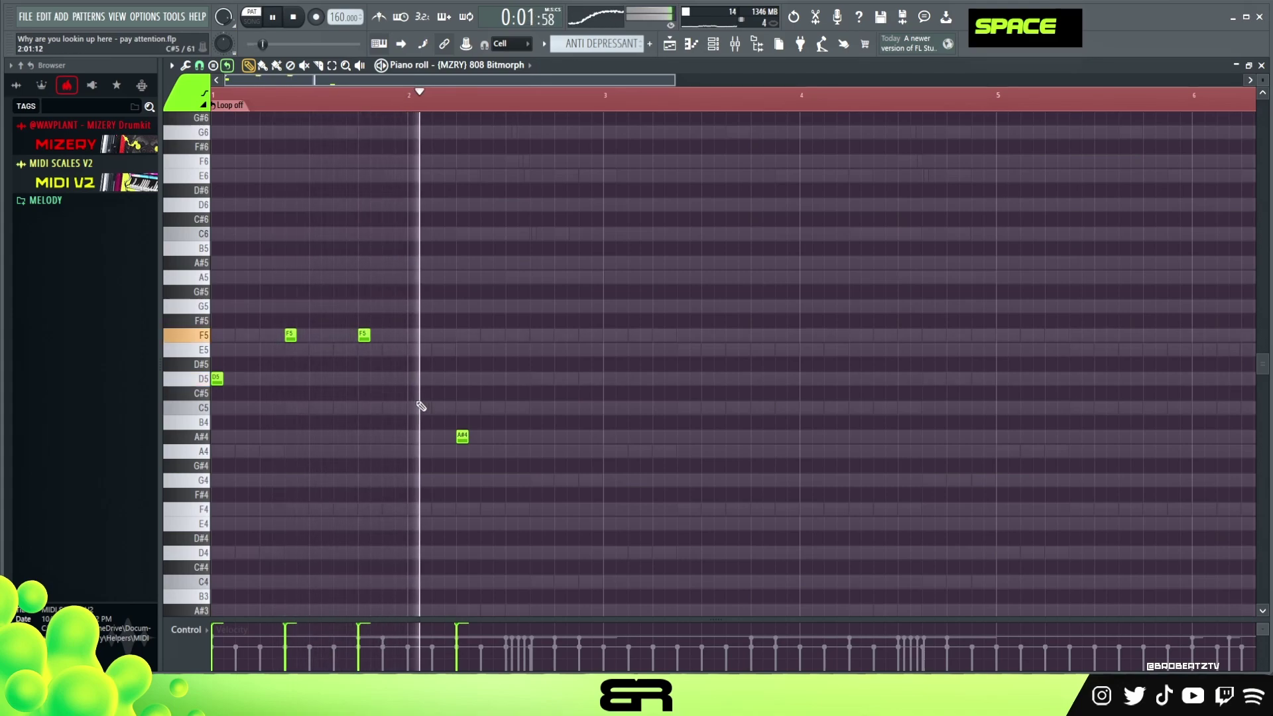
pyautogui.press('space')
pyautogui.press('space')
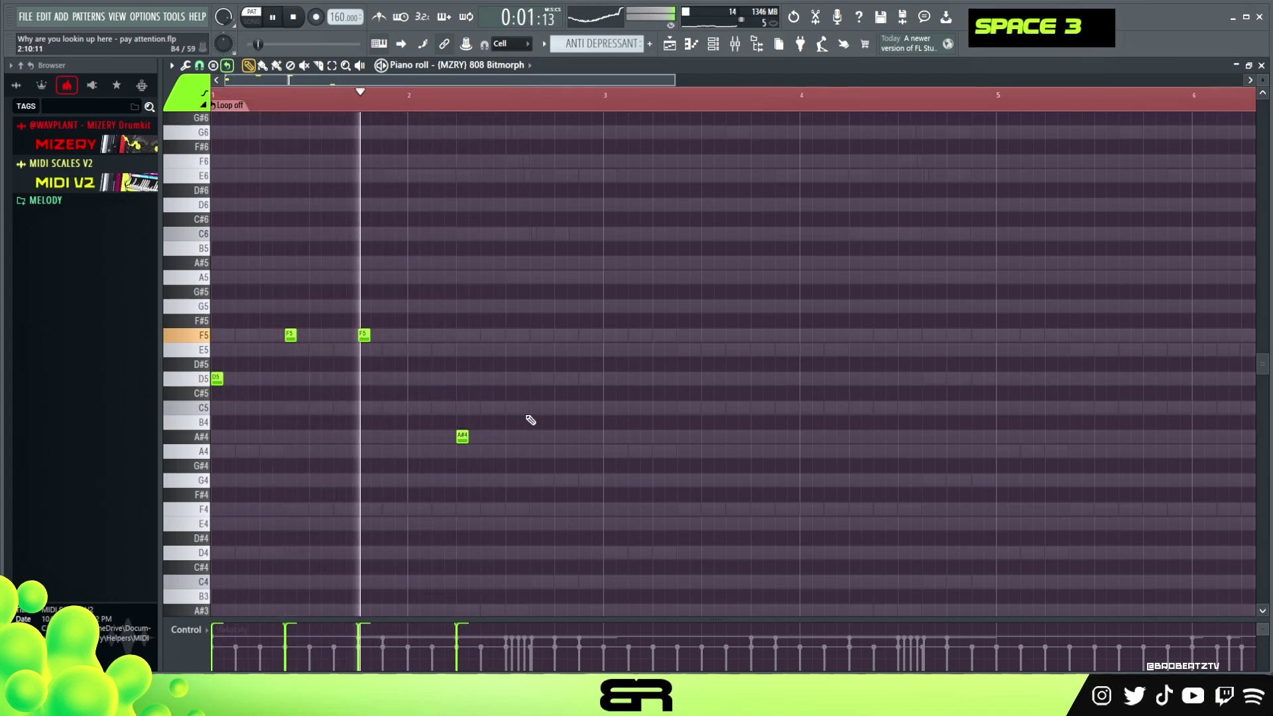
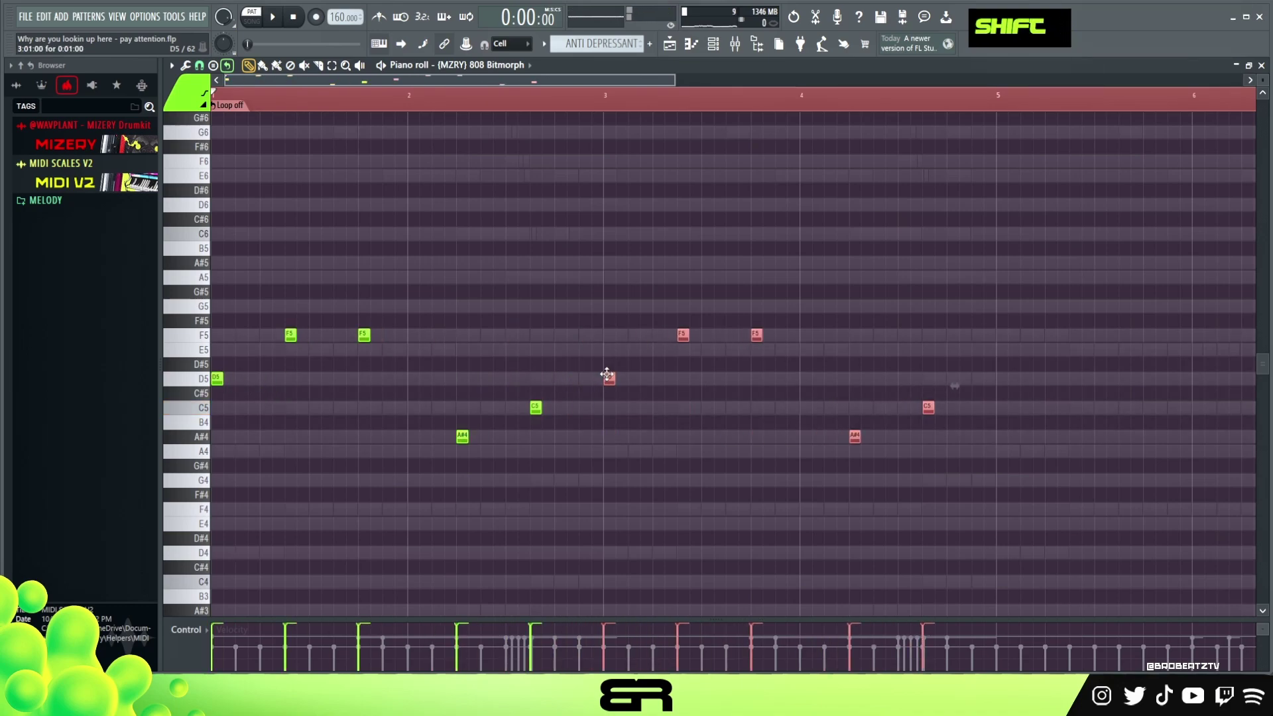
pyautogui.rightClick(667, 391)
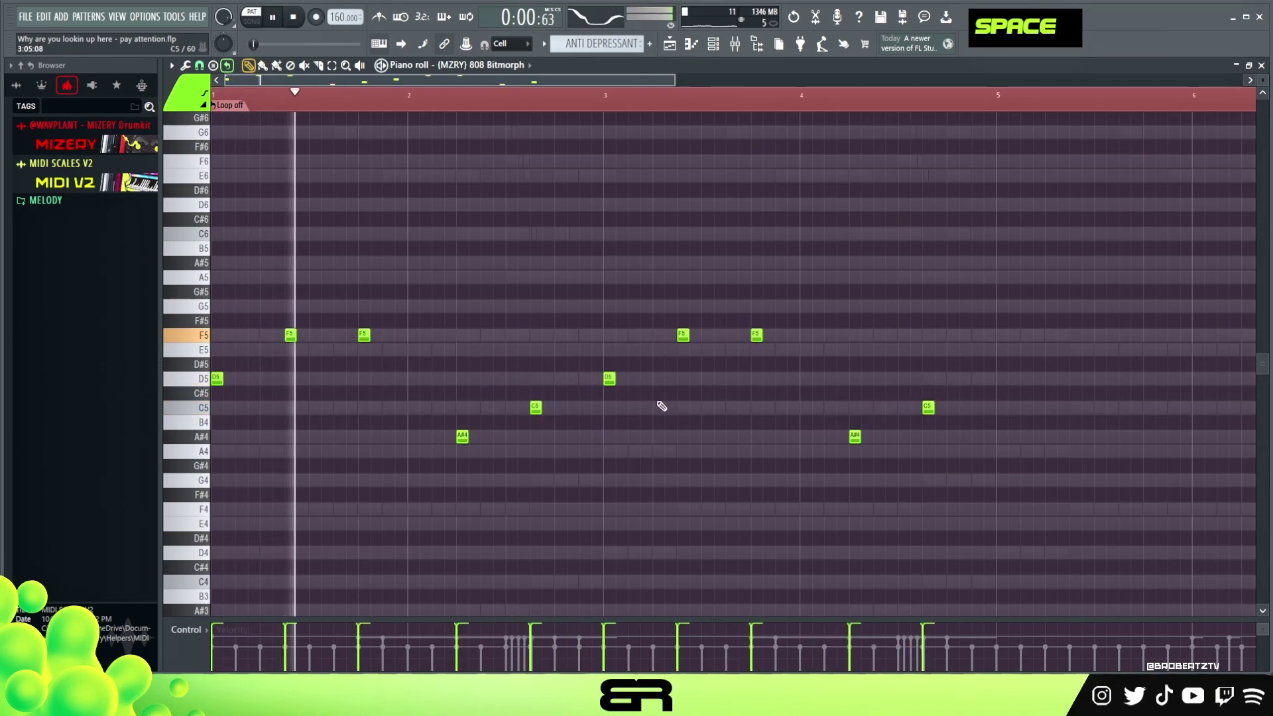
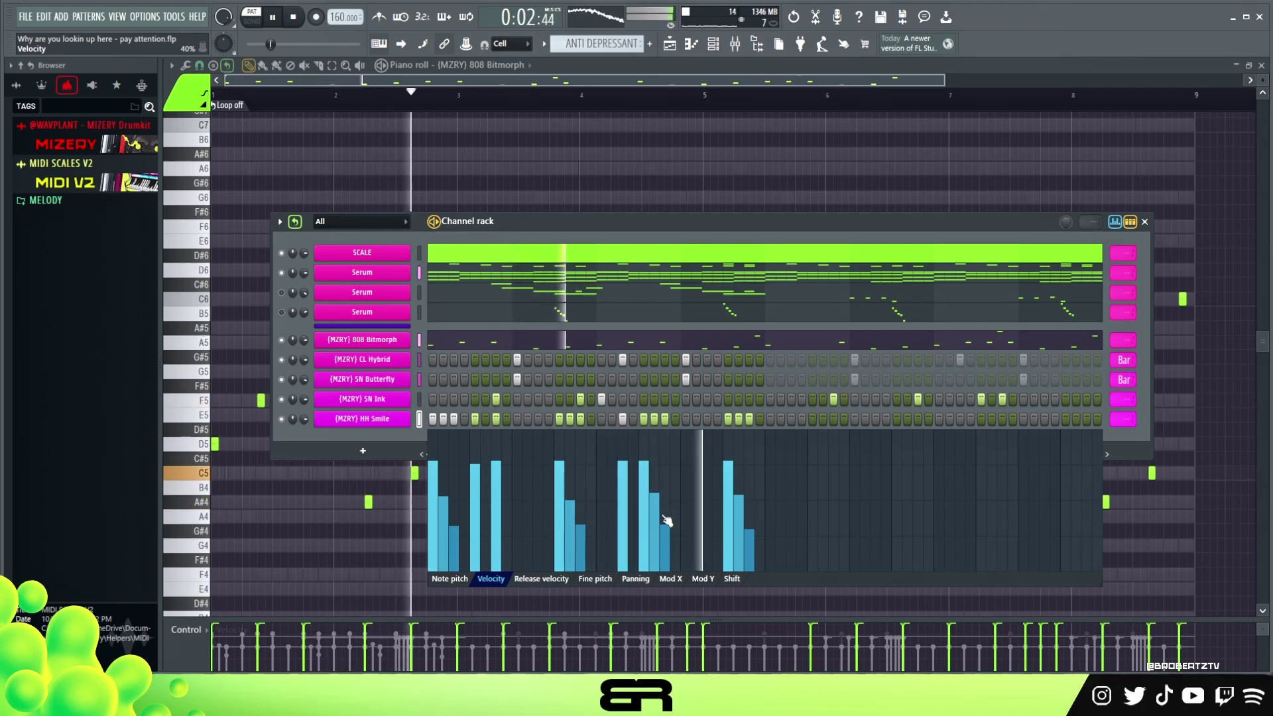
# Play the full beat with Serum chords, melody, 808 bass and drums together
pyautogui.press('space')
pyautogui.press('space')
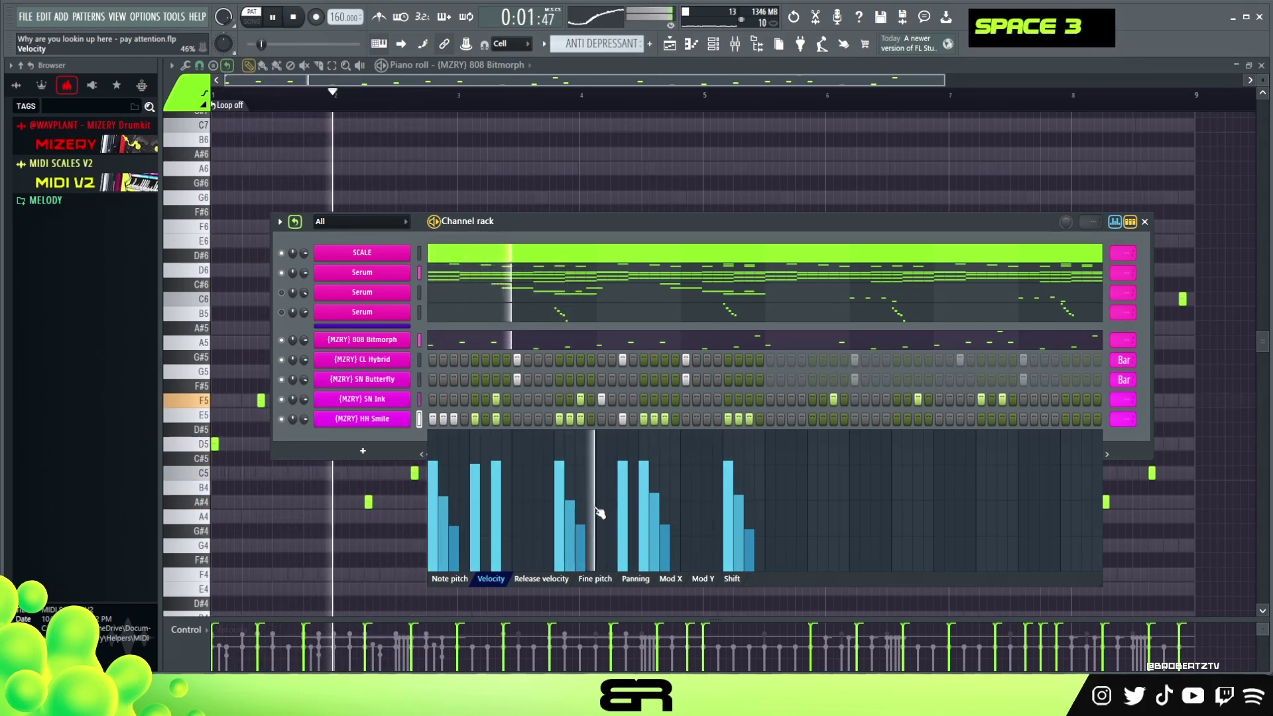
pyautogui.press('space')
pyautogui.press('space')
pyautogui.press('space')
pyautogui.scroll(-3)
# Put a Fruity Soft Clipper on the master insert in the Mixer
pyautogui.doubleClick(288, 311)
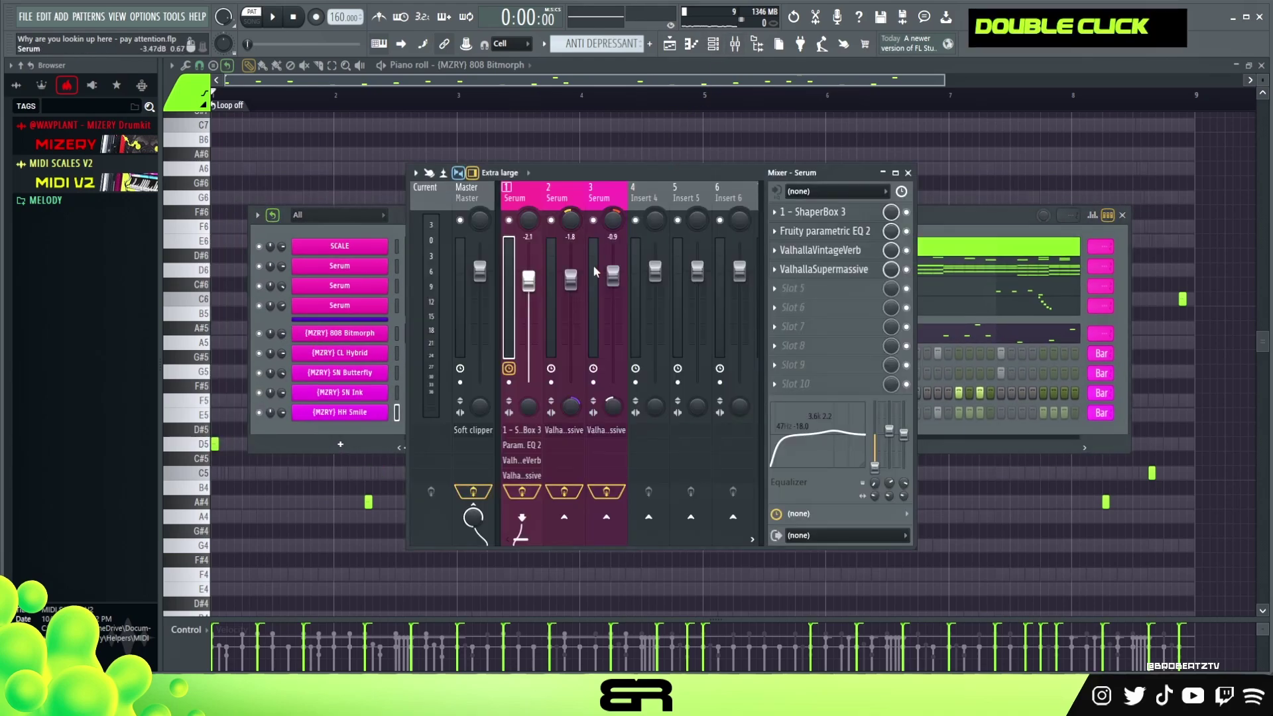
pyautogui.doubleClick(821, 219)
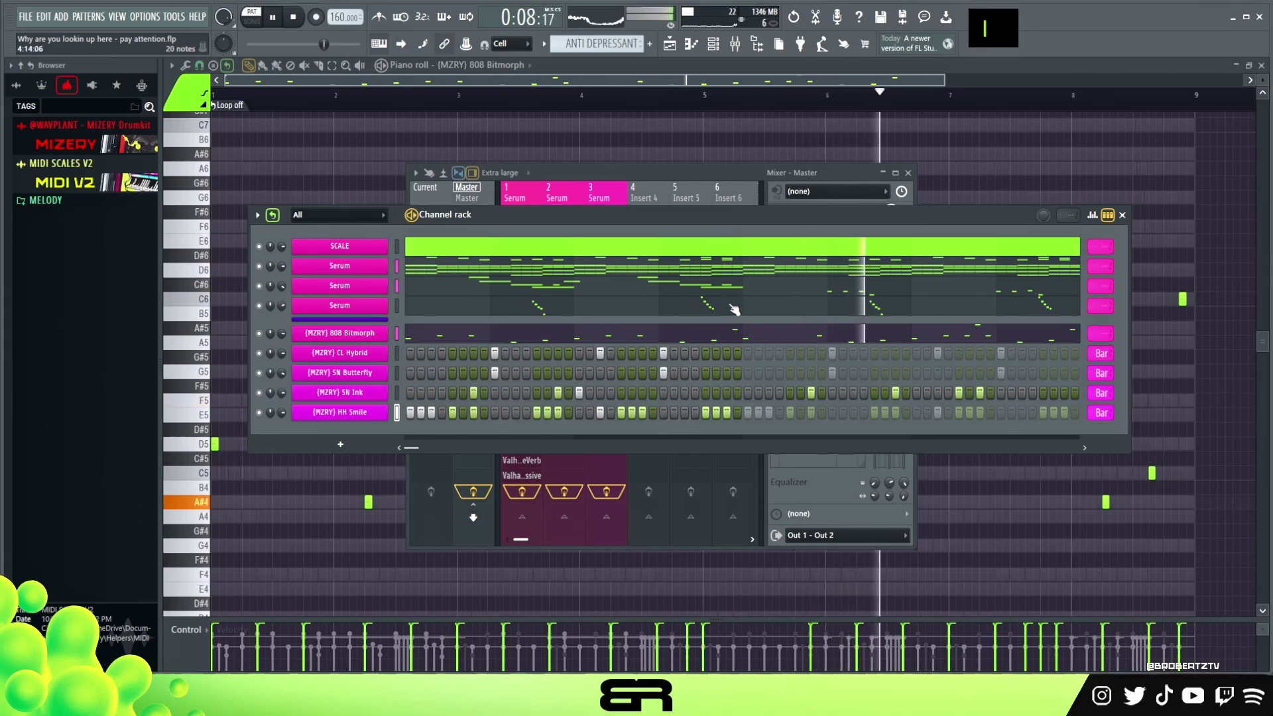
pyautogui.write('|')
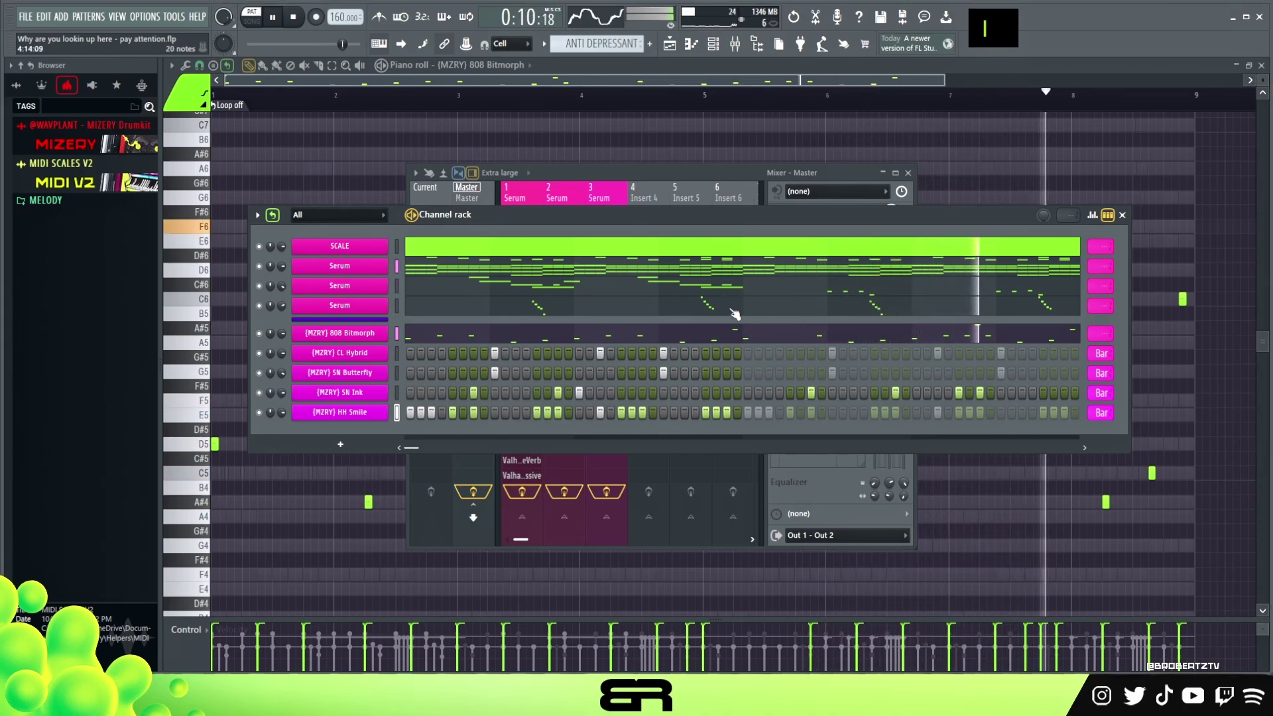